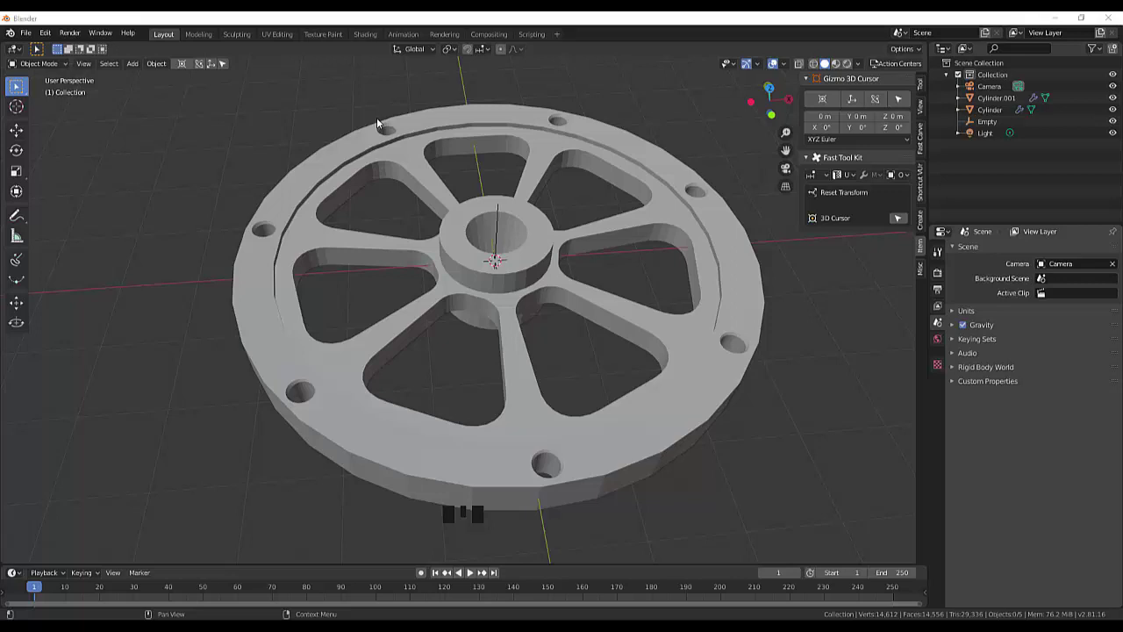
- Select the spoked wheel object and bring up the Add menu for mesh shapes
scroll("down", 3)
scroll("up", 3)
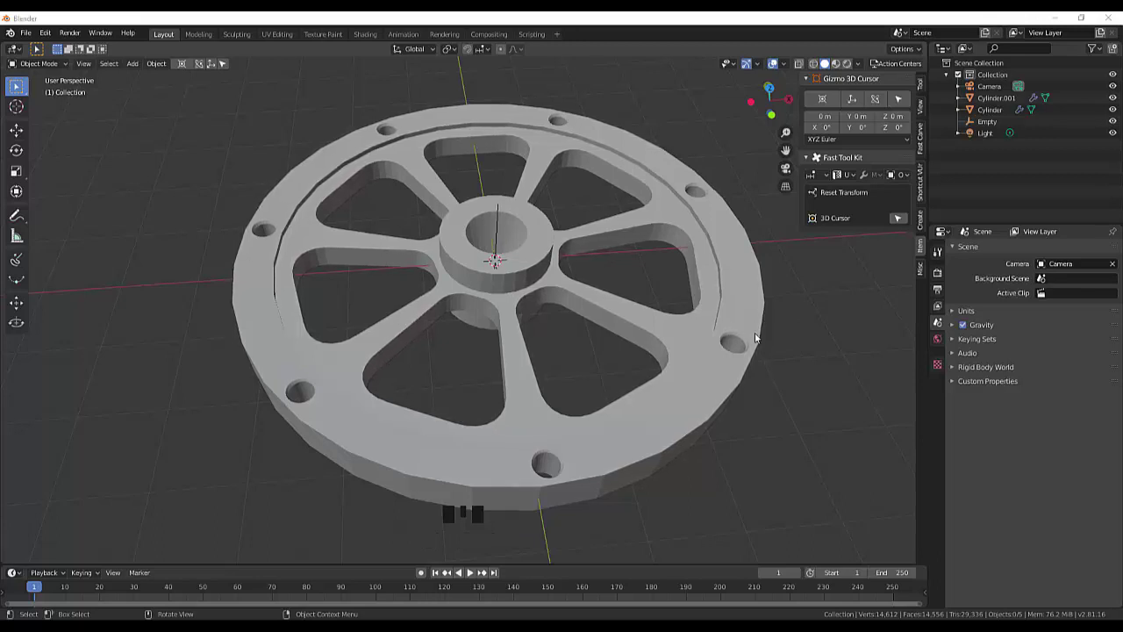
left_click_drag(821, 369, 763, 370)
left_click(726, 360)
key("shift+s")
- Add a UV sphere at the wheel's hub and zoom and orbit in to frame it for editing
key("shift+a")
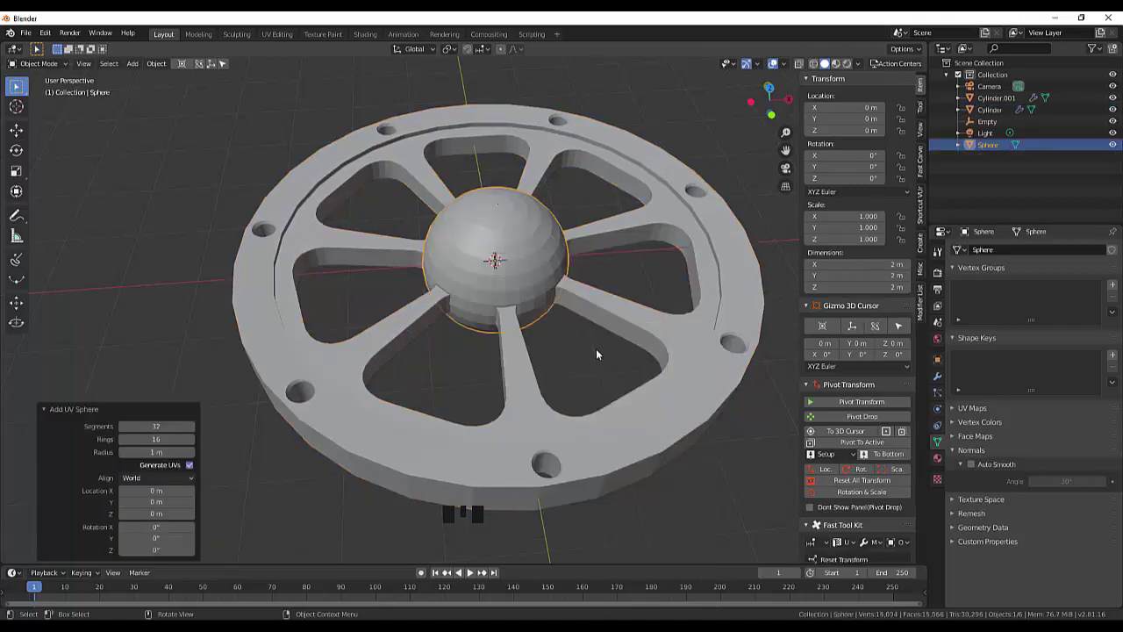
scroll("up", 3)
scroll("down", 3)
scroll("down", 3)
scroll("down", 3)
scroll("down", 3)
left_click_drag(36, 70, 930, 202)
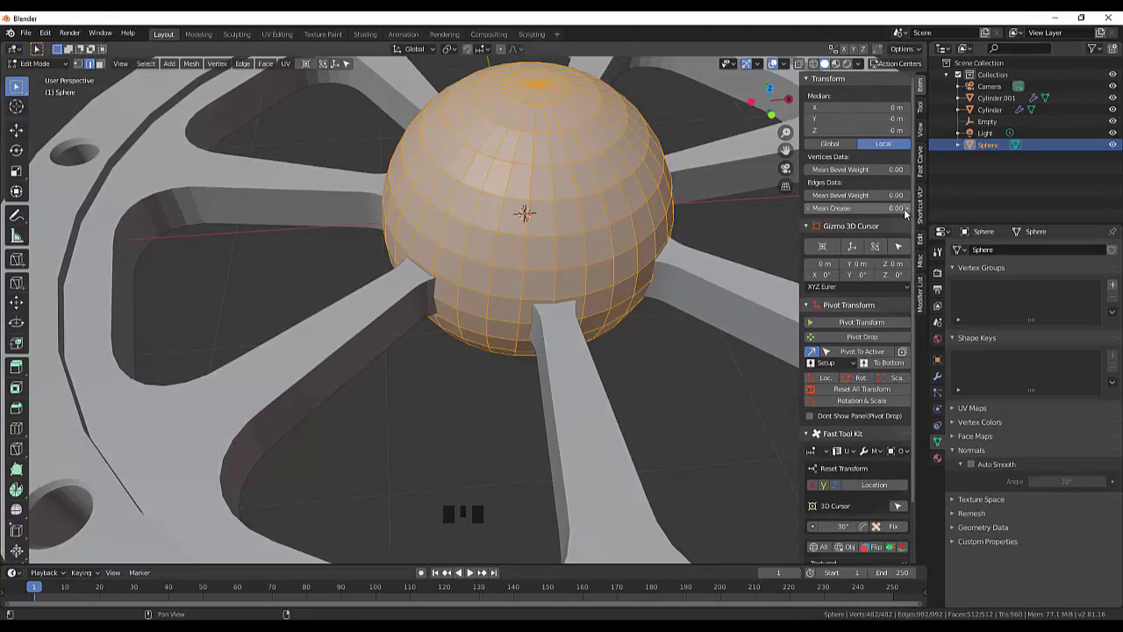
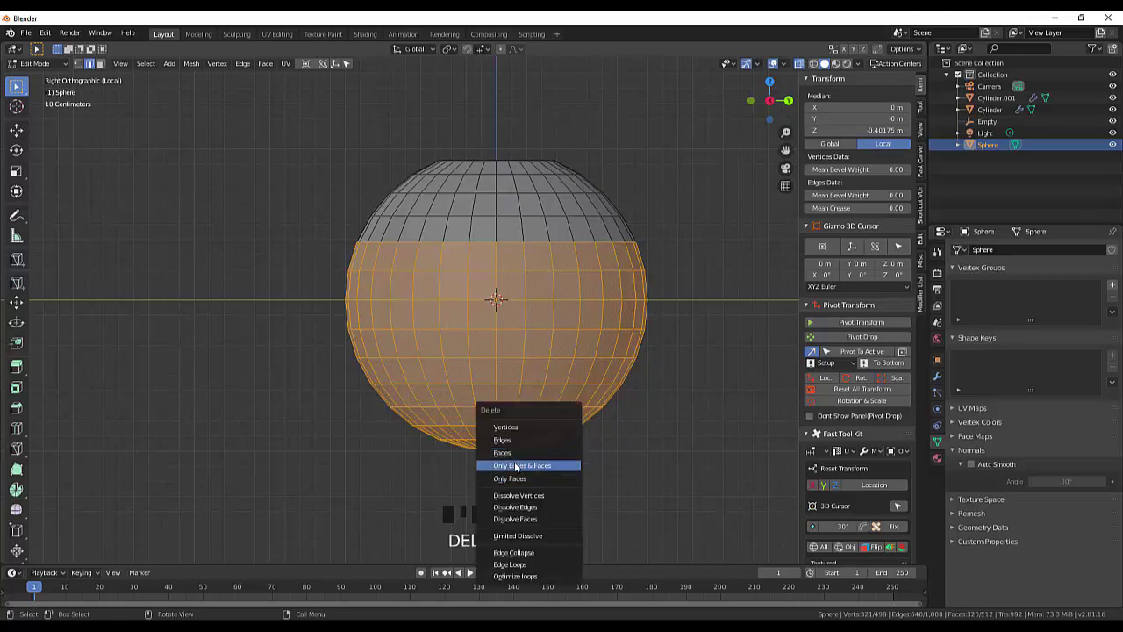
- Zoom the view in and out around the sphere while trimming it to a shallow dome
scroll("up", 3)
scroll("down", 3)
scroll("up", 3)
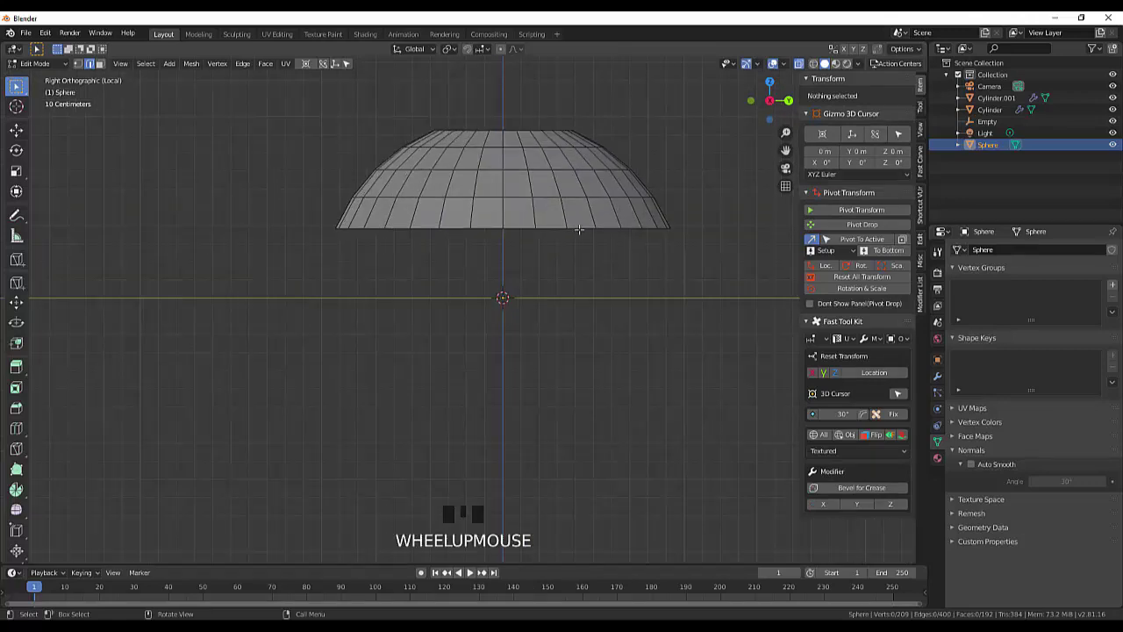
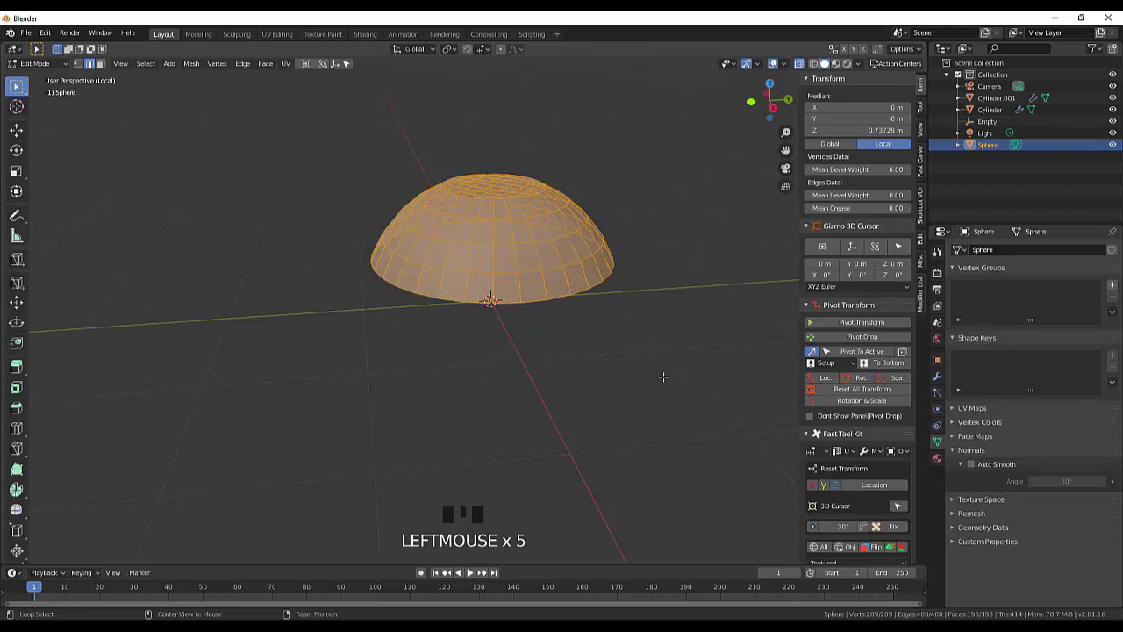
- Bring up the vertex merge options to merge the dome's duplicate vertices by distance
key("alt+m")
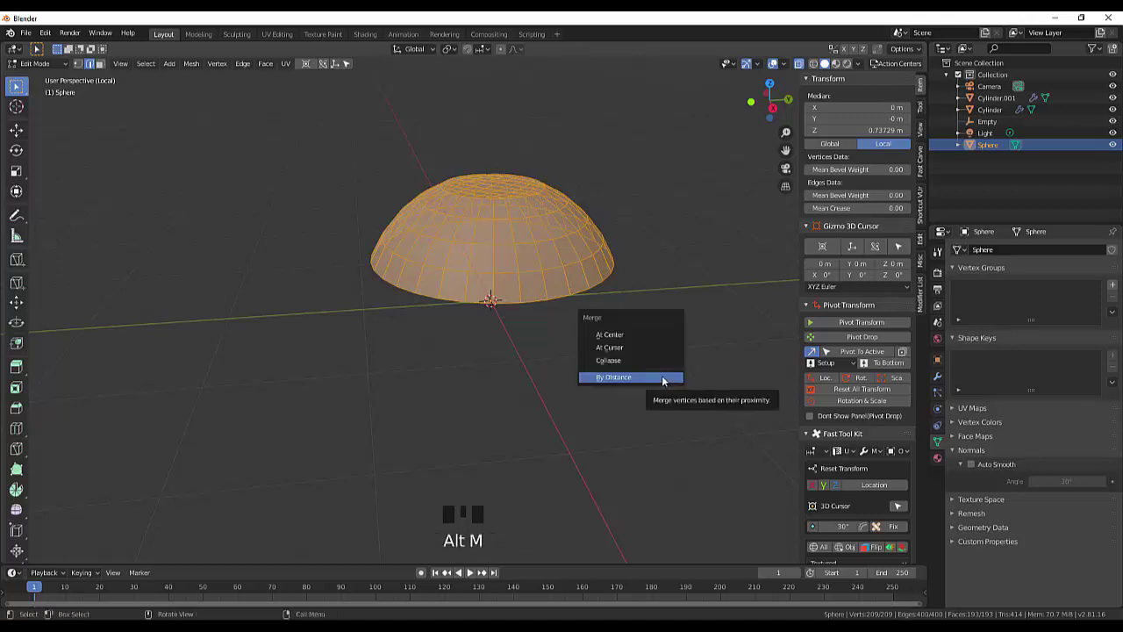
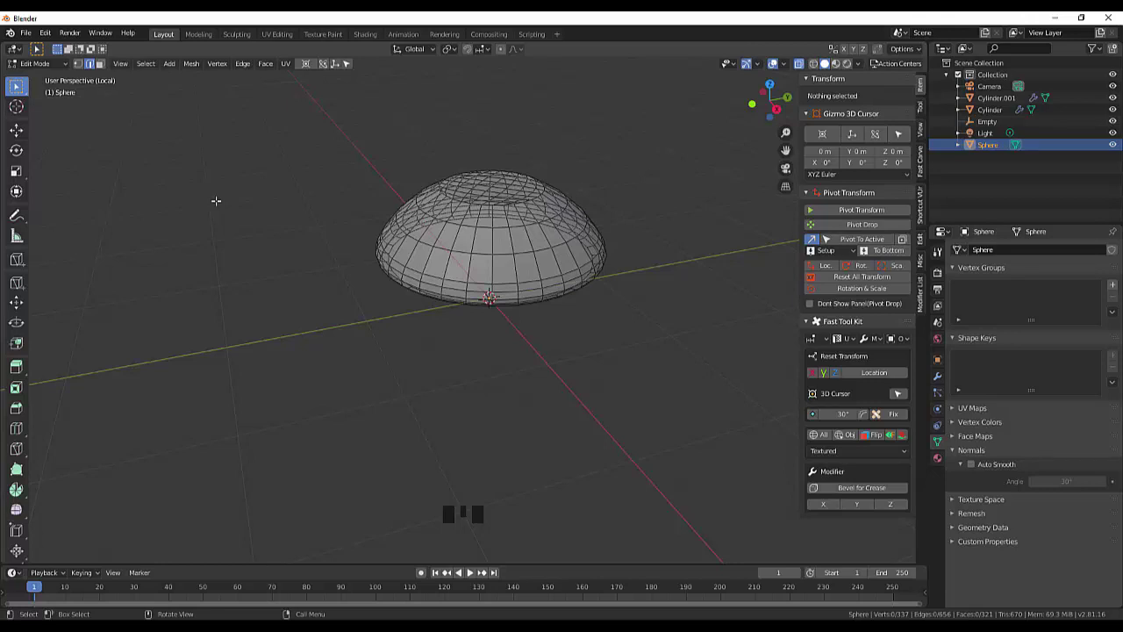
- Add a cube and raise it above the dome in side view as an upright slab
key("shift+a")
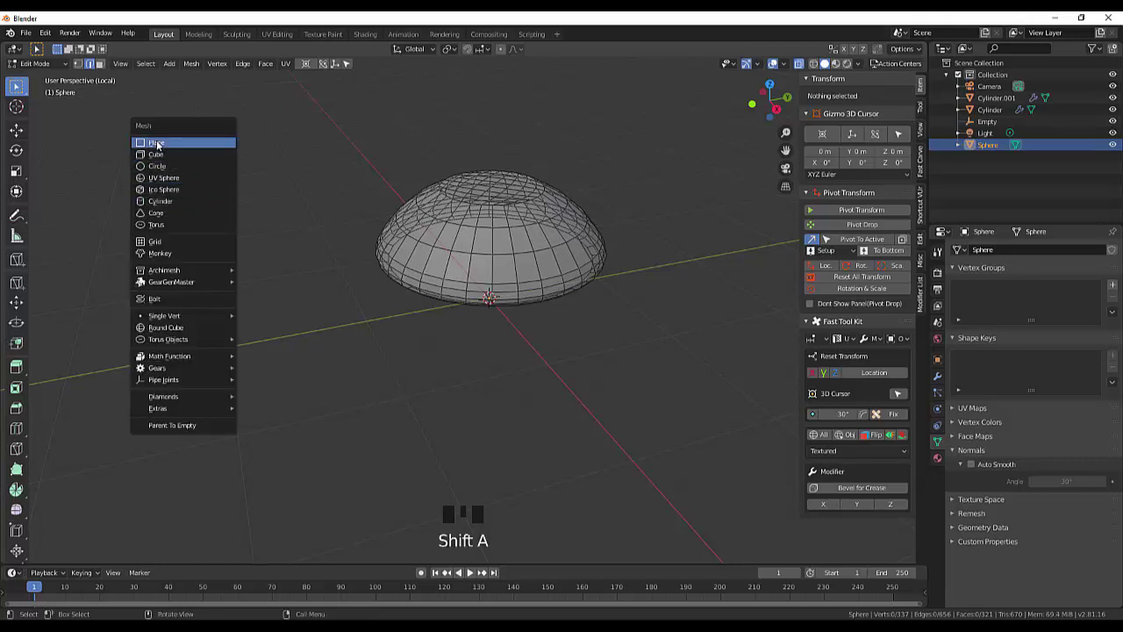
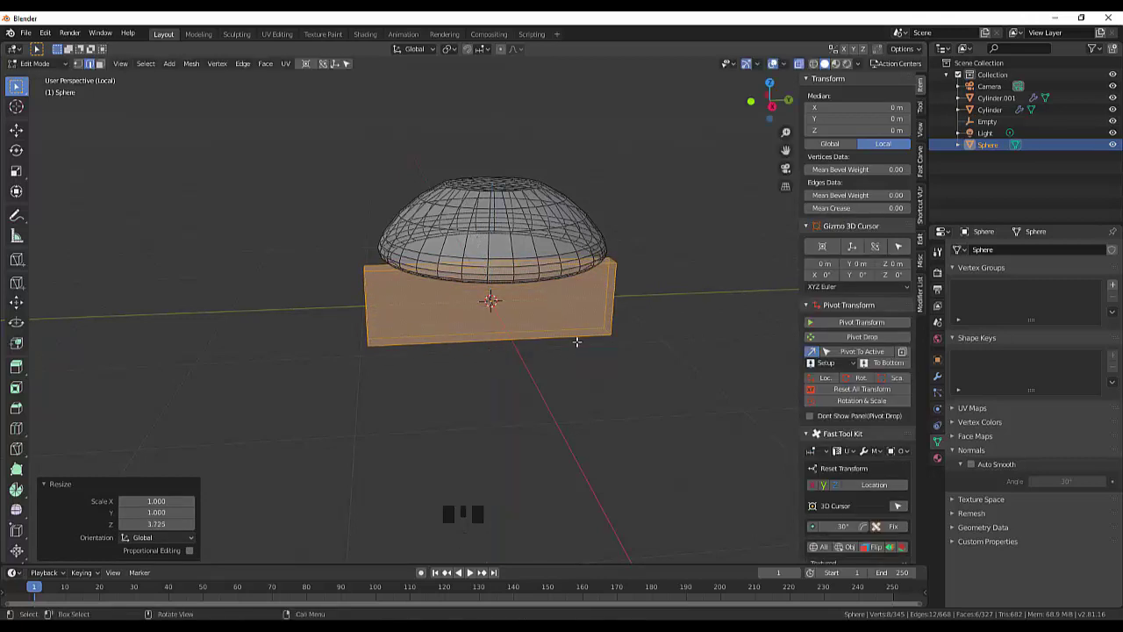
key("KP_3")
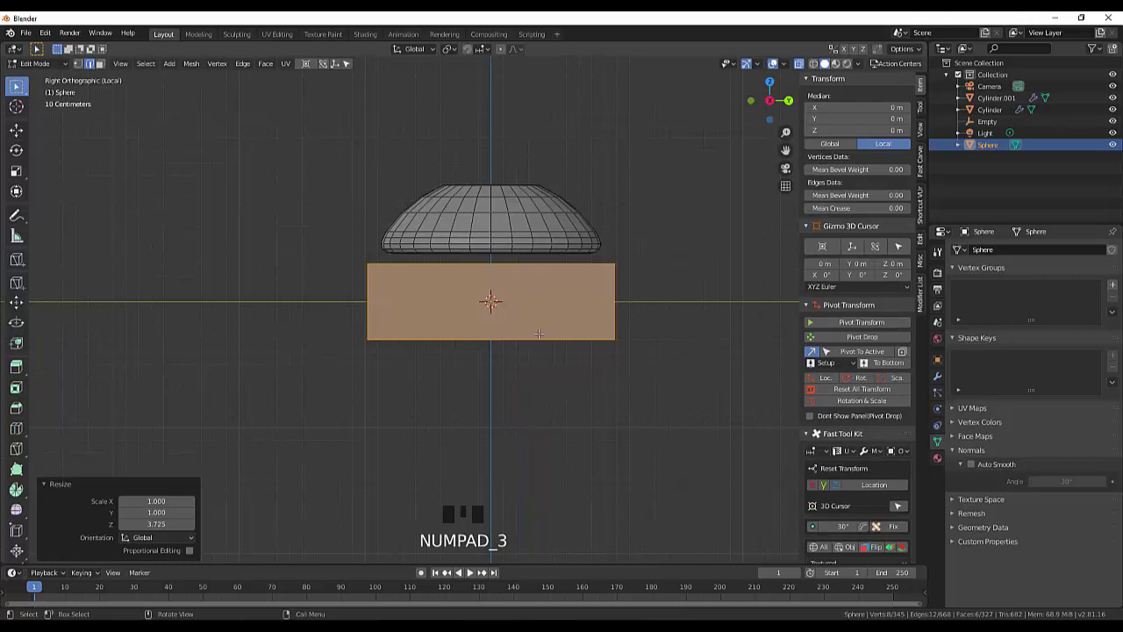
key("g")
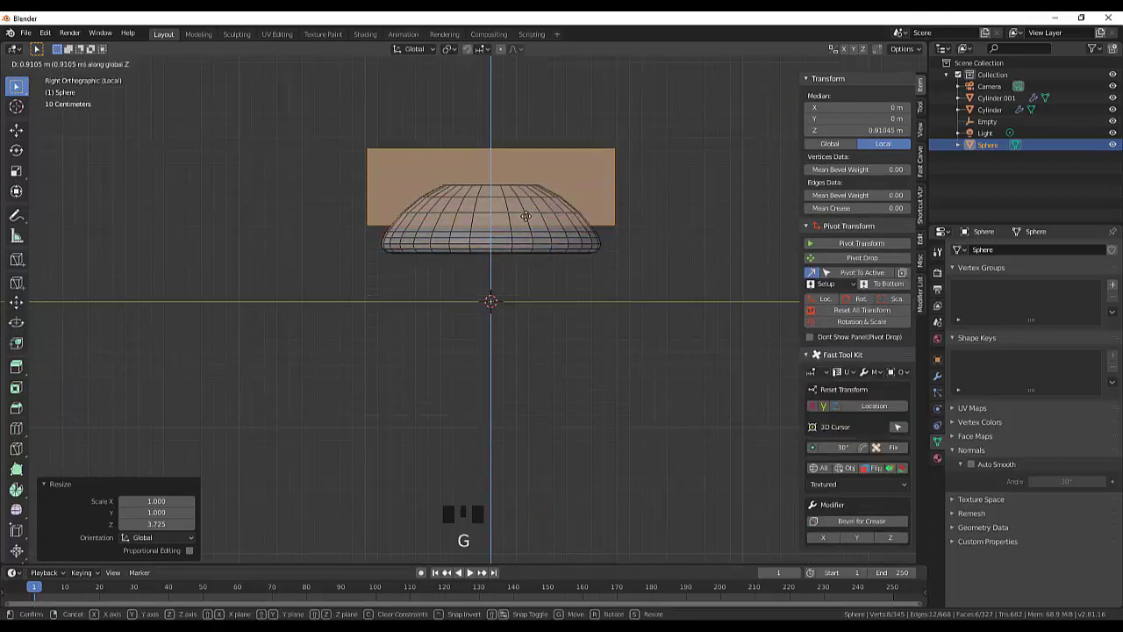
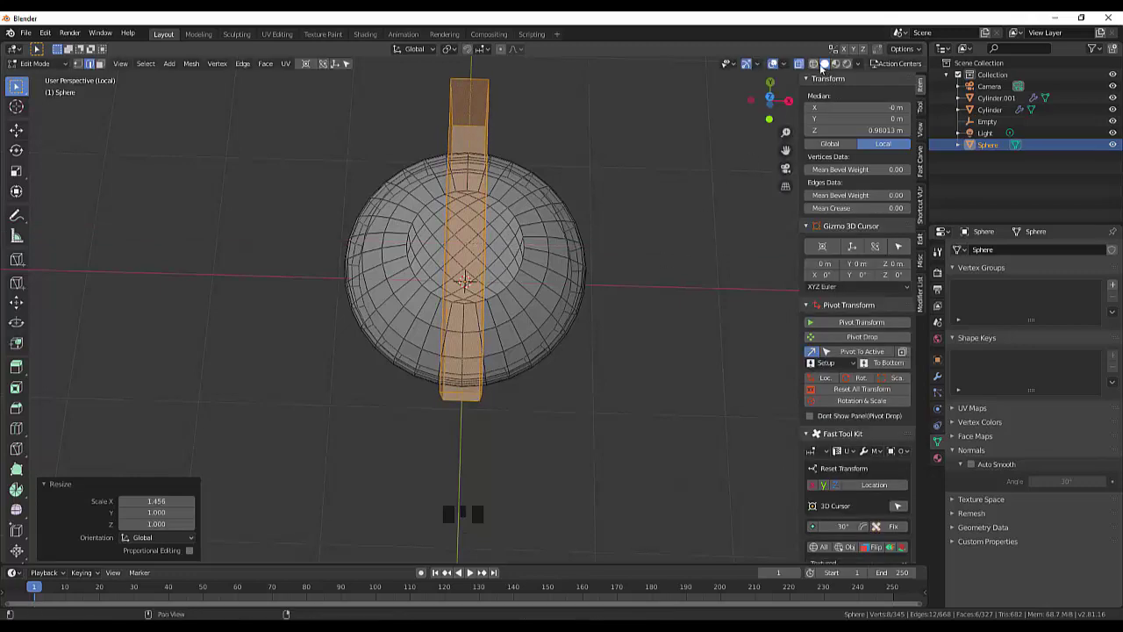
- Switch the display back to solid shading, orbit to see slab and dome, and deselect everything
left_click(823, 66)
left_click(743, 142)
left_click(832, 69)
left_click_drag(666, 164, 804, 67)
left_click(804, 67)
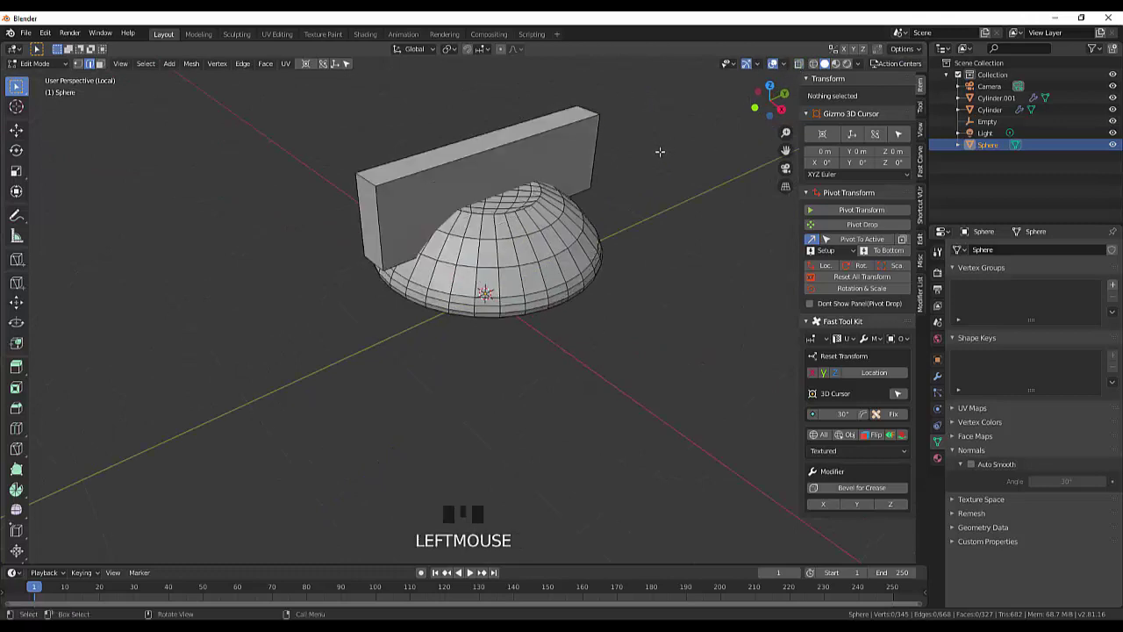
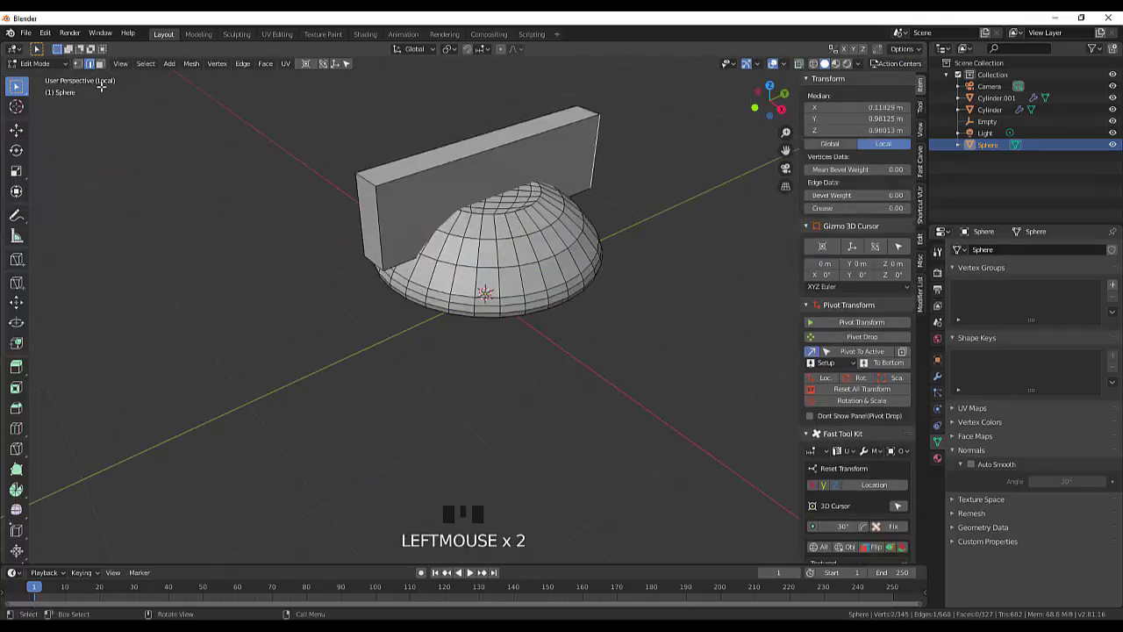
left_click_drag(43, 66, 509, 228)
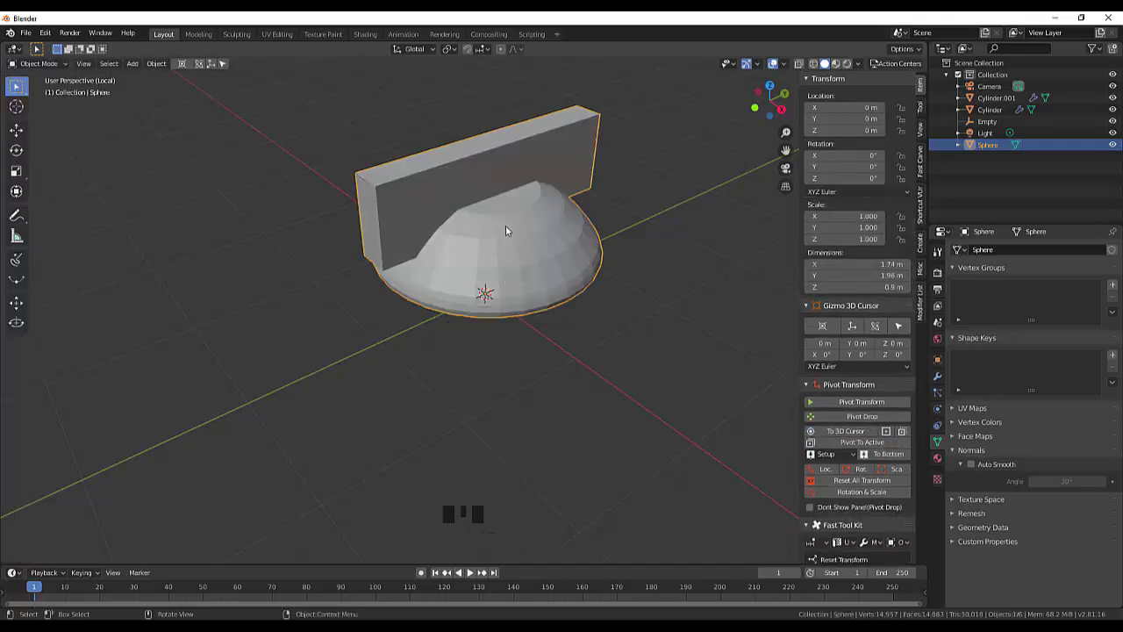
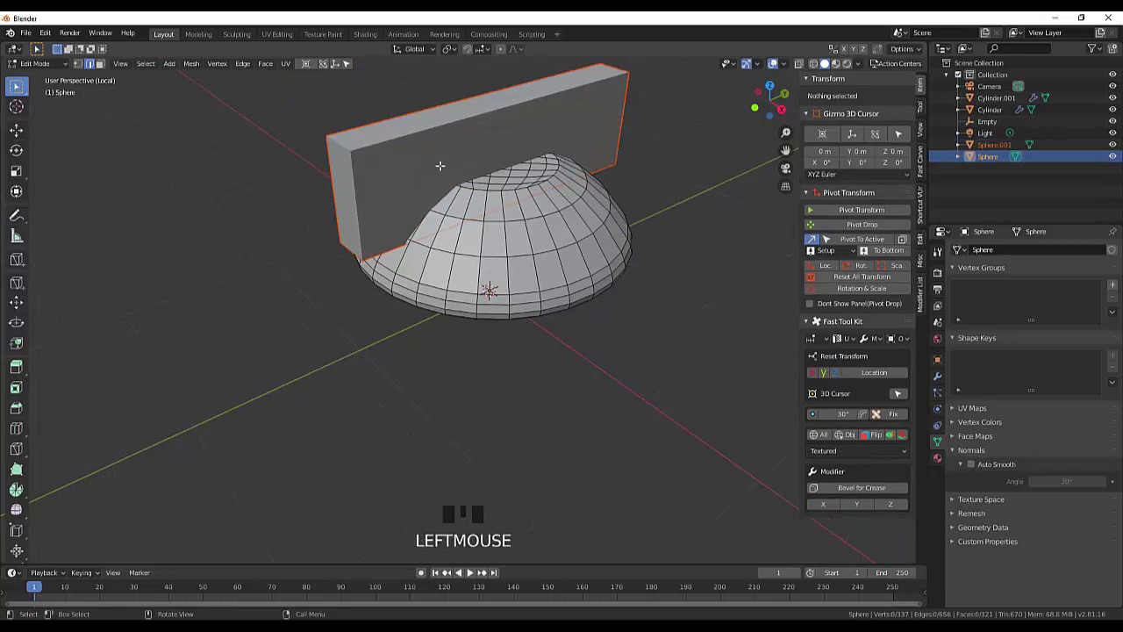
- In the Fast Carve boolean tools, make the dome the boolean target
left_click_drag(41, 63, 403, 183)
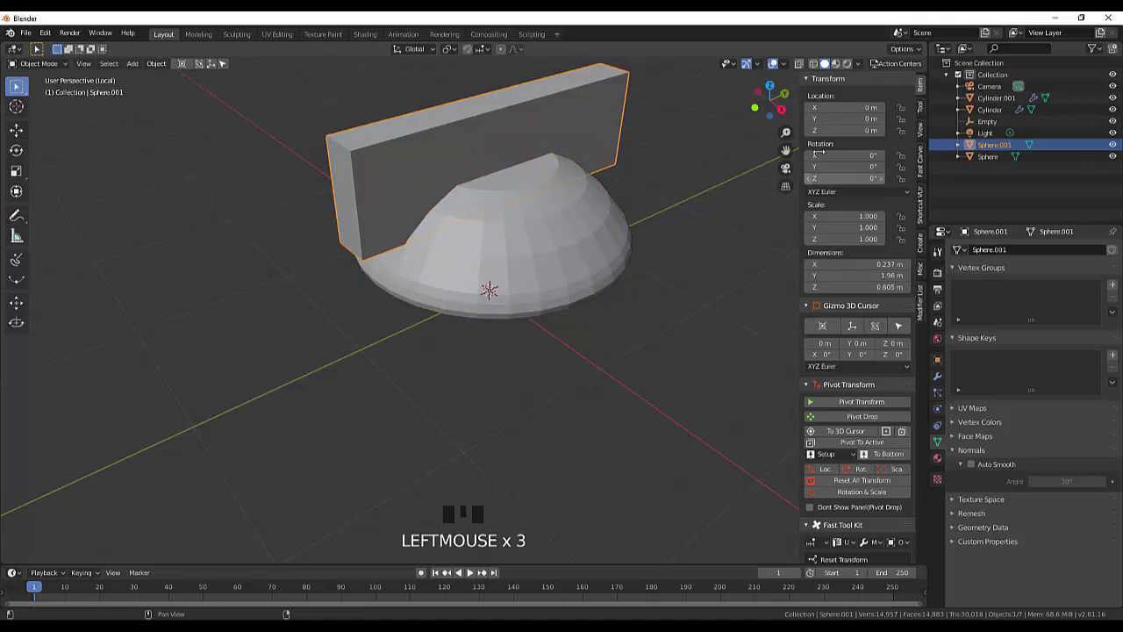
left_click(925, 169)
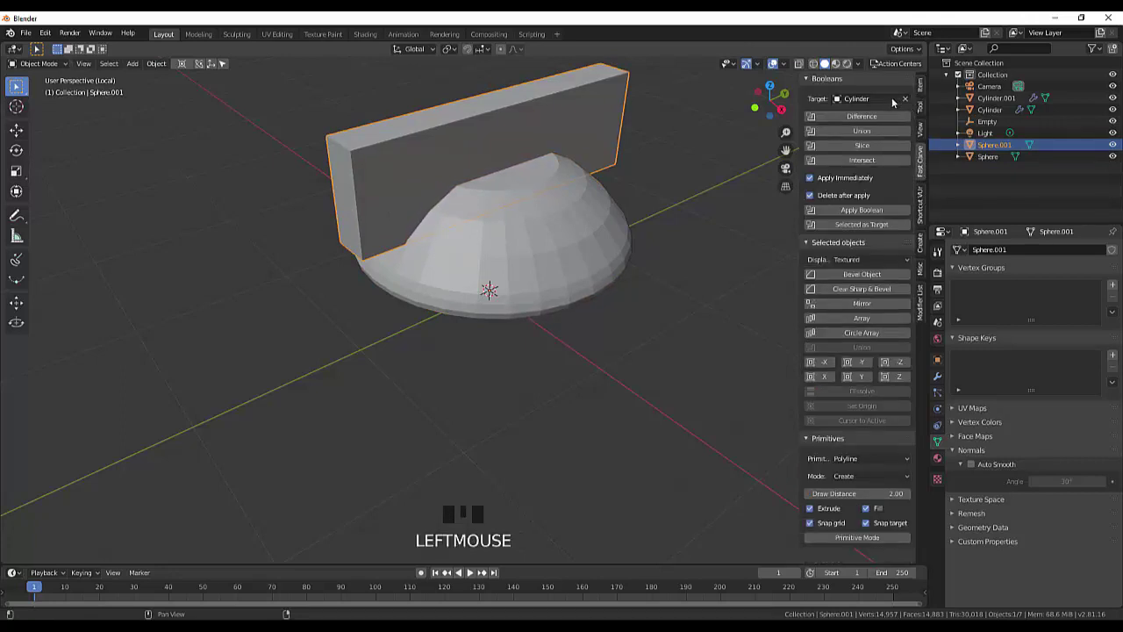
left_click(911, 101)
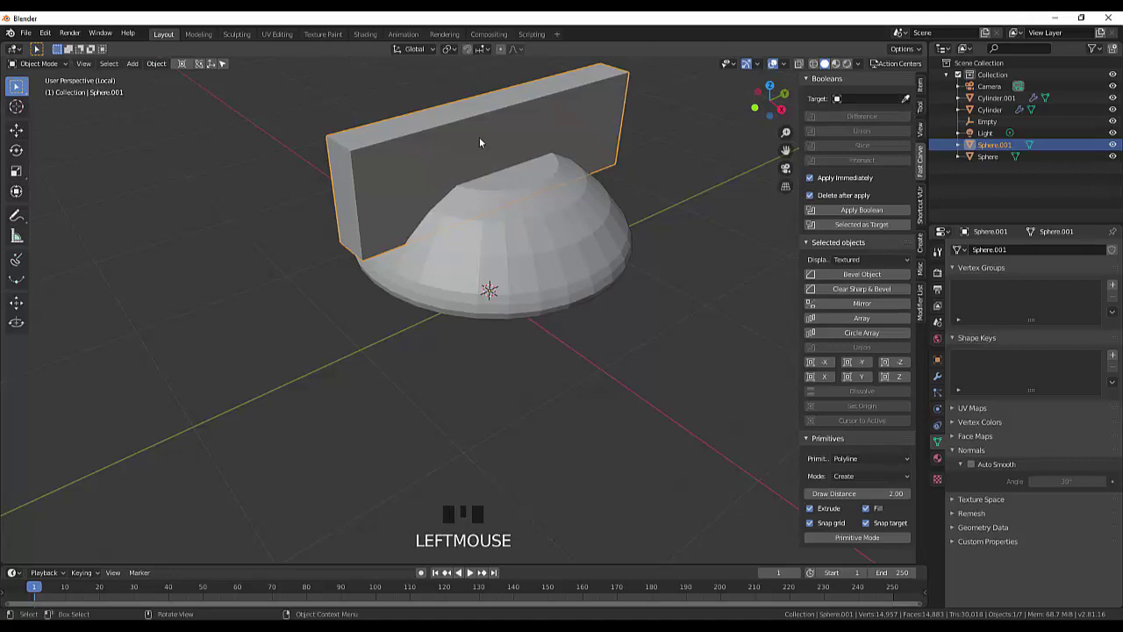
left_click(517, 246)
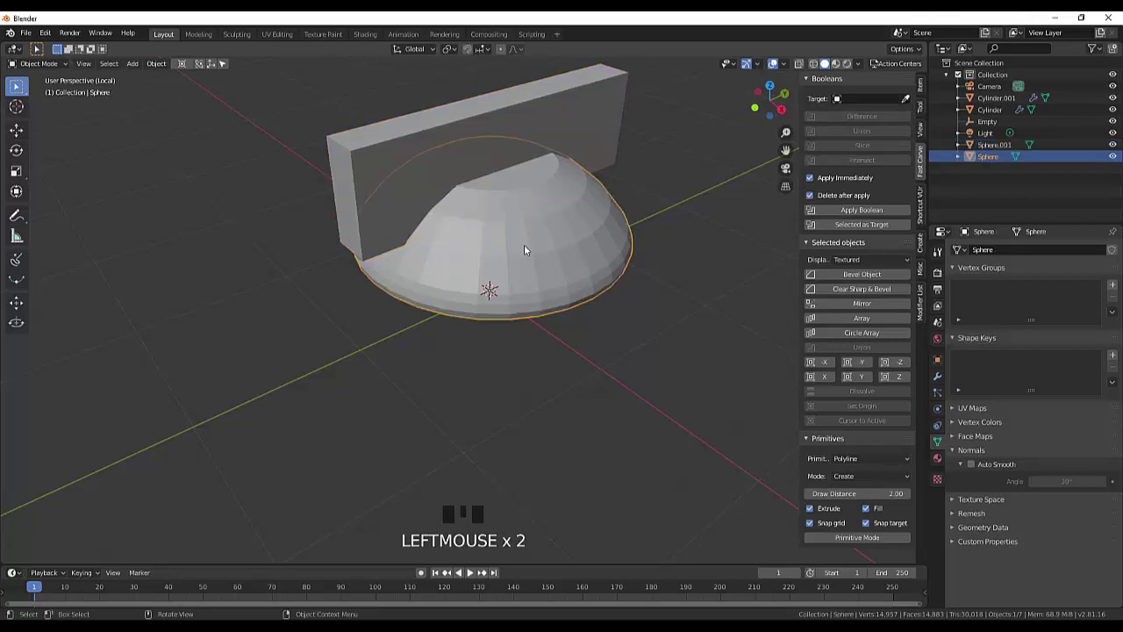
left_click(917, 102)
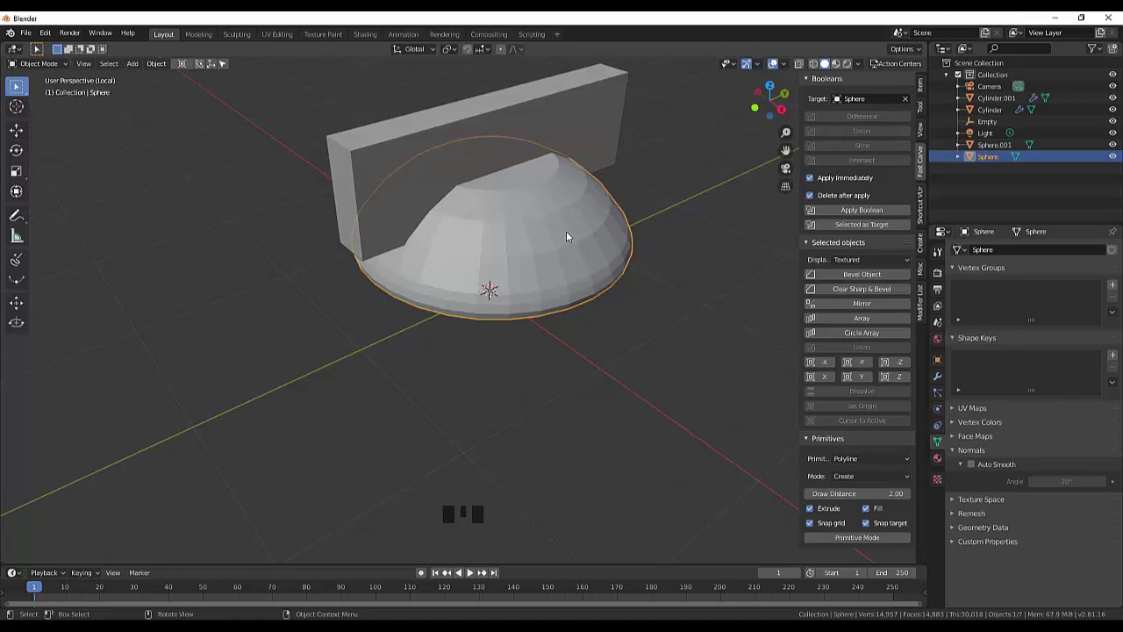
- Subtract the slab from the dome with Difference, carving a slot across its top
left_click(598, 137)
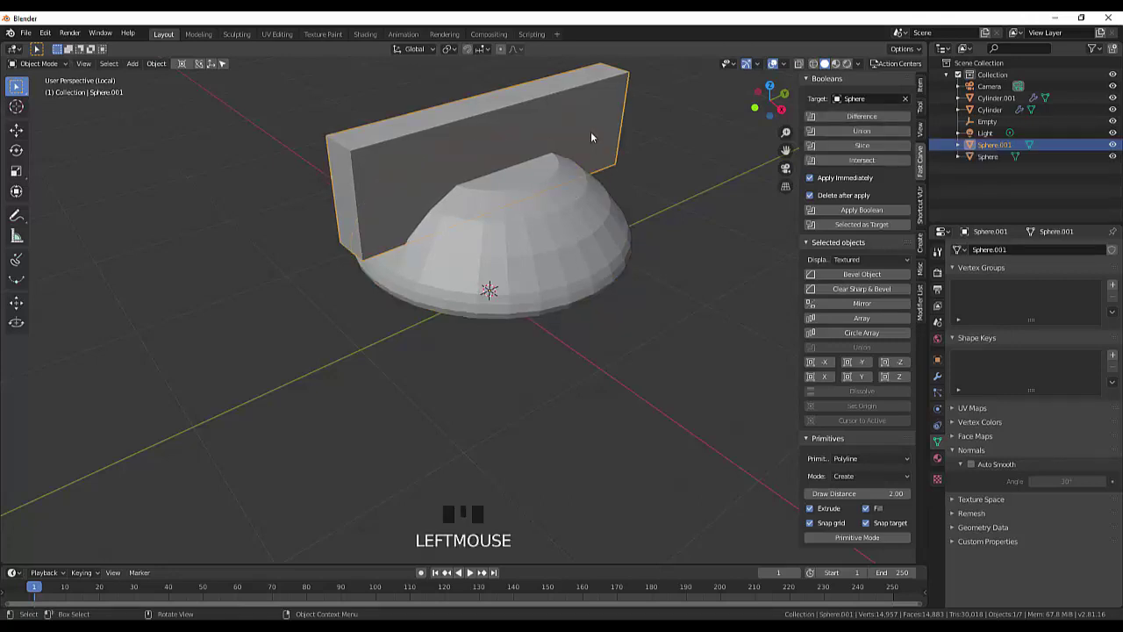
left_click(870, 121)
left_click_drag(623, 201, 578, 225)
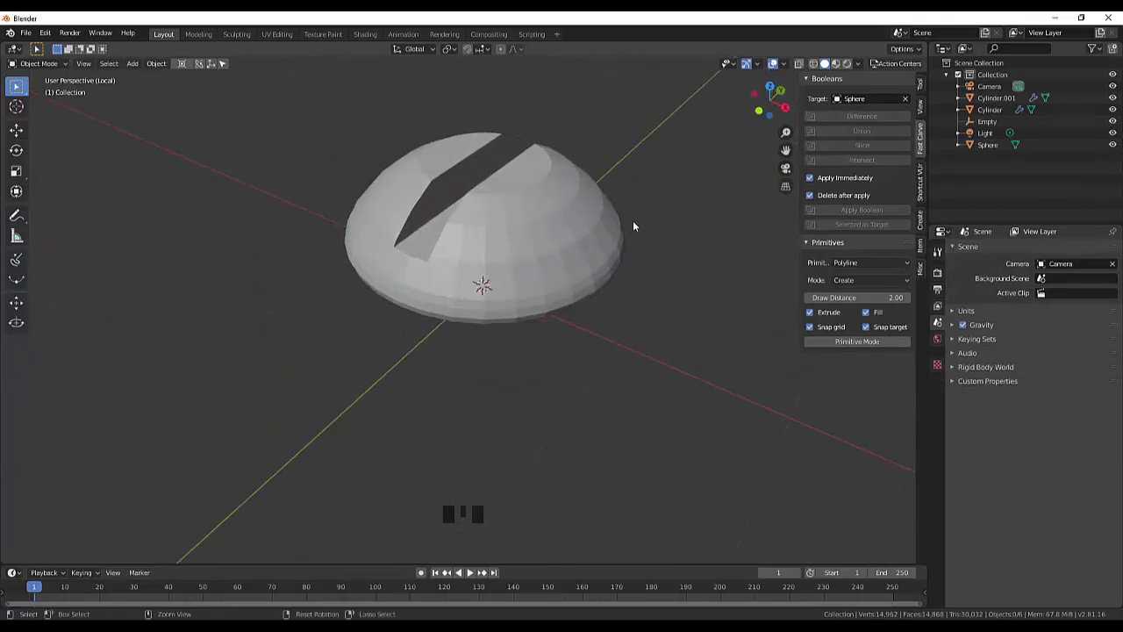
- Reposition the thin box cutter across the dome and add the dome to the selection
left_click_drag(498, 291, 469, 127)
key("g")
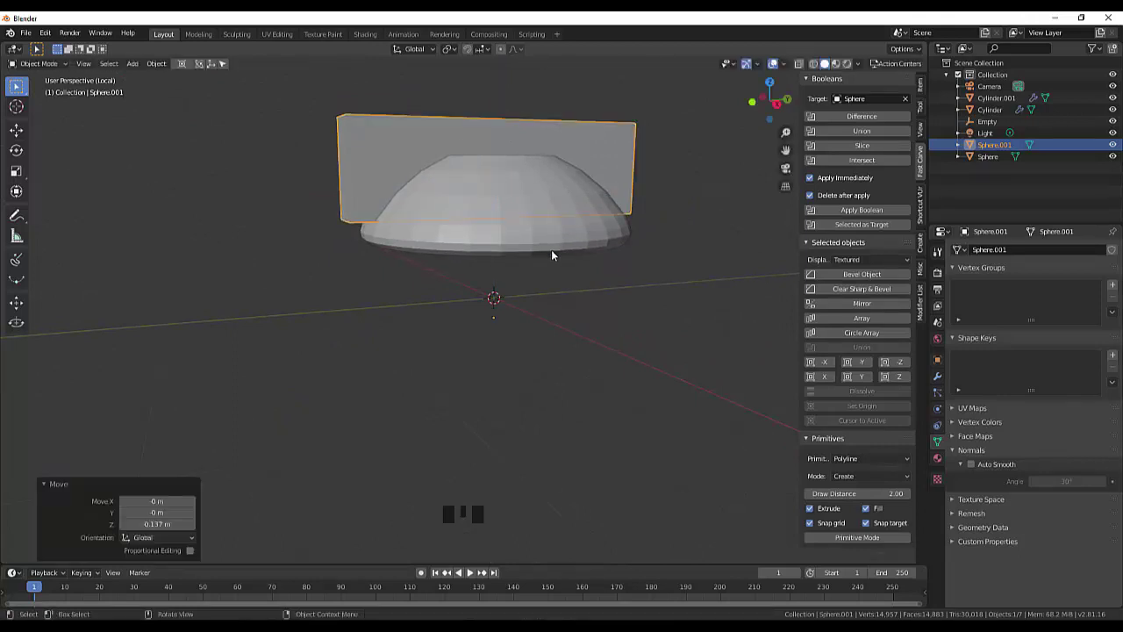
left_click_drag(557, 259, 848, 121)
left_click(848, 122)
- Cut the box out of the dome again to leave a clean screwdriver slot, then select the slotted dome
left_click(666, 310)
left_click_drag(663, 290, 561, 307)
left_click(561, 306)
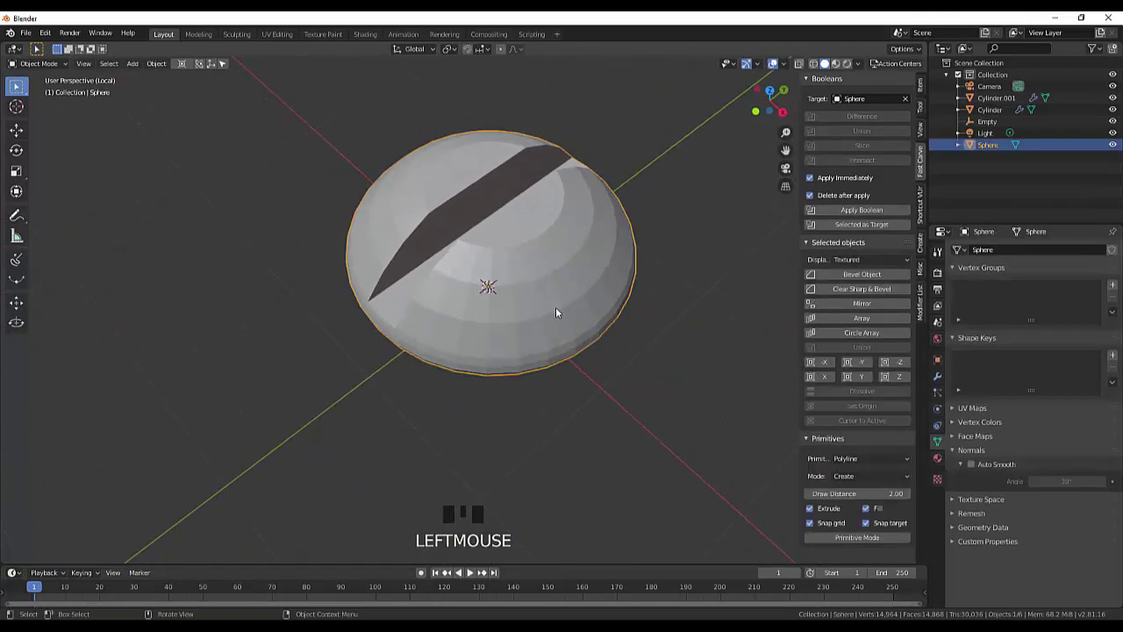
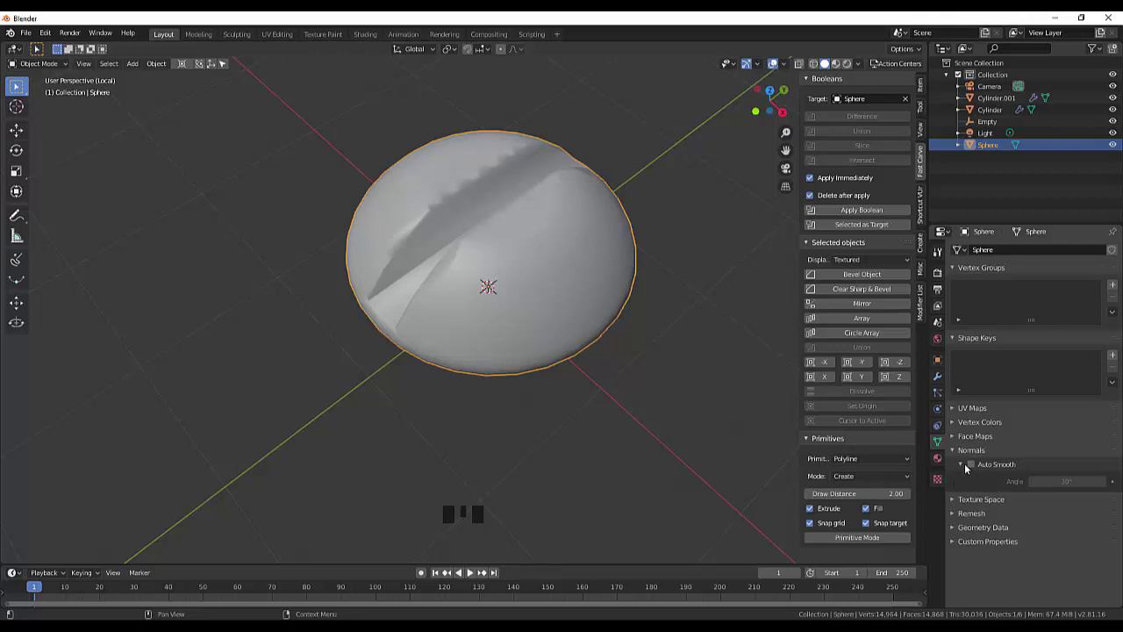
- Enable Auto Smooth normals on the bolt head, inspect it, and exit local view to the full wheel
left_click(976, 466)
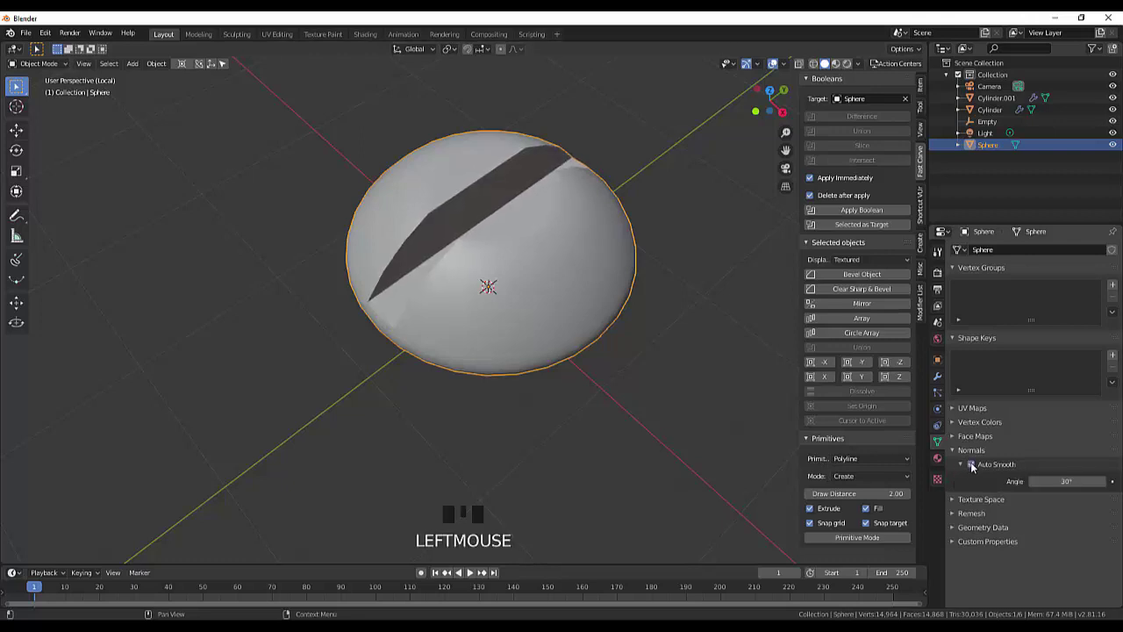
scroll("down", 3)
left_click_drag(682, 408, 611, 307)
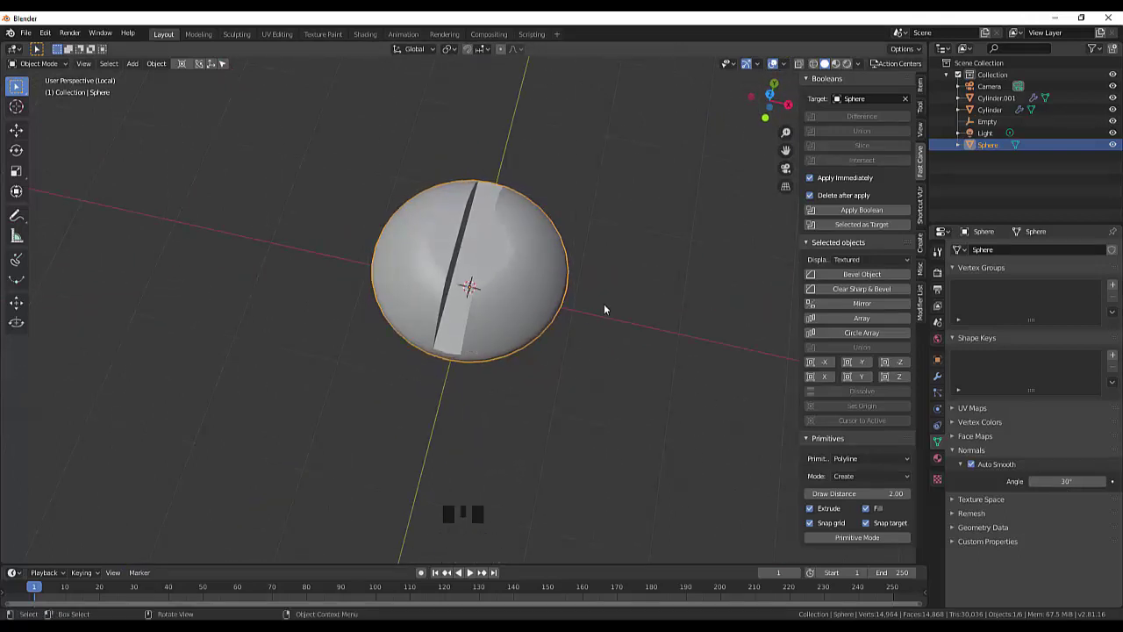
left_click_drag(608, 308, 925, 249)
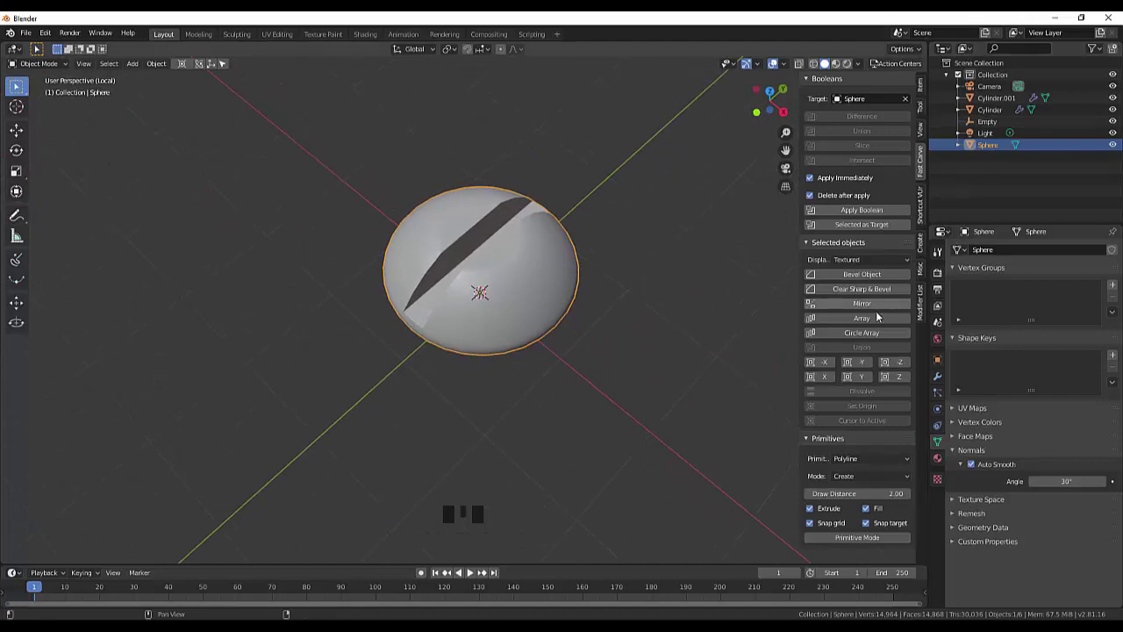
key("KP_Divide")
- Move the bolt head out to the rim and shrink it, checking it against the wheel
scroll("down", 3)
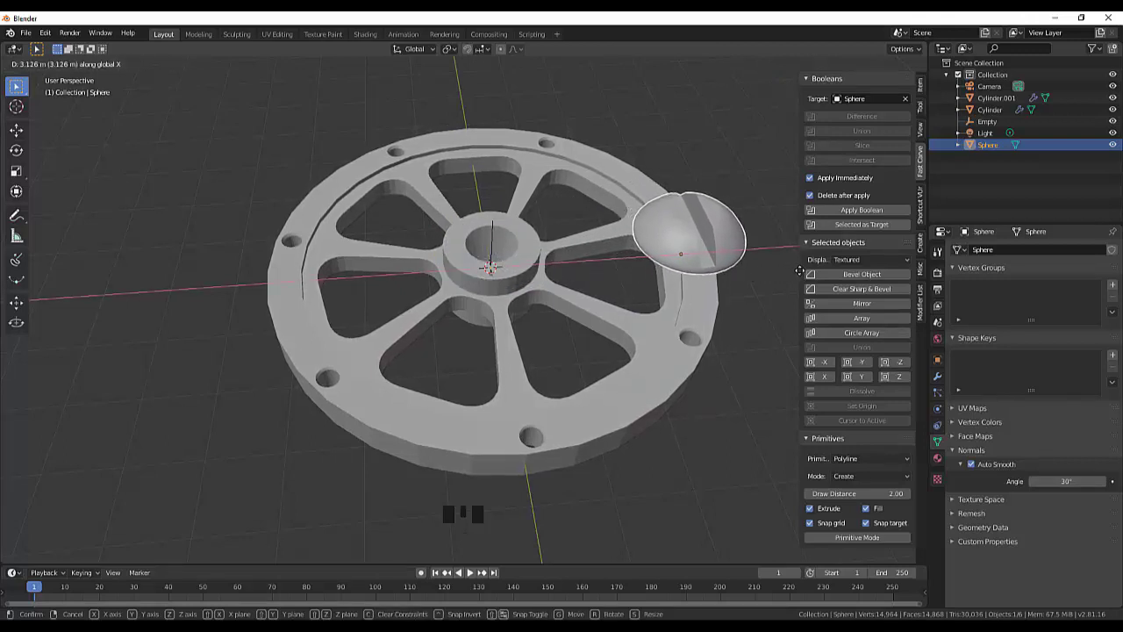
key("KP_7")
scroll("down", 3)
key("s")
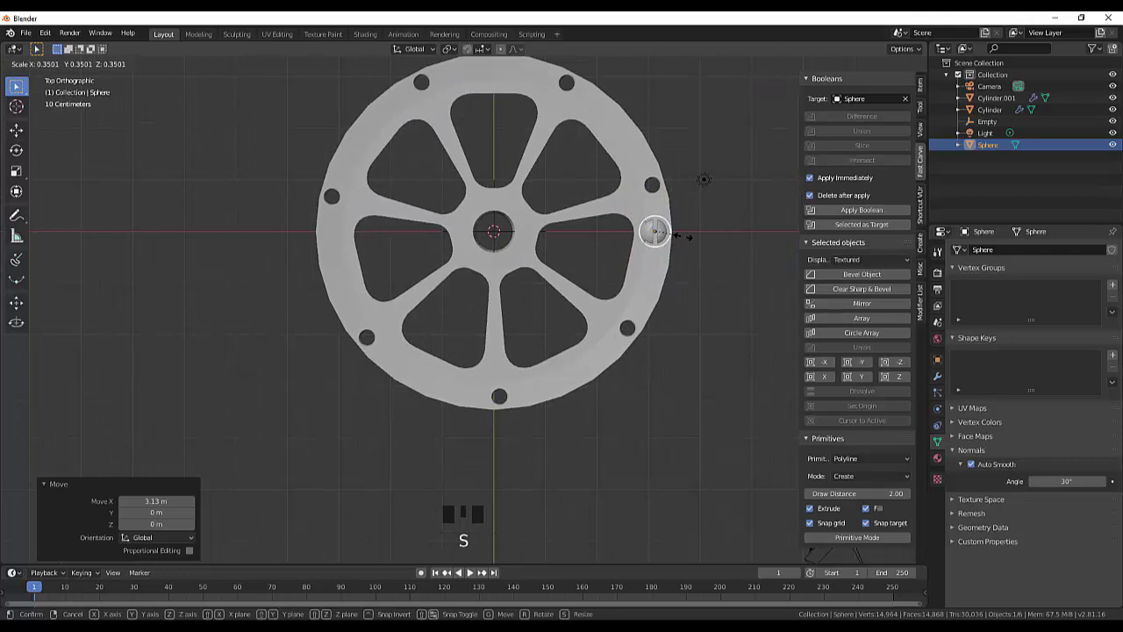
left_click_drag(687, 241, 652, 400)
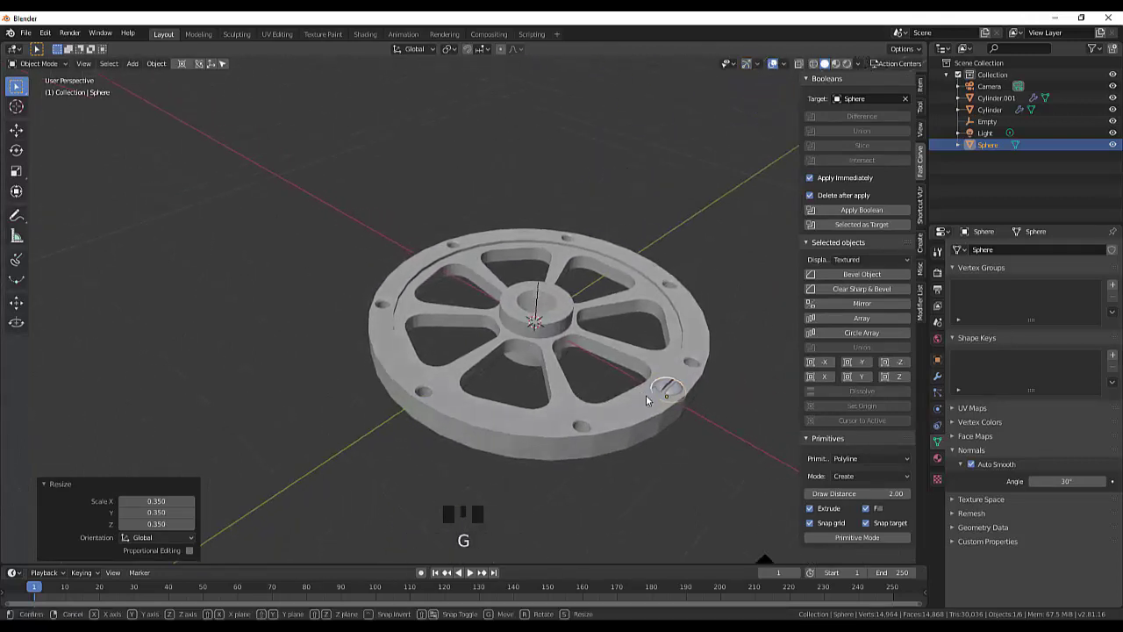
left_click_drag(683, 410, 709, 383)
key("s")
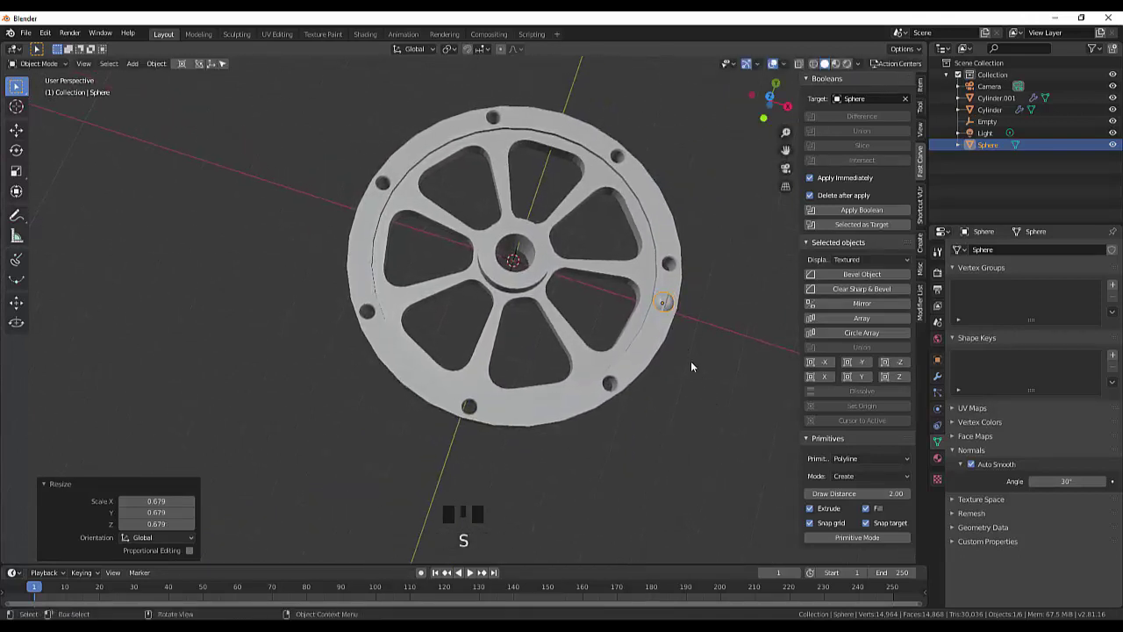
- From top view, move and resize the bolt head to sit centred over the upper-right rim hole
key("KP_7")
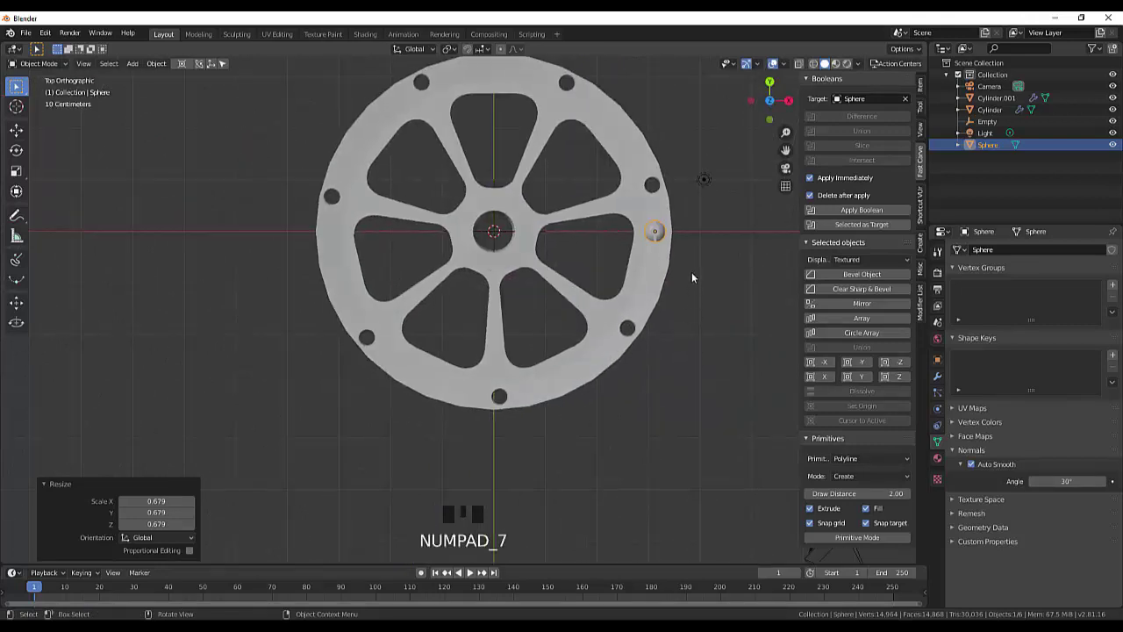
scroll("up", 3)
left_click_drag(687, 198, 566, 264)
key("g")
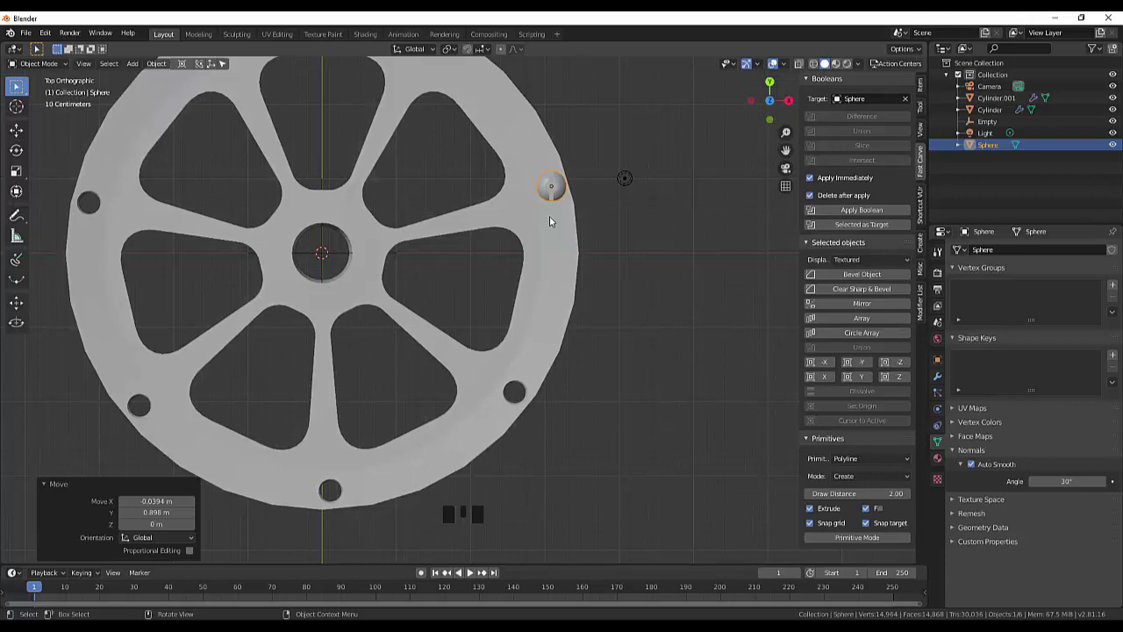
key("s")
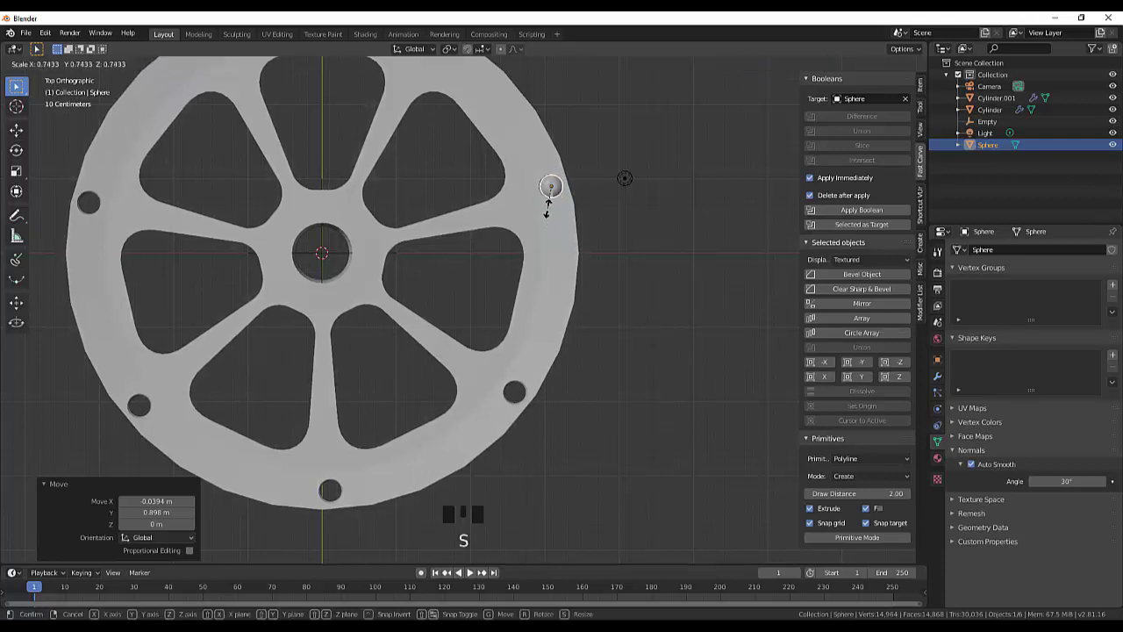
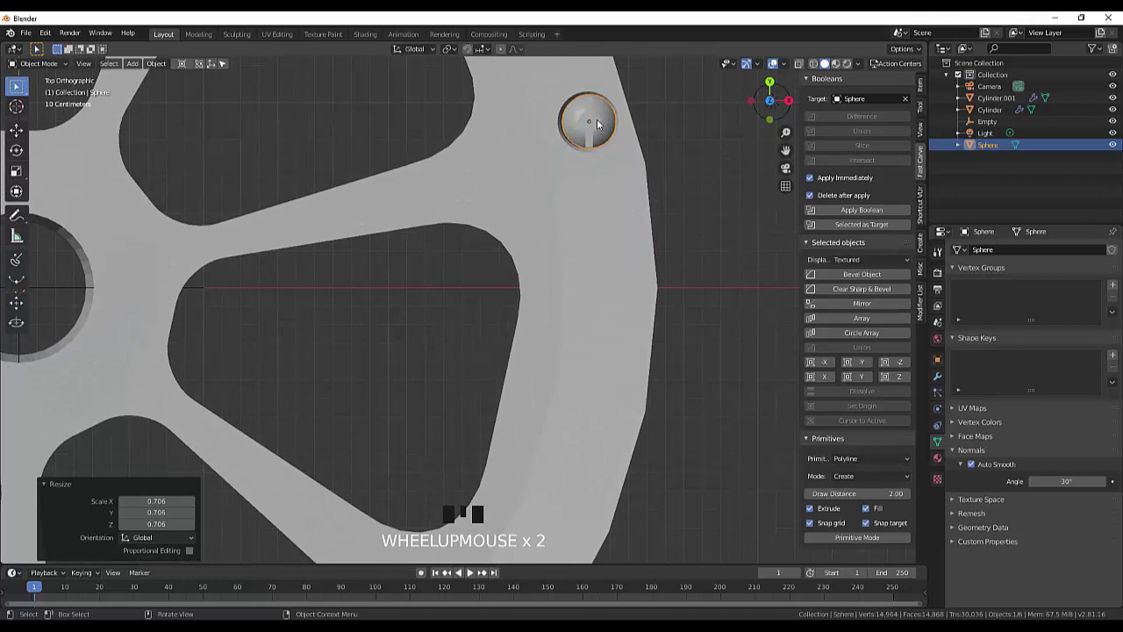
key("g")
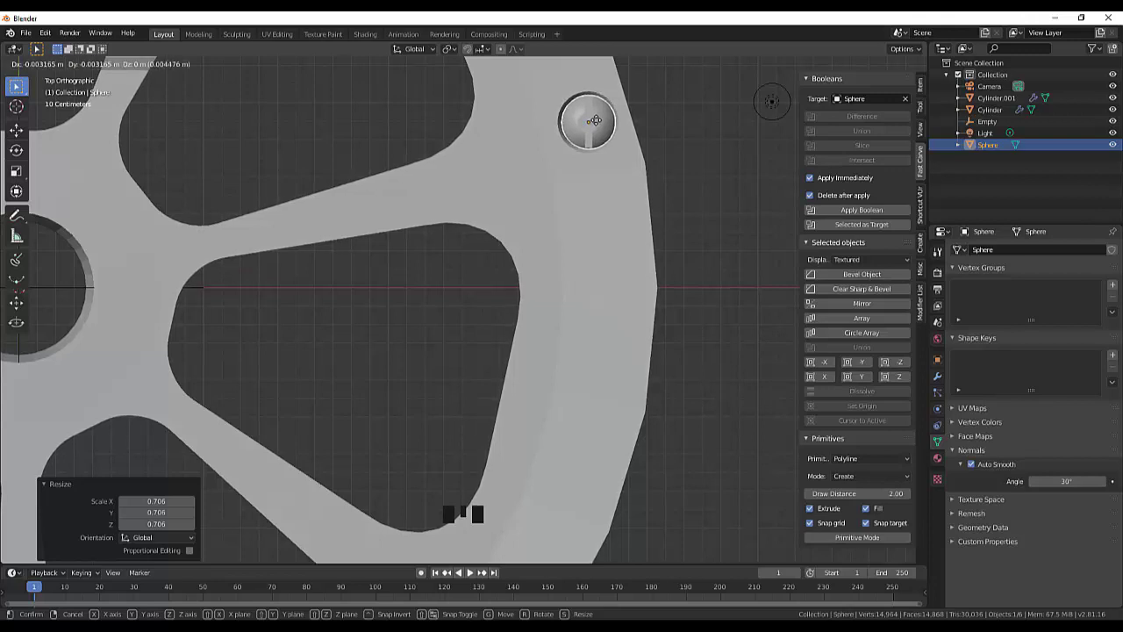
scroll("down", 3)
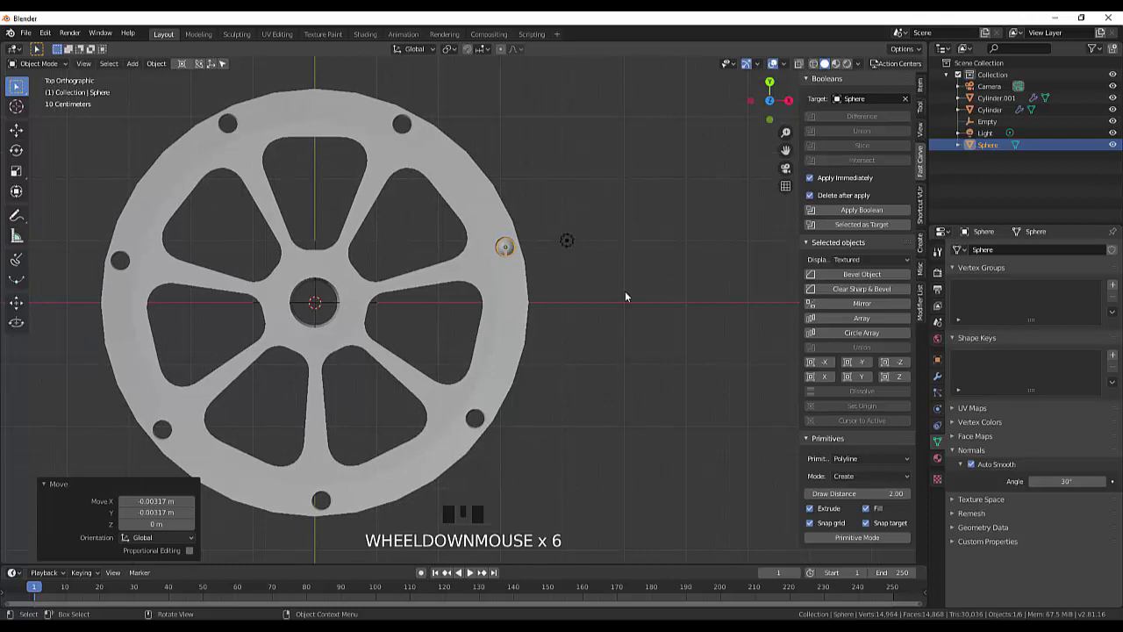
scroll("down", 3)
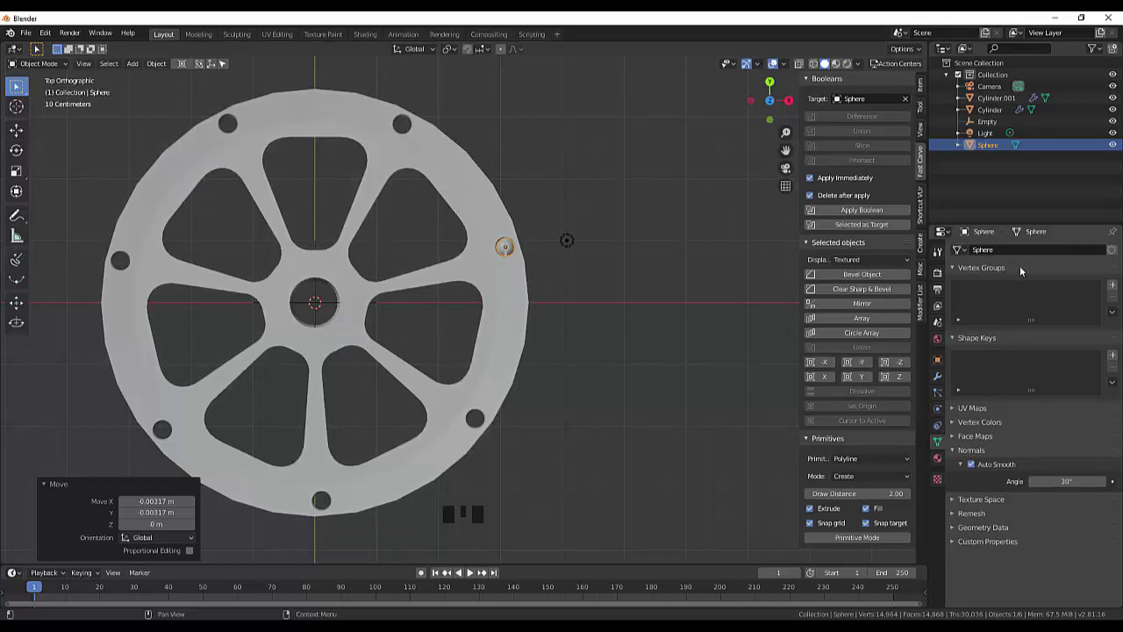
- Give the bolt head an Array modifier with 7 copies spaced by a fixed distance instead of relative offset
left_click(945, 378)
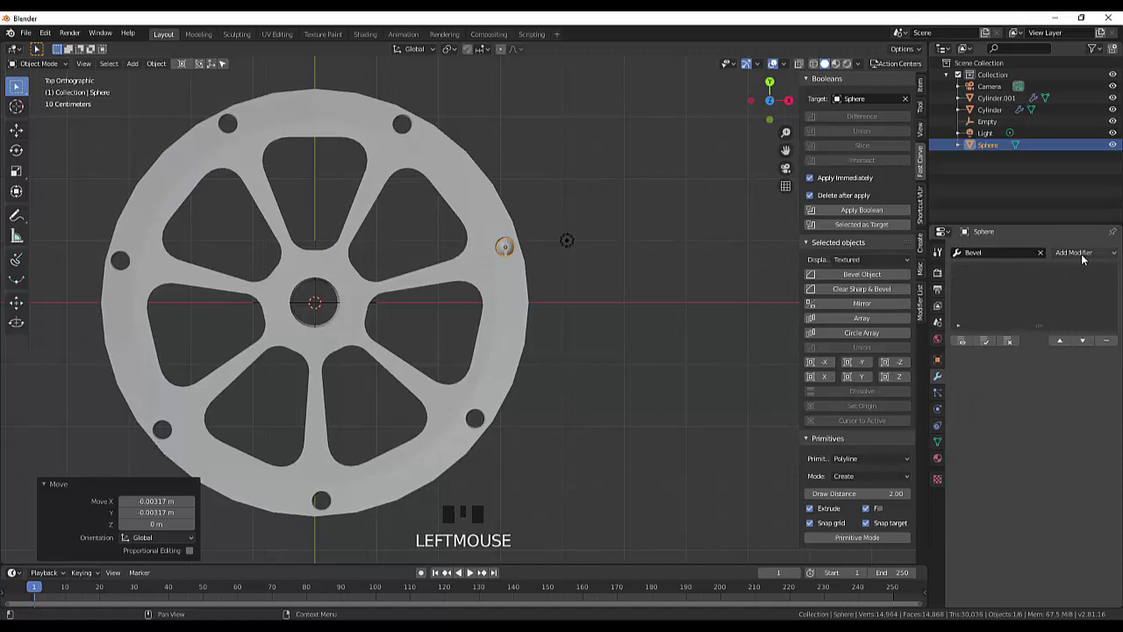
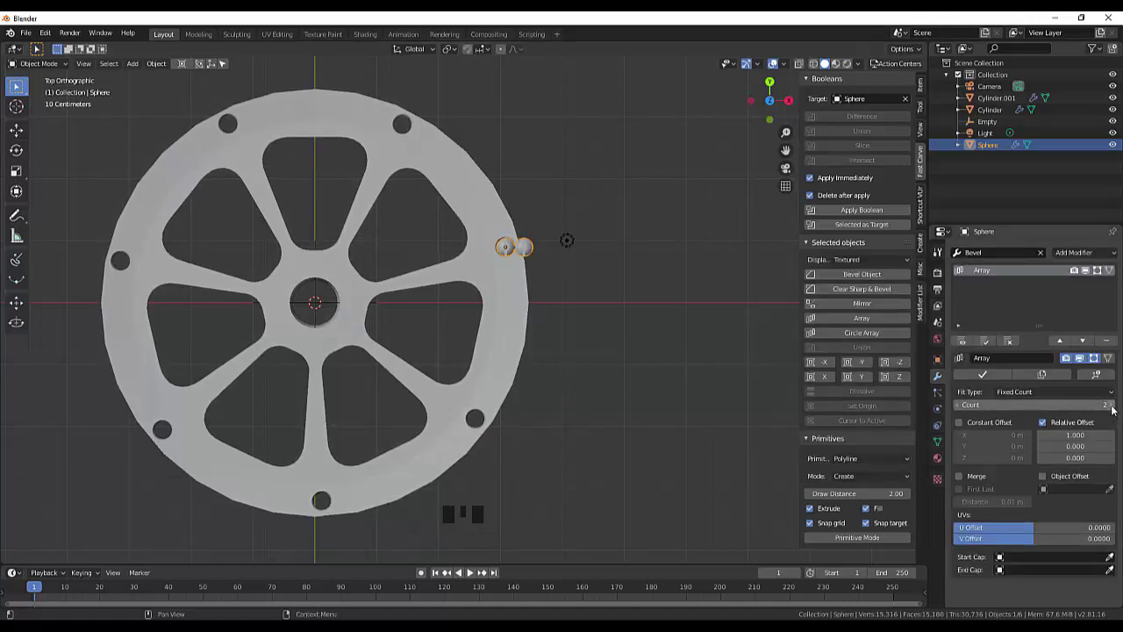
left_click_drag(1120, 411, 1113, 410)
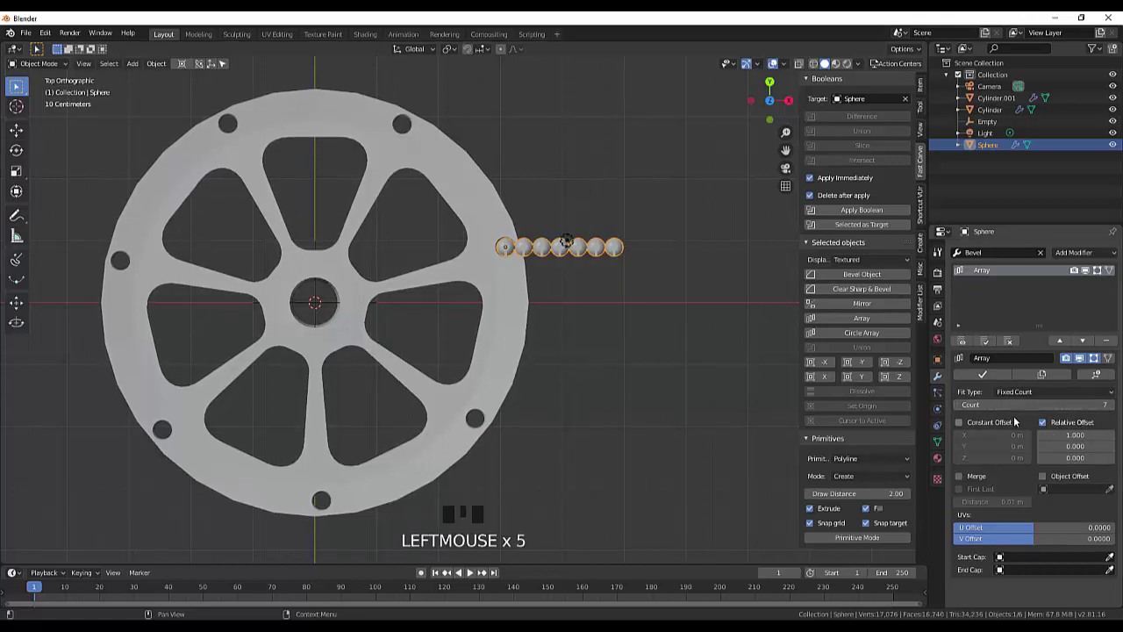
left_click(964, 425)
left_click(1054, 427)
left_click_drag(1047, 492, 1057, 500)
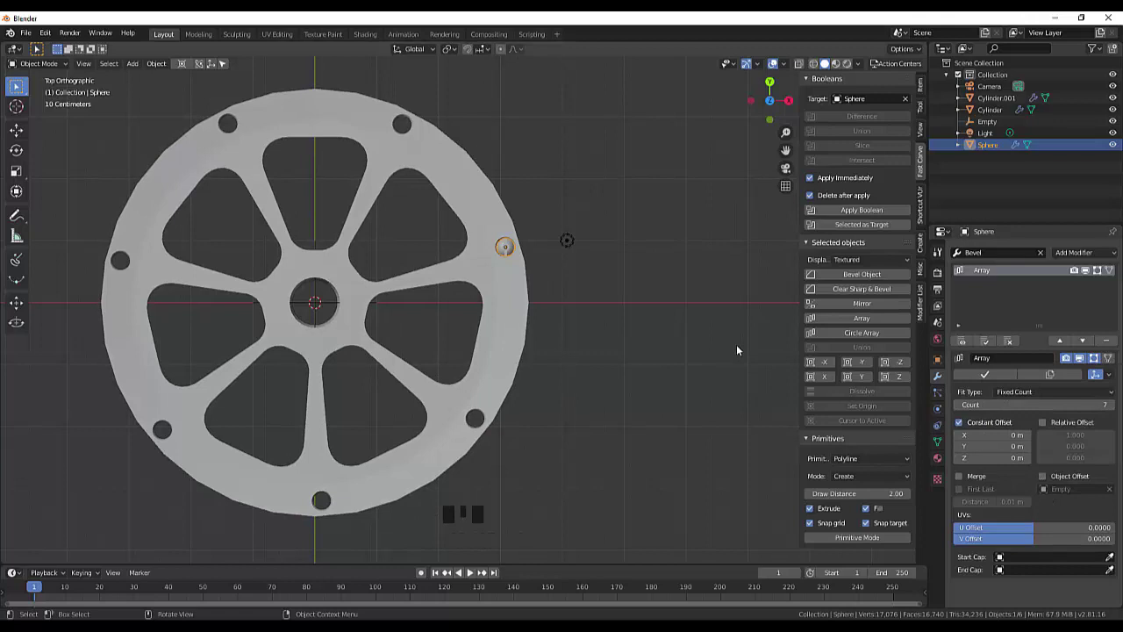
scroll("down", 3)
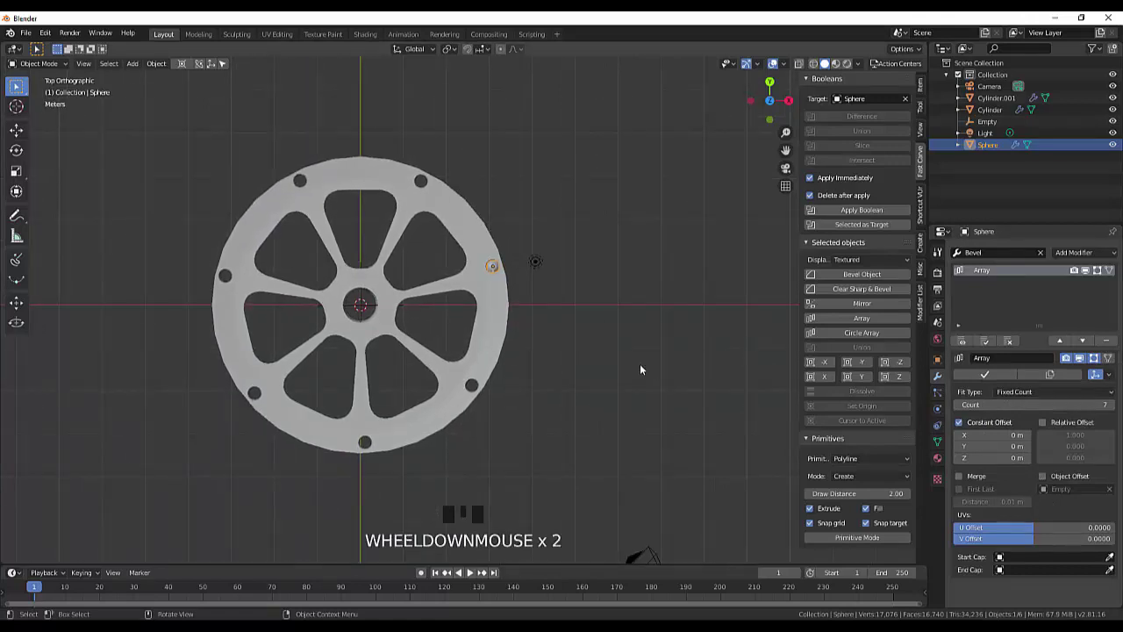
- Use the Empty as the array's offset object, then select the sphere at the wheel centre
key("r")
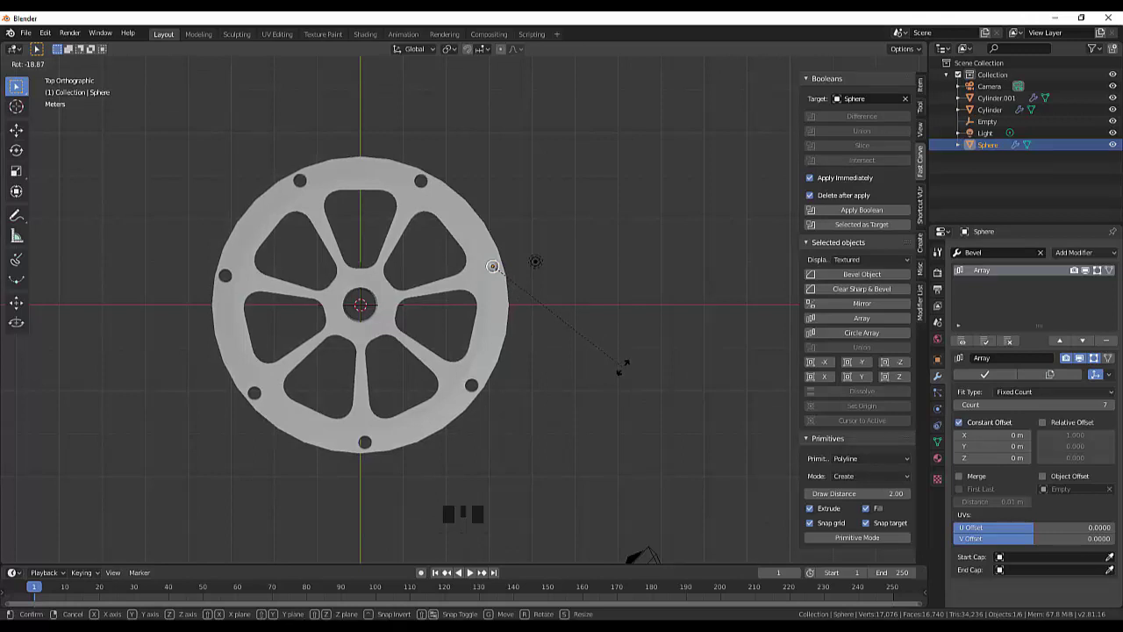
left_click(1045, 479)
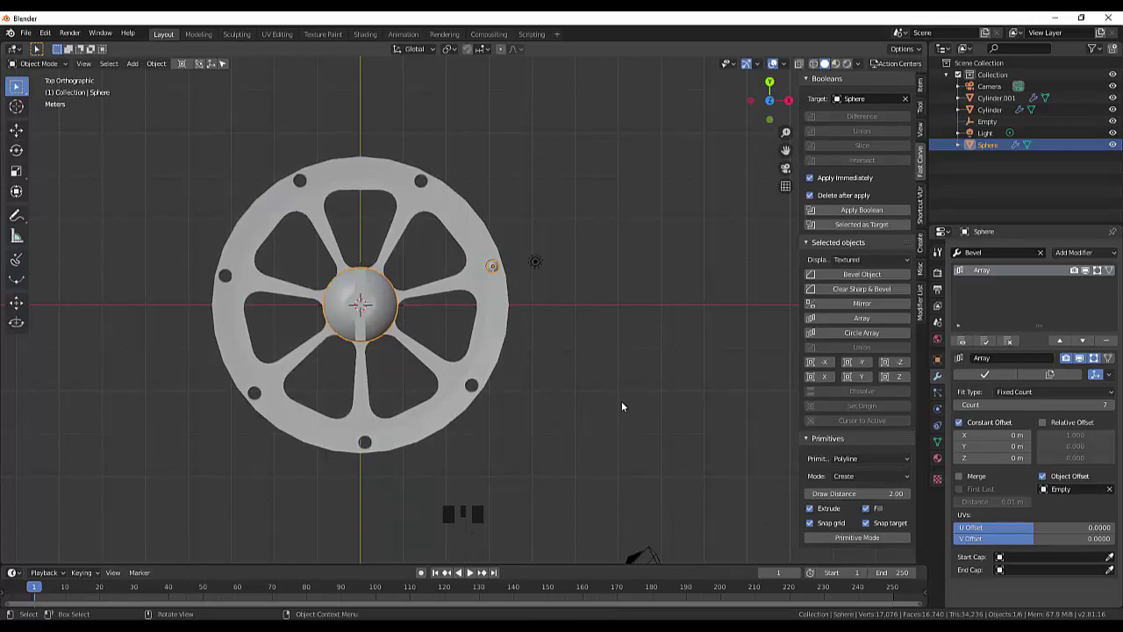
left_click(630, 407)
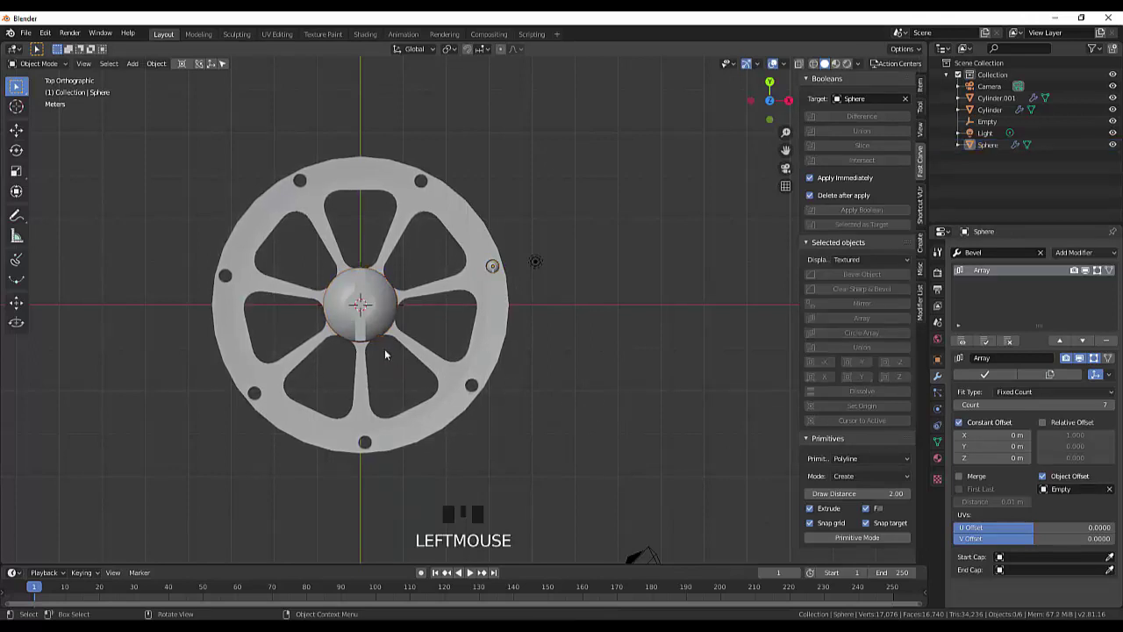
left_click(382, 321)
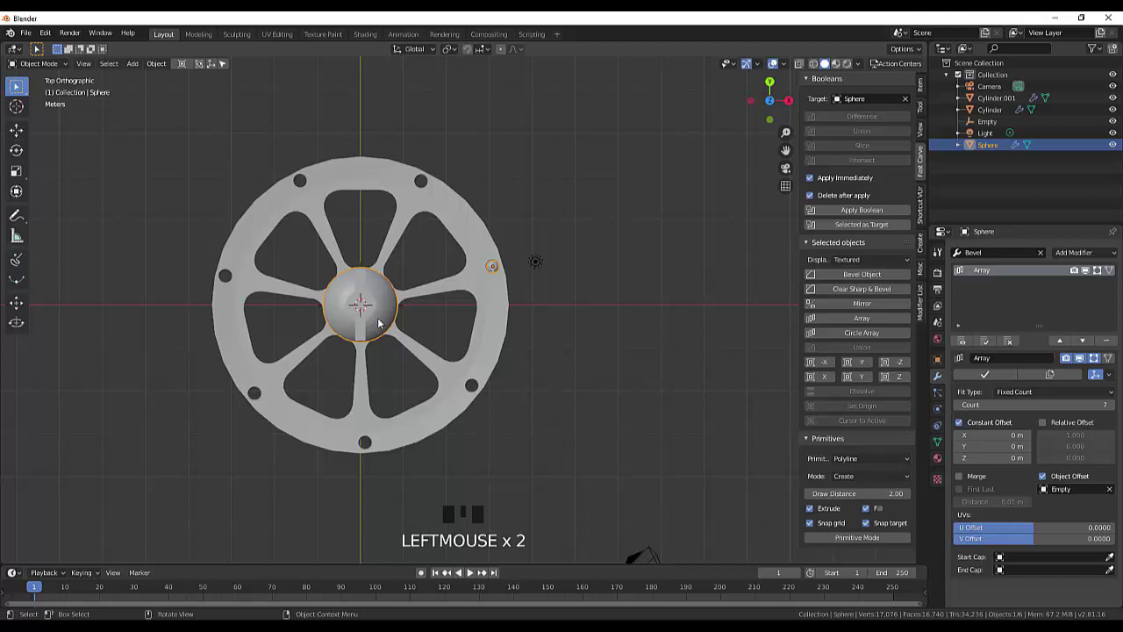
- Shade the bolt sphere smooth and select the copy near the rim, zooming toward it
right_click(379, 321)
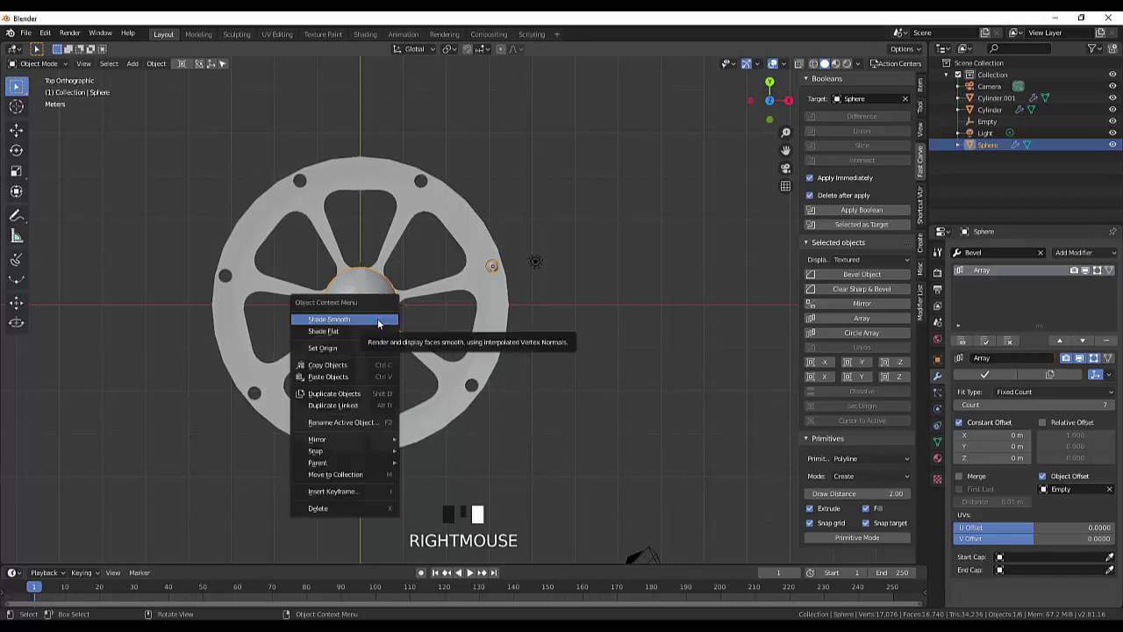
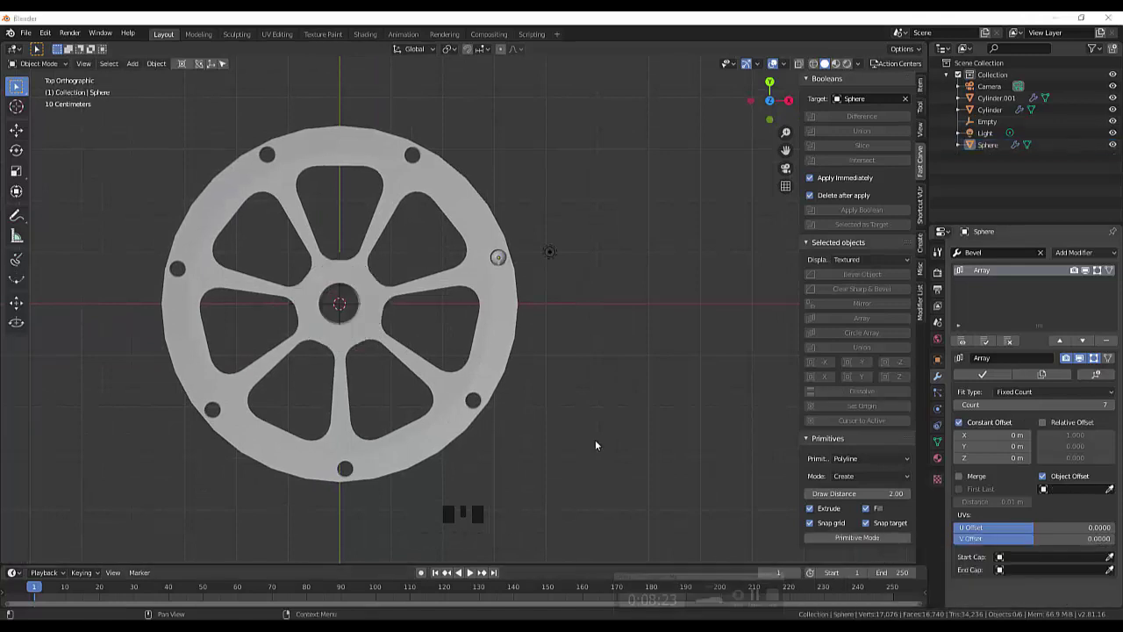
left_click(501, 261)
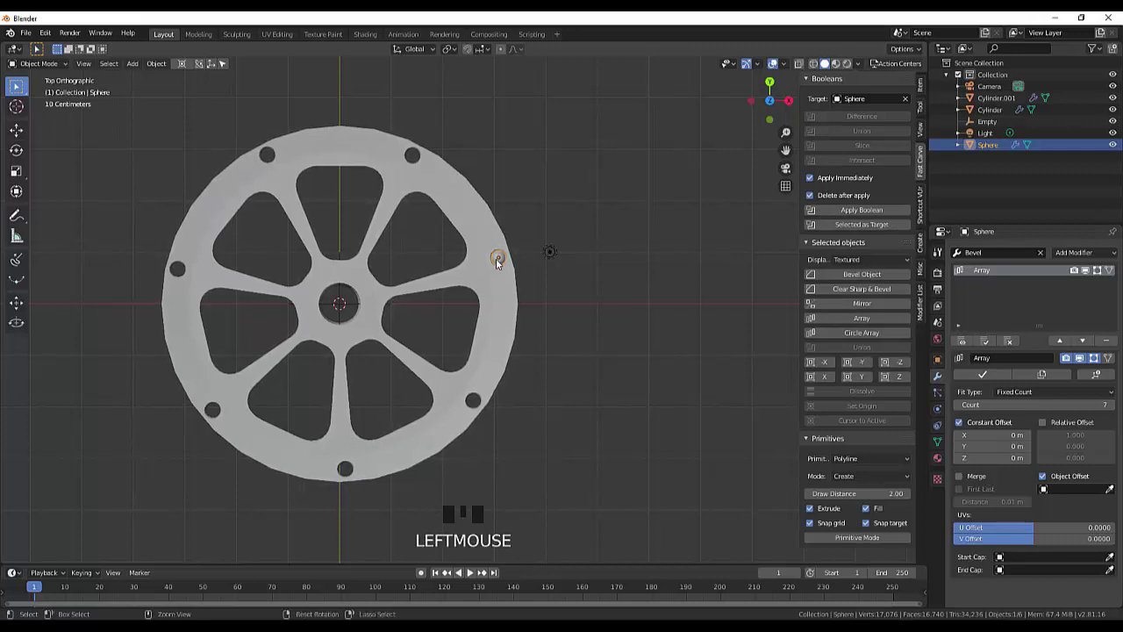
key("KP_Add")
key("KP_Add")
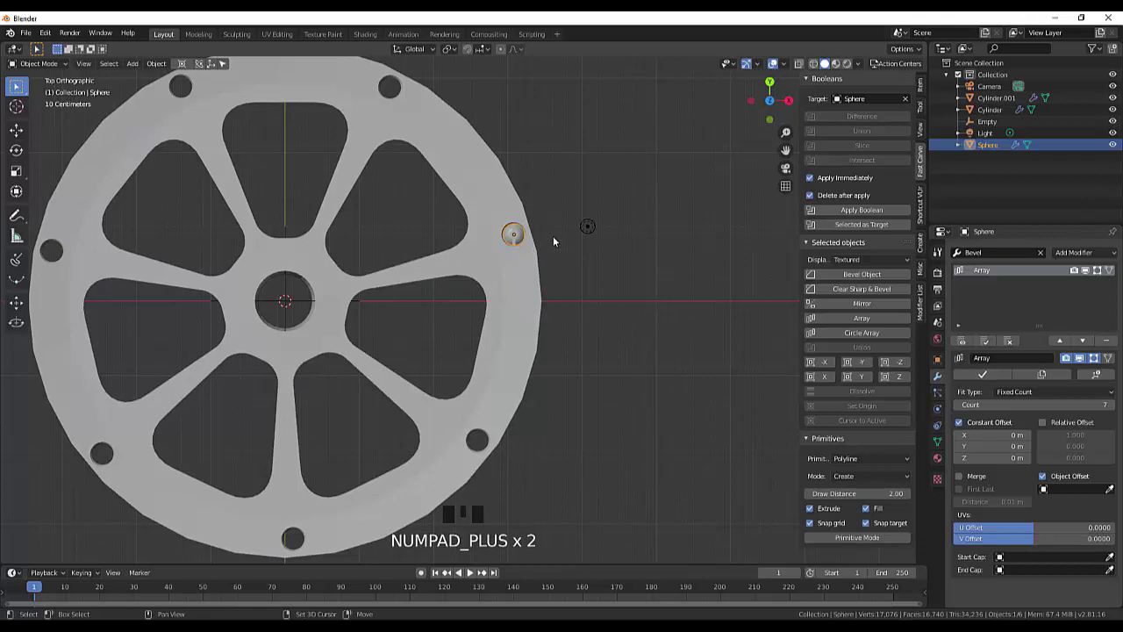
- Duplicate the bolt sphere with Shift+D into successive rim holes around the wheel
key("shift+d")
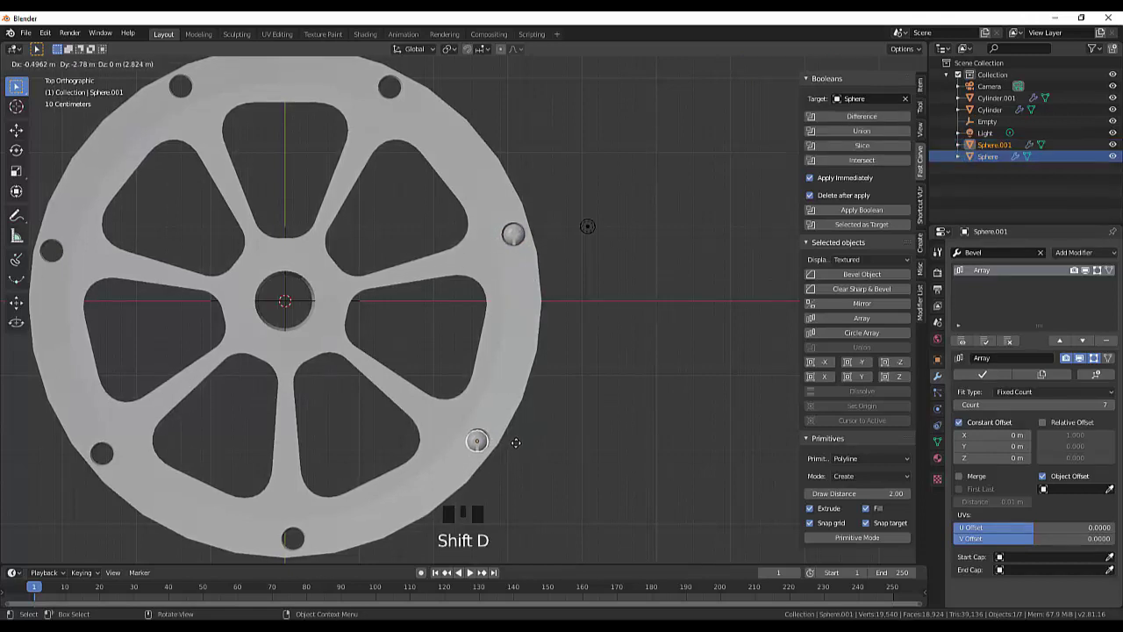
scroll("up", 3)
left_click_drag(530, 404, 621, 273)
key("shift+d")
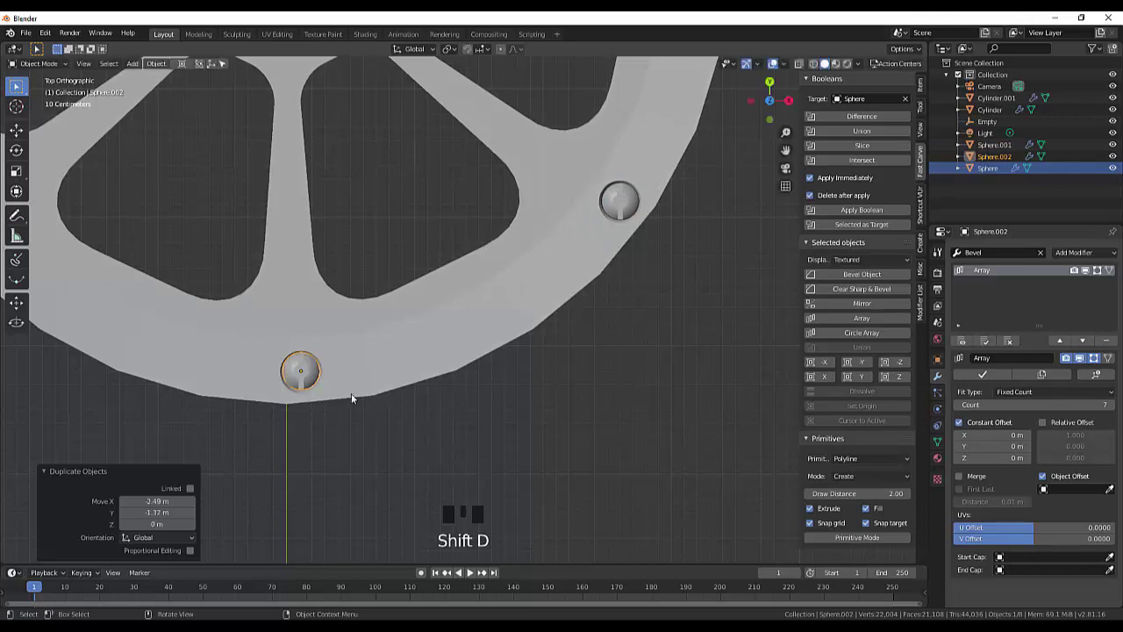
left_click_drag(379, 368, 291, 387)
key("shift+d")
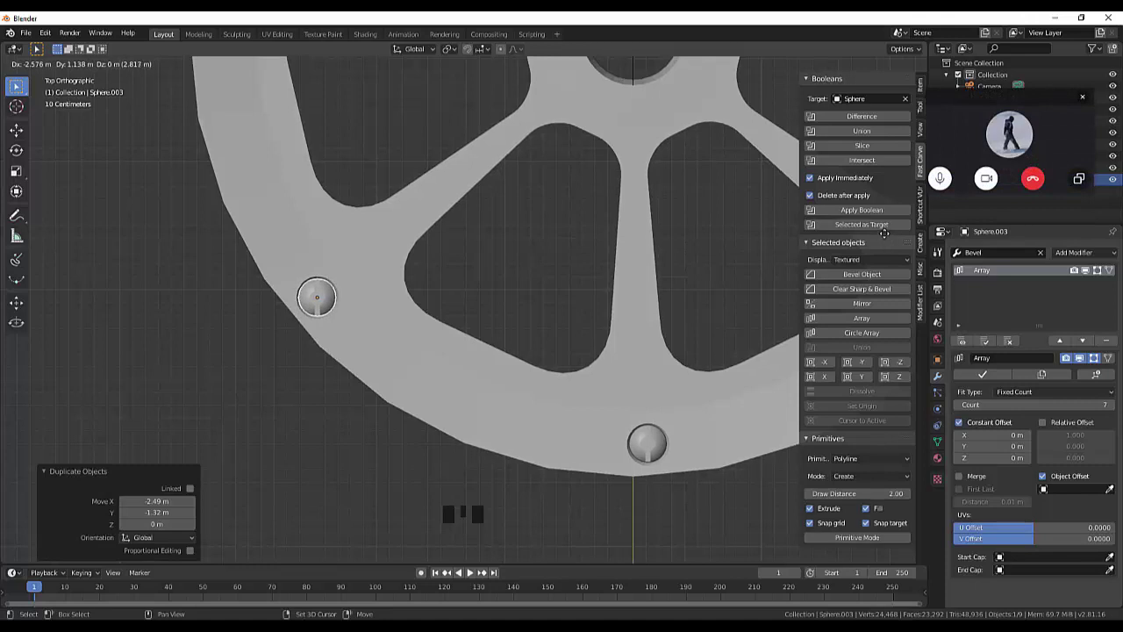
scroll("down", 3)
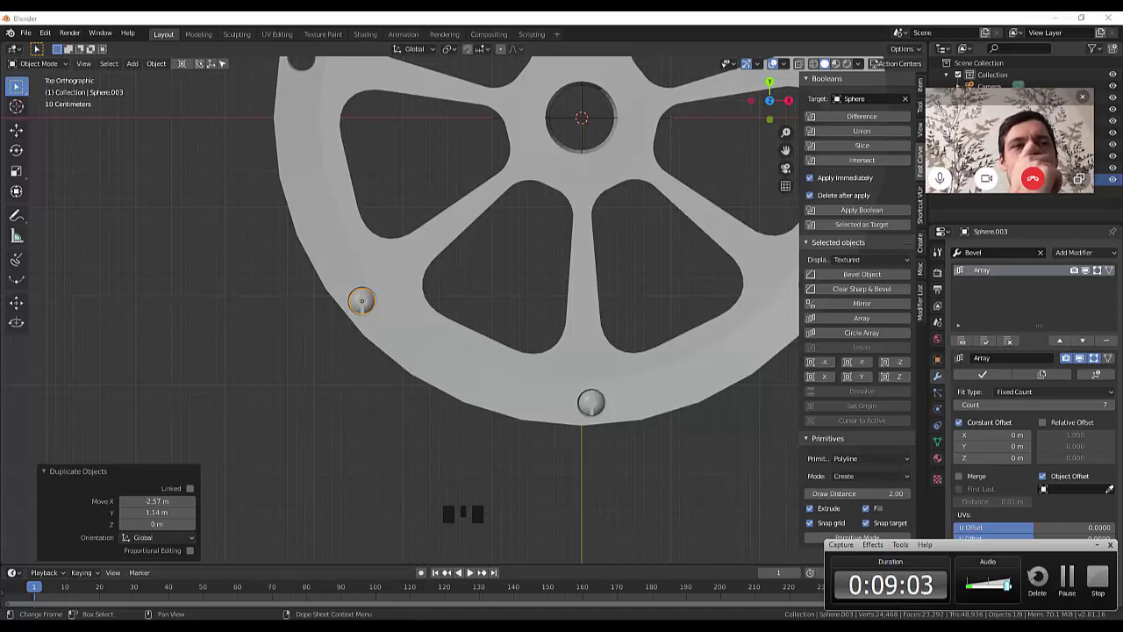
scroll("up", 3)
scroll("down", 3)
- Select the hub cylinder and bring up the Add menu for a new low-poly cylinder
left_click(636, 403)
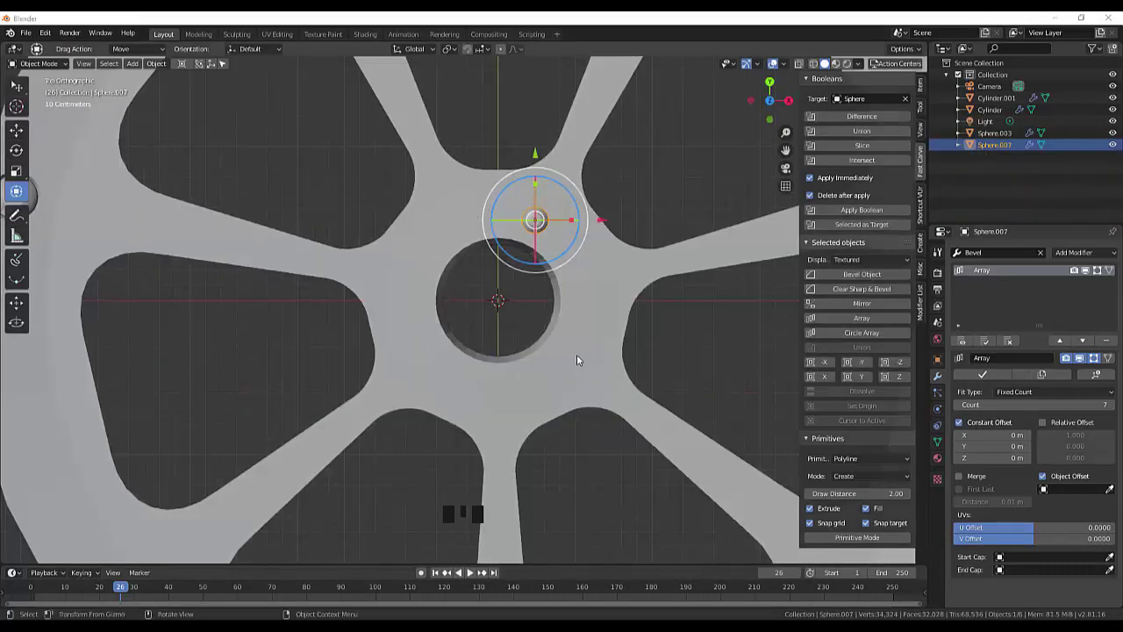
scroll("down", 3)
scroll("down", 3)
scroll("up", 3)
scroll("up", 3)
left_click(612, 376)
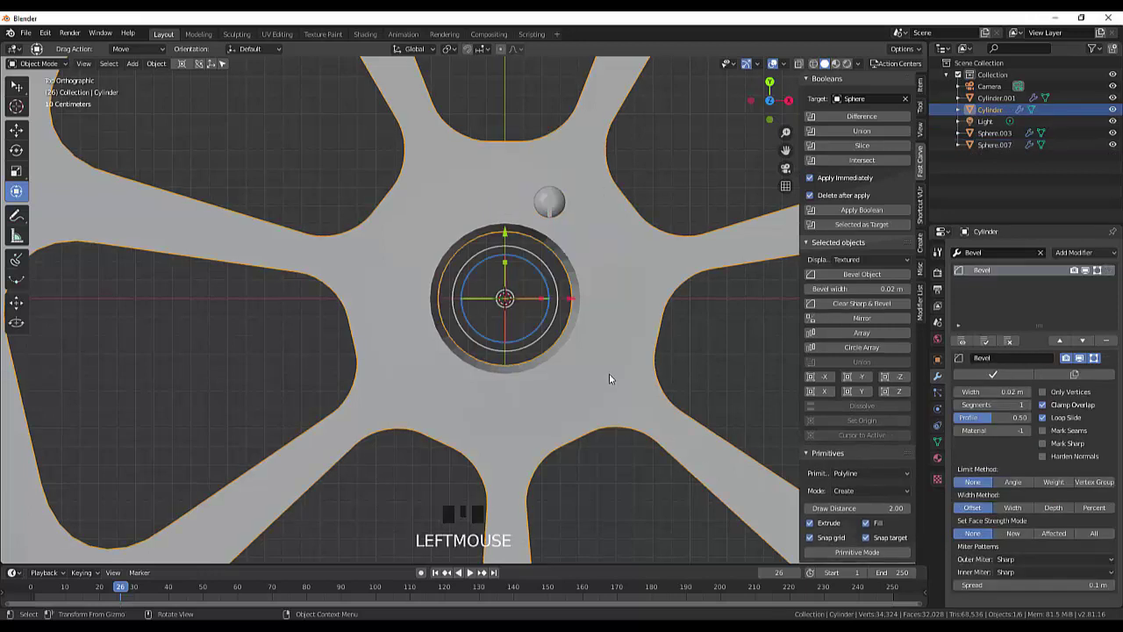
key("shift+a")
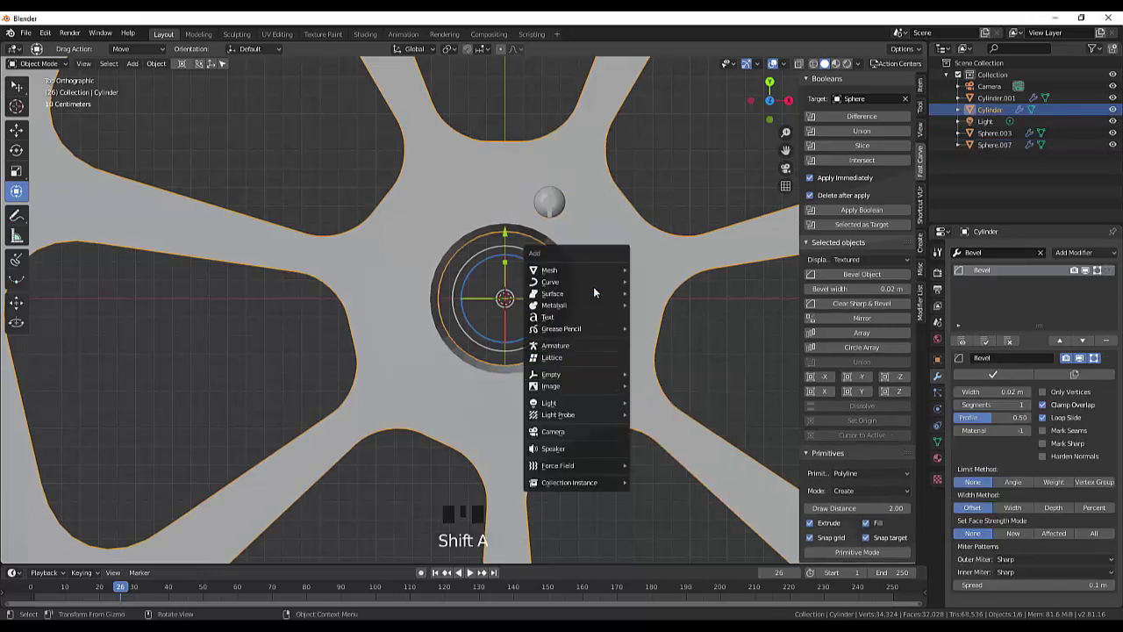
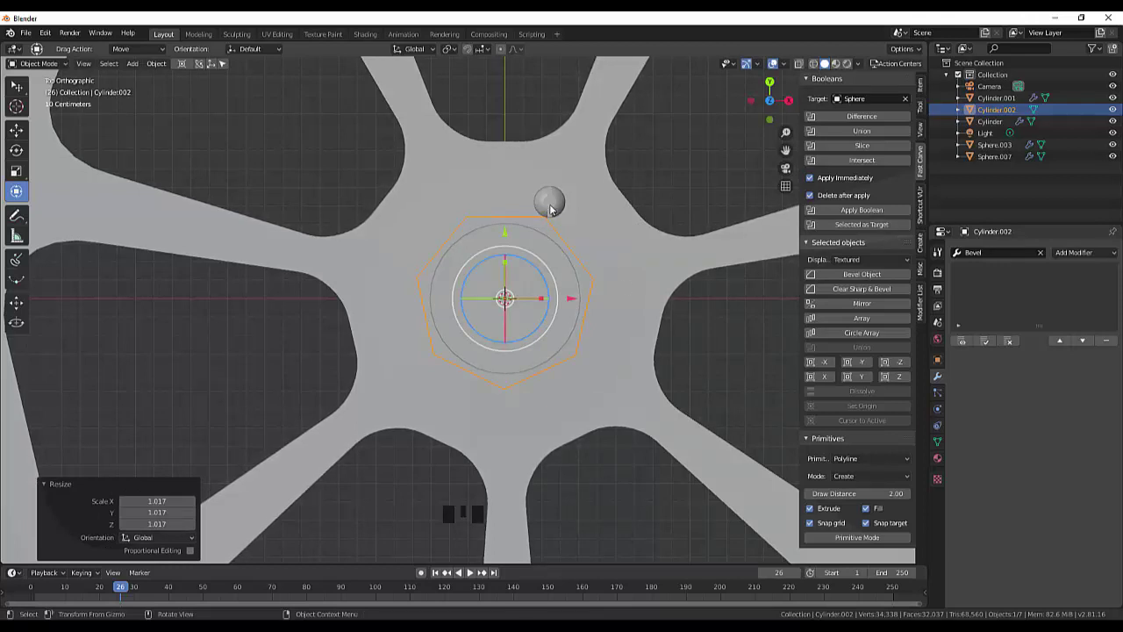
- Duplicate the small sphere above the hub and place the copy beside it
left_click(560, 209)
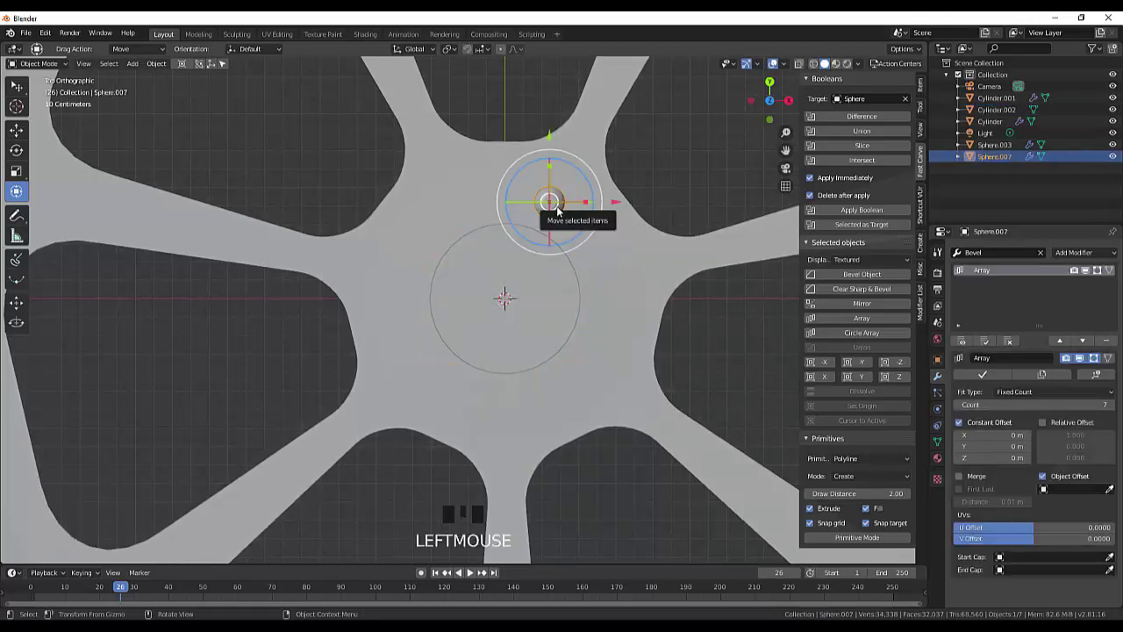
key("shift+d")
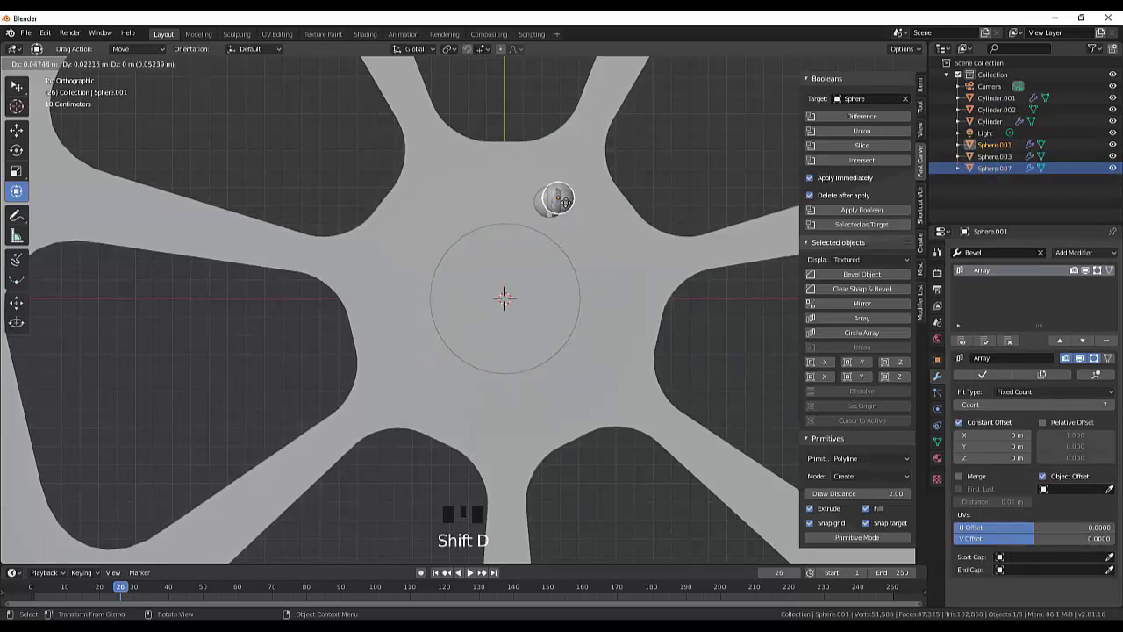
left_click(677, 188)
- Raise the new hub cap cylinder slightly upward along Z above the hub
left_click_drag(693, 216, 719, 517)
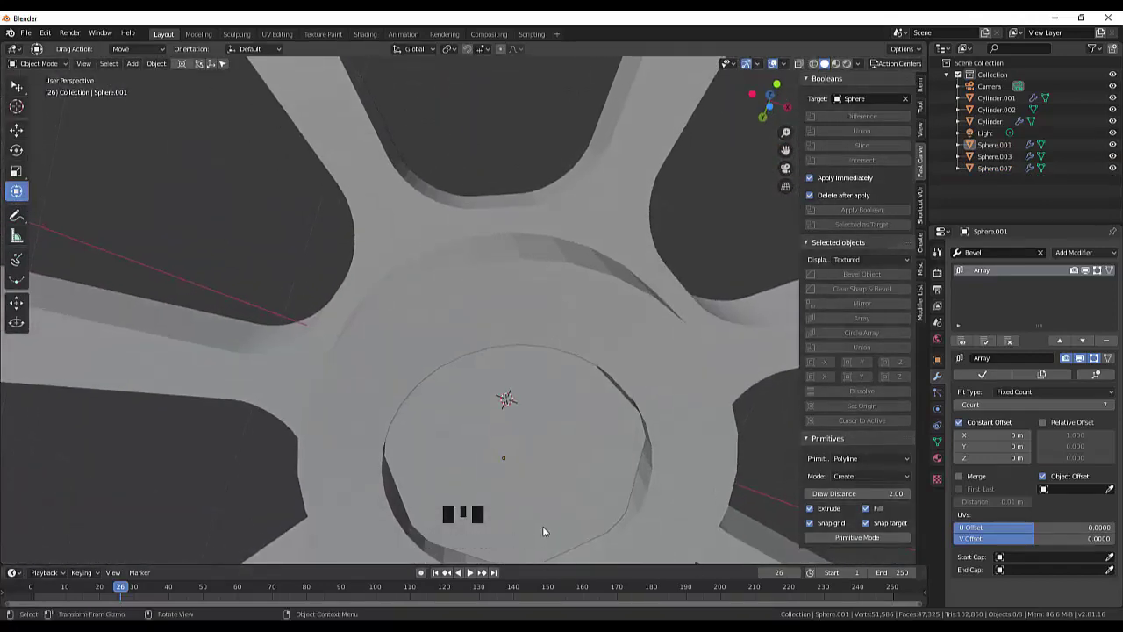
left_click(555, 507)
left_click_drag(751, 394, 509, 388)
- Set Viewport Shading colour to Random so each object gets its own colour
left_click_drag(509, 389, 735, 249)
left_click_drag(689, 220, 711, 316)
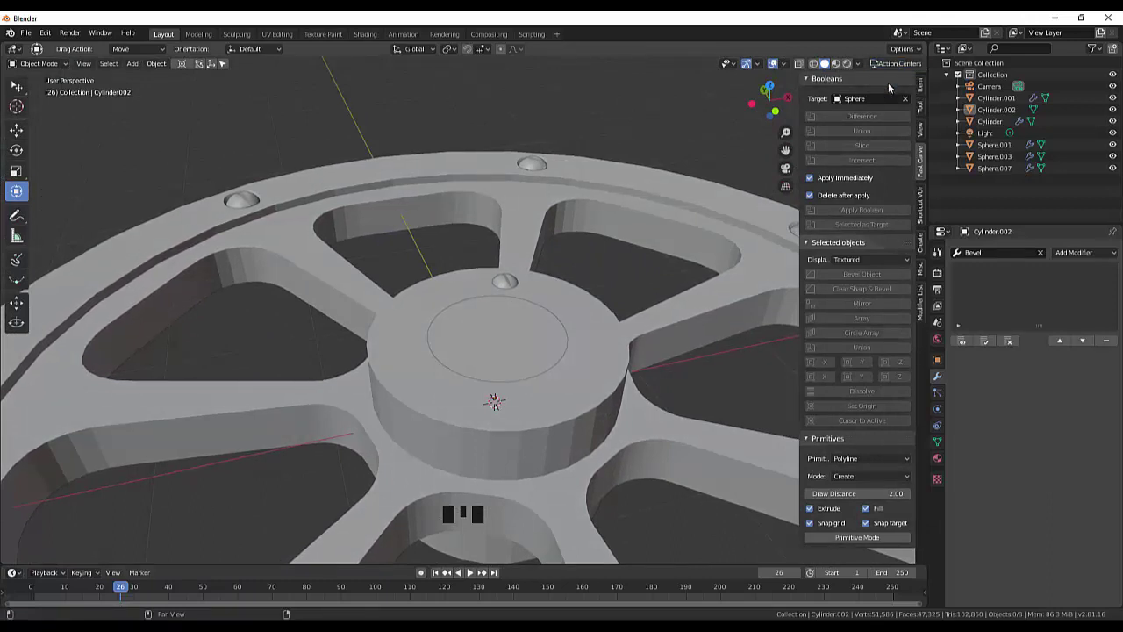
left_click_drag(860, 66, 693, 242)
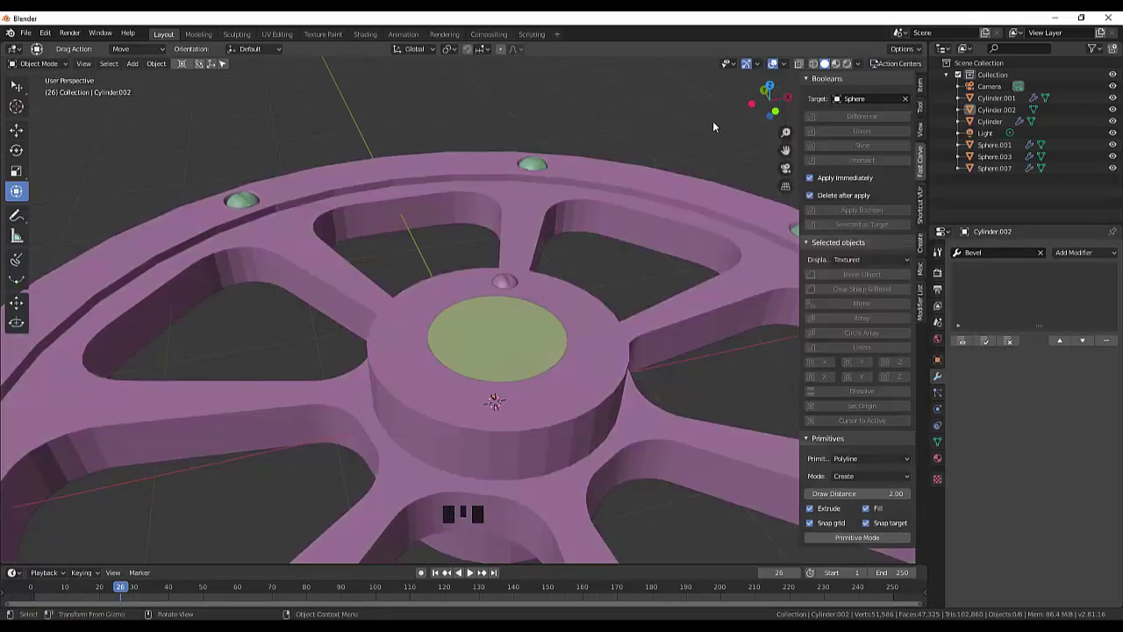
left_click(722, 126)
- Return to top view of the wheel and select the small sphere above the hub cap
left_click_drag(726, 100, 536, 509)
left_click(536, 509)
left_click_drag(728, 400, 495, 371)
left_click_drag(495, 371, 681, 272)
left_click_drag(648, 248, 622, 343)
key("KP_7")
left_click(560, 207)
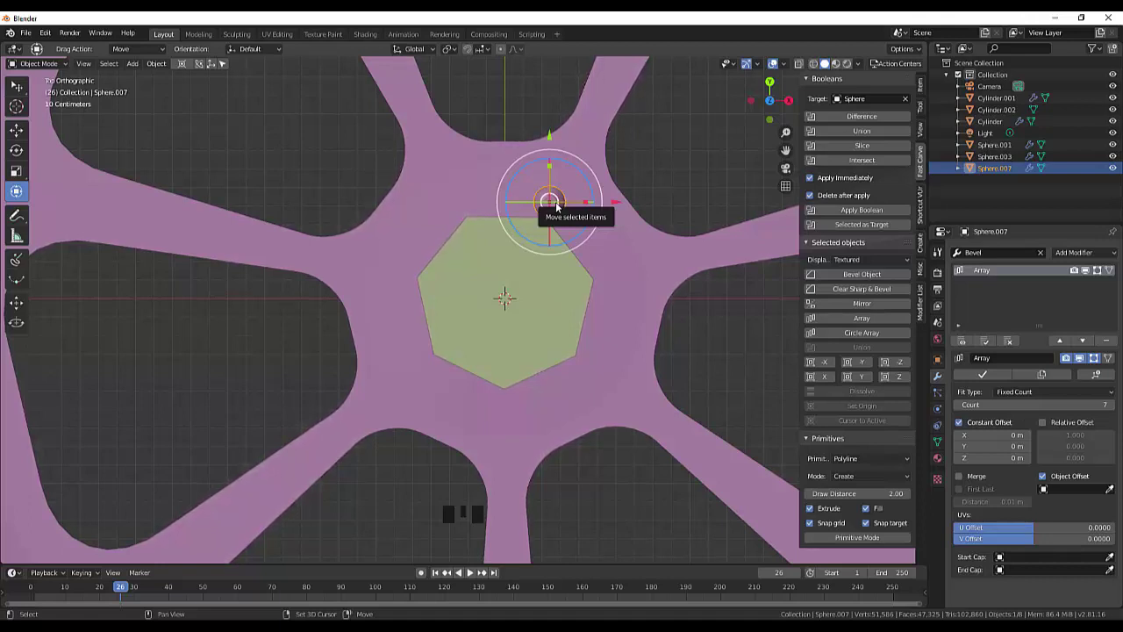
- Duplicate the small bolt sphere and rotate copies around the heptagonal hub cap
key("shift+d")
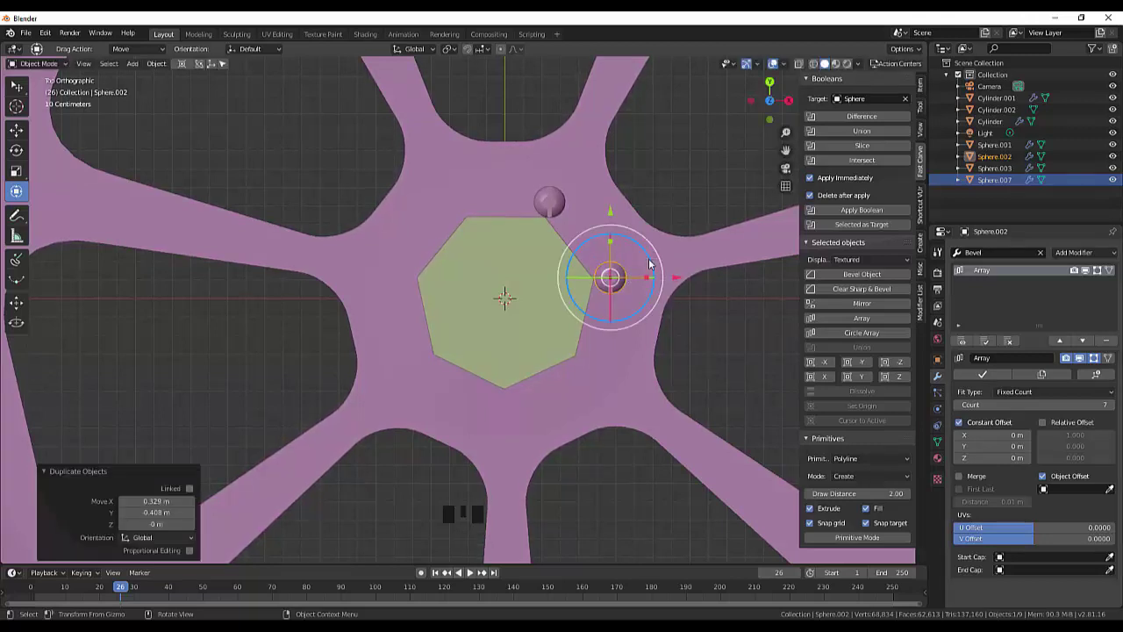
left_click_drag(654, 263, 627, 292)
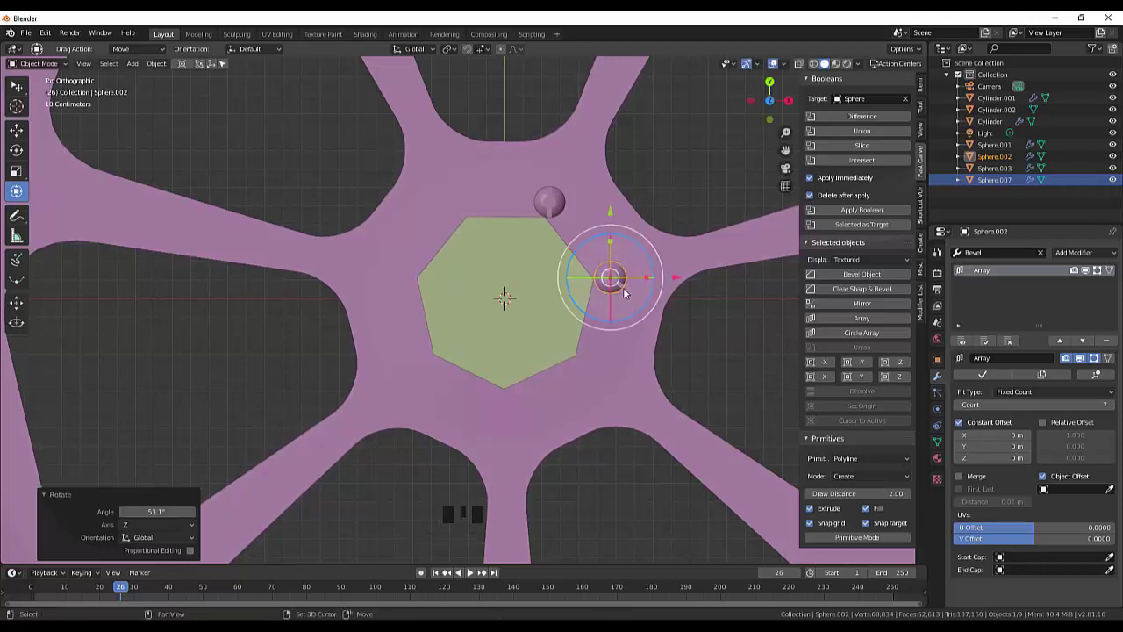
key("shift+d")
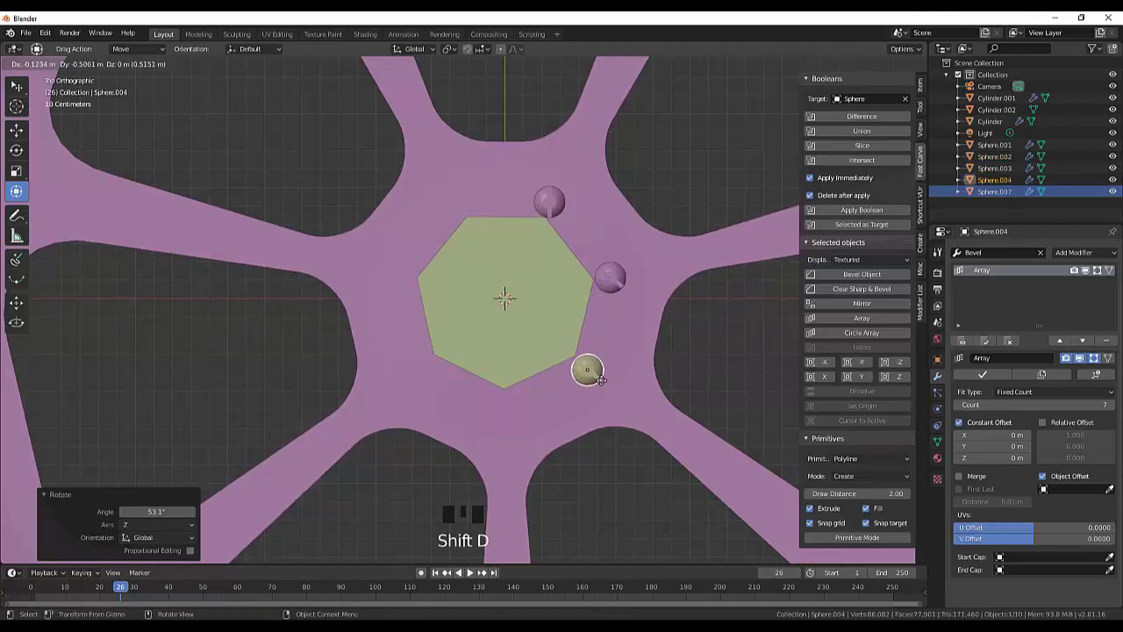
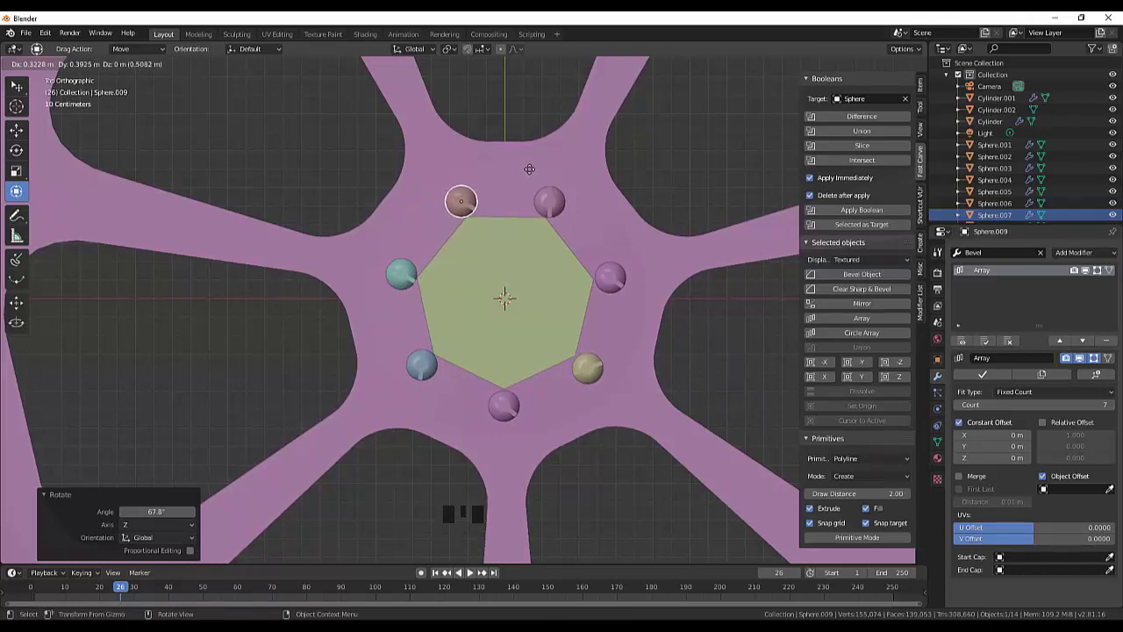
left_click_drag(500, 176, 676, 169)
scroll("down", 3)
scroll("up", 3)
left_click_drag(647, 279, 485, 322)
left_click(486, 322)
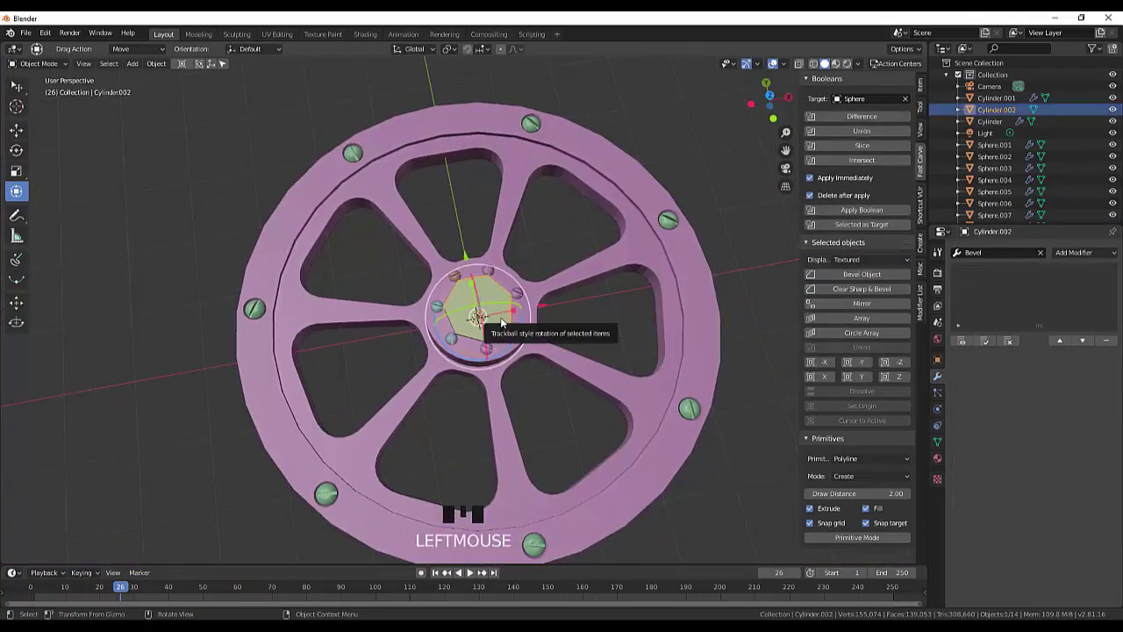
key("Delete")
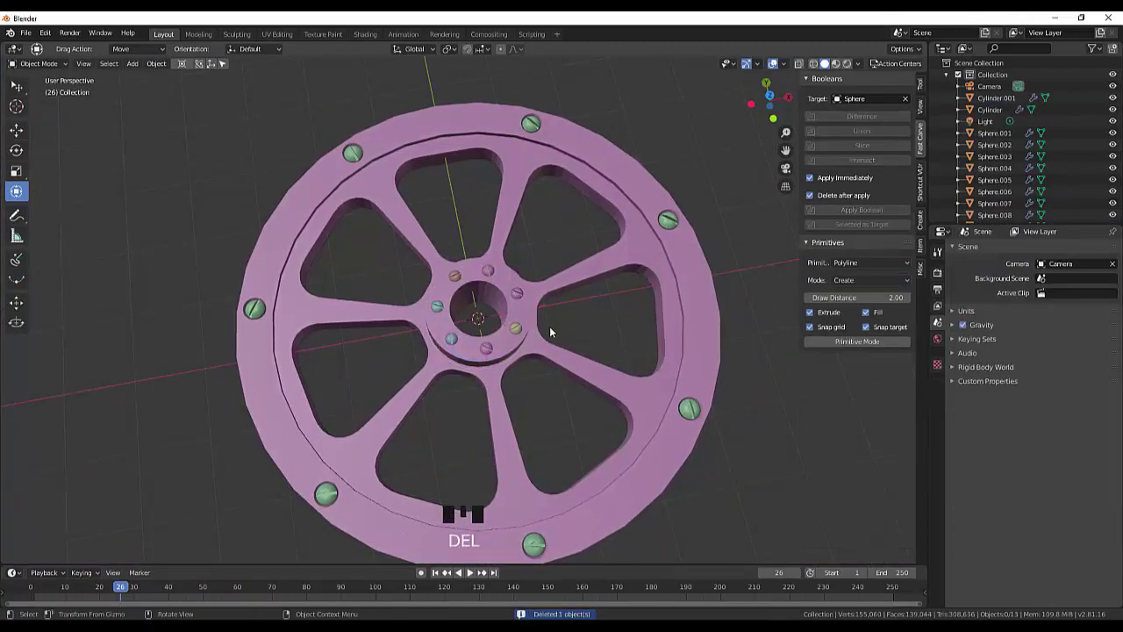
left_click_drag(556, 335, 554, 343)
scroll("up", 3)
scroll("down", 3)
left_click_drag(659, 320, 682, 423)
scroll("up", 3)
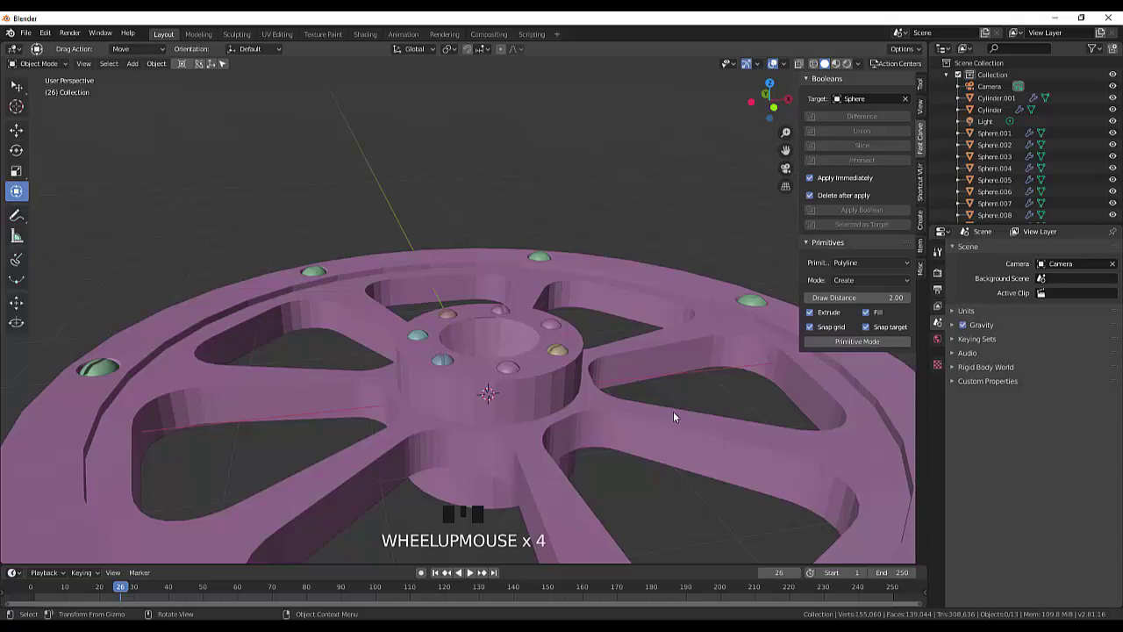
left_click_drag(656, 398, 774, 454)
- Select the wheel body and start a Ctrl+B bevel on its rim edge loops
left_click(774, 454)
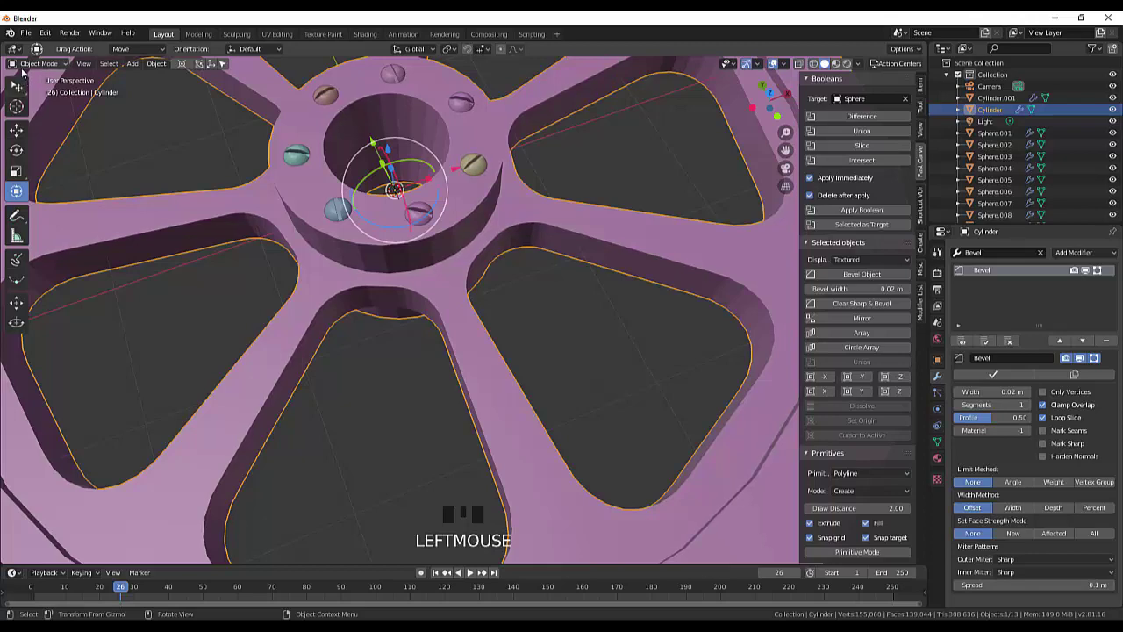
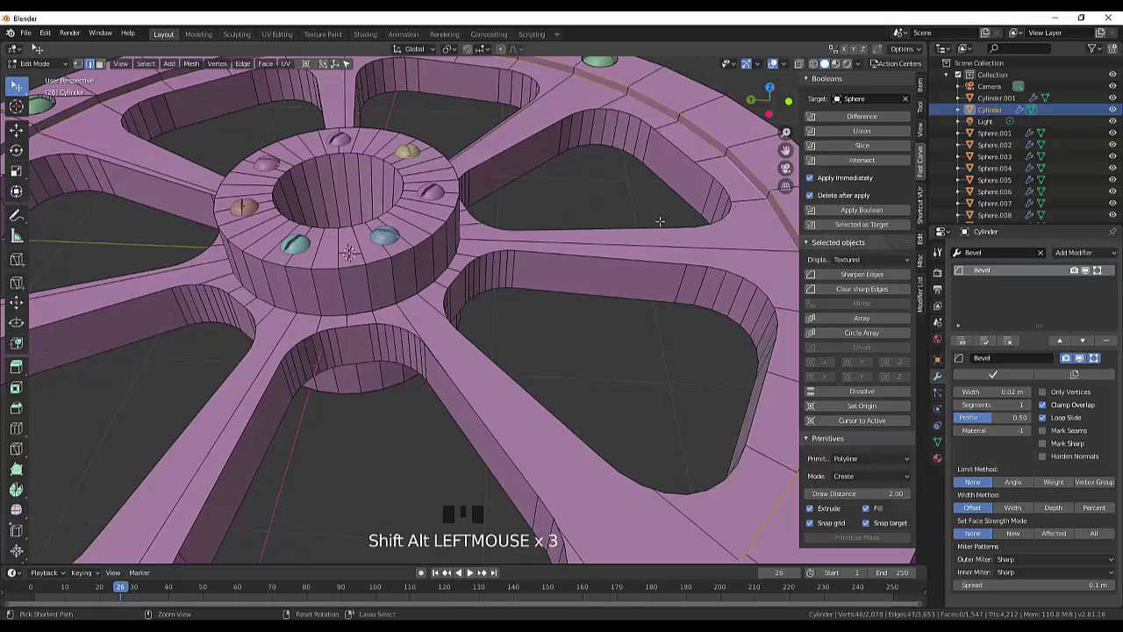
key("ctrl+b")
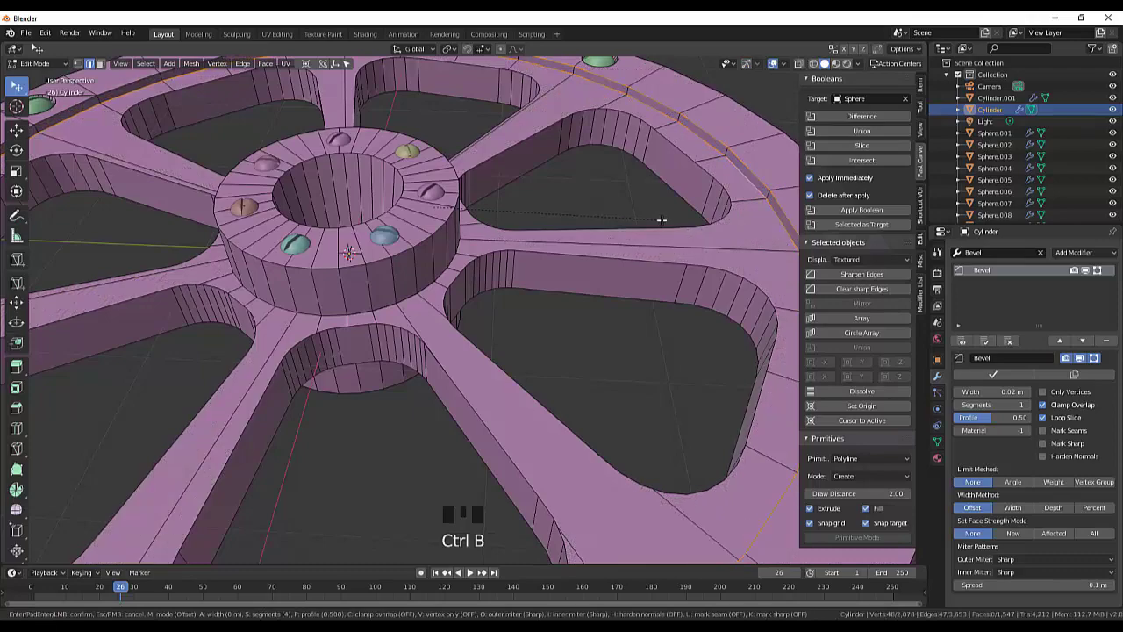
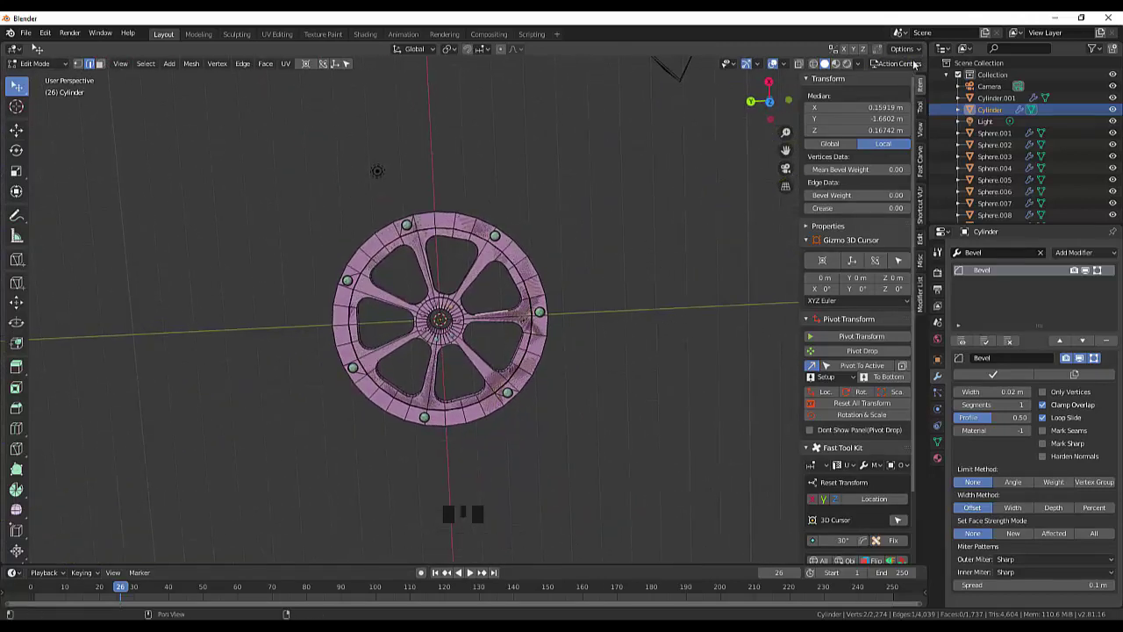
- Set viewport colour to Object and hide then select the extra Cylinder in the Outliner
left_click_drag(864, 67, 816, 214)
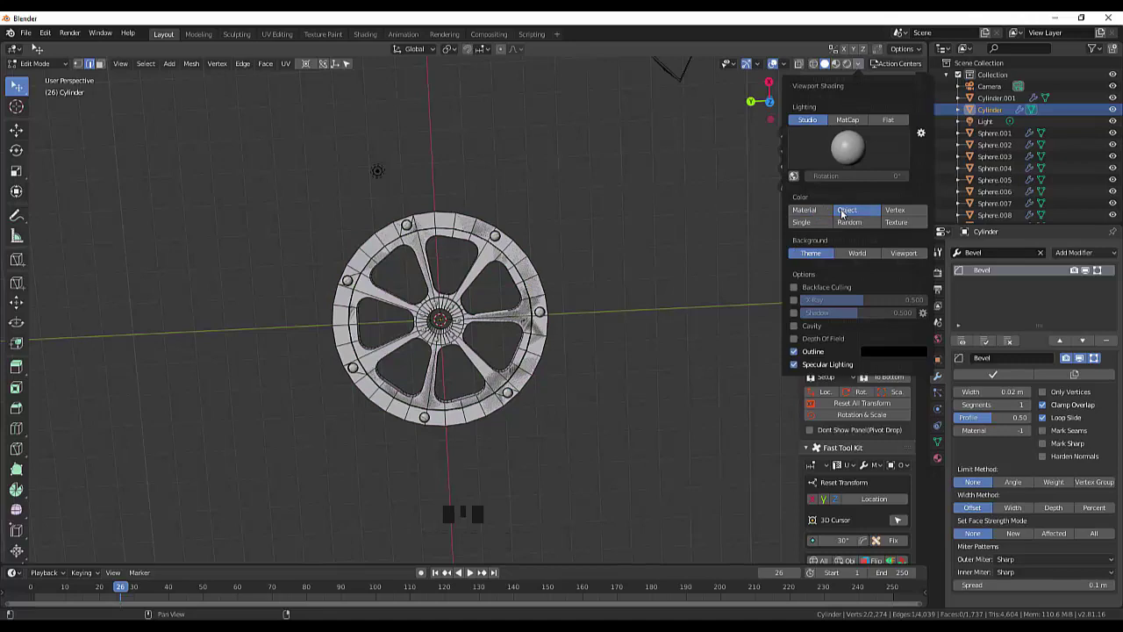
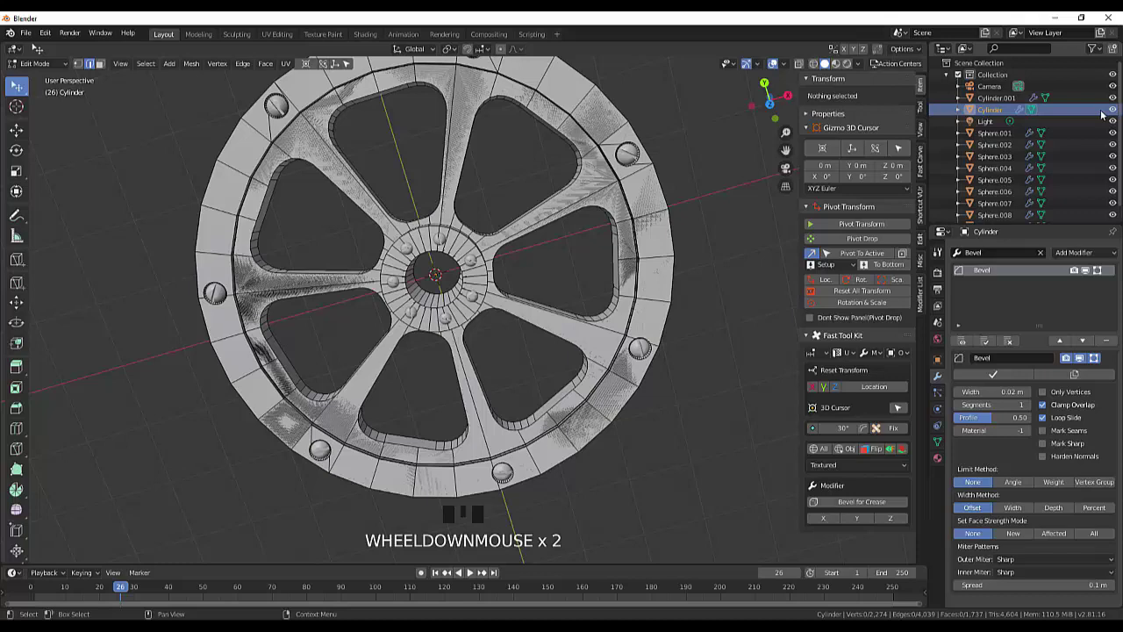
left_click(1116, 110)
left_click(1119, 109)
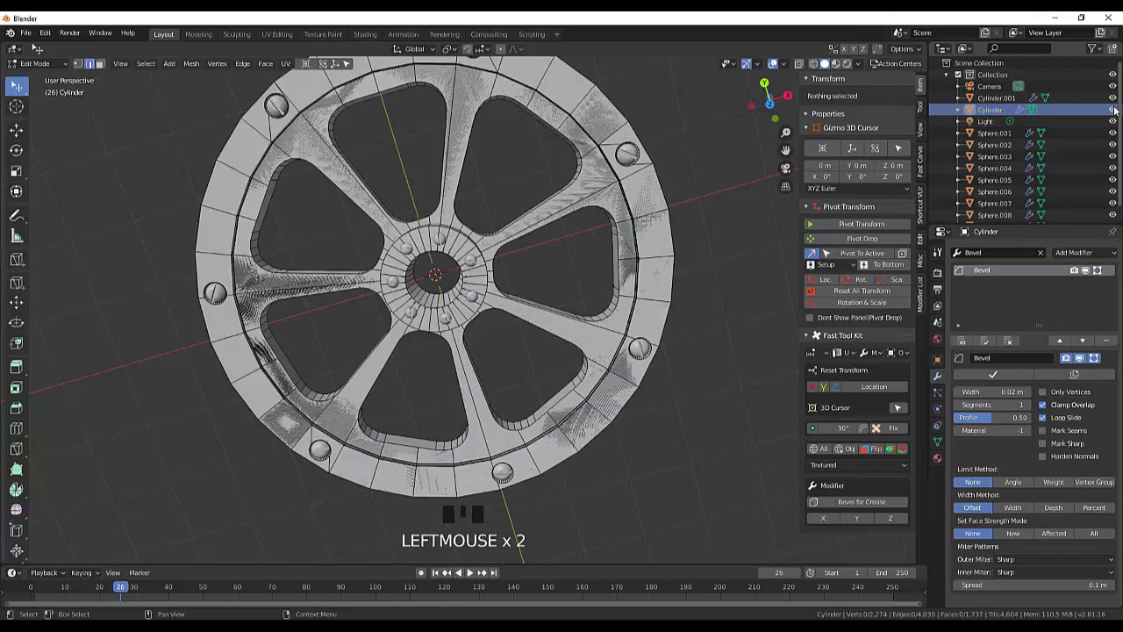
left_click(1122, 111)
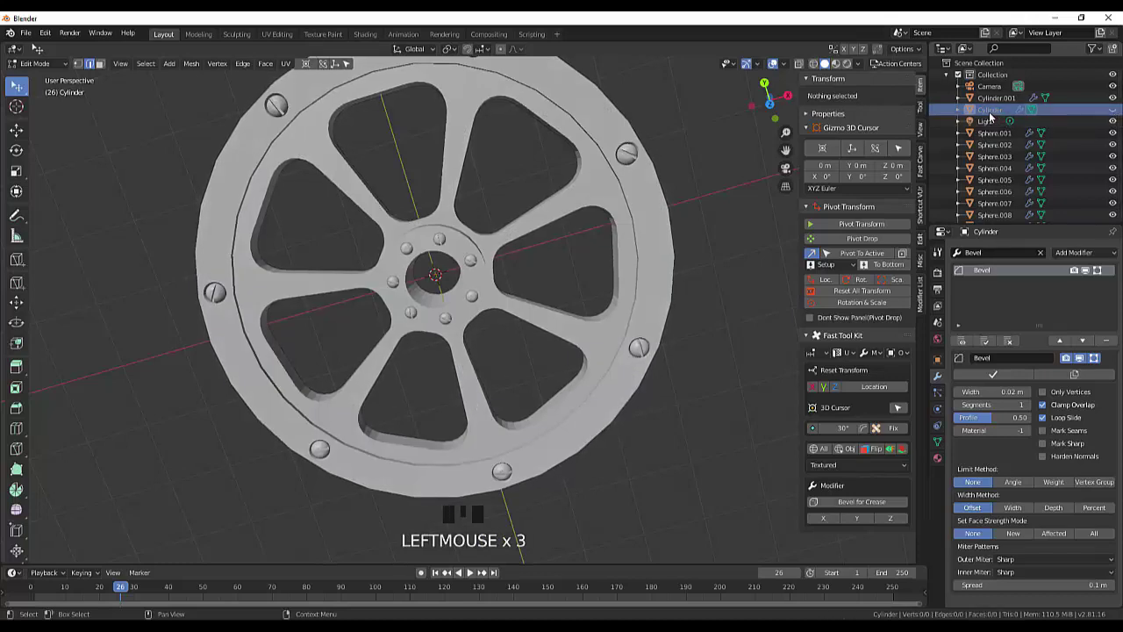
left_click(994, 116)
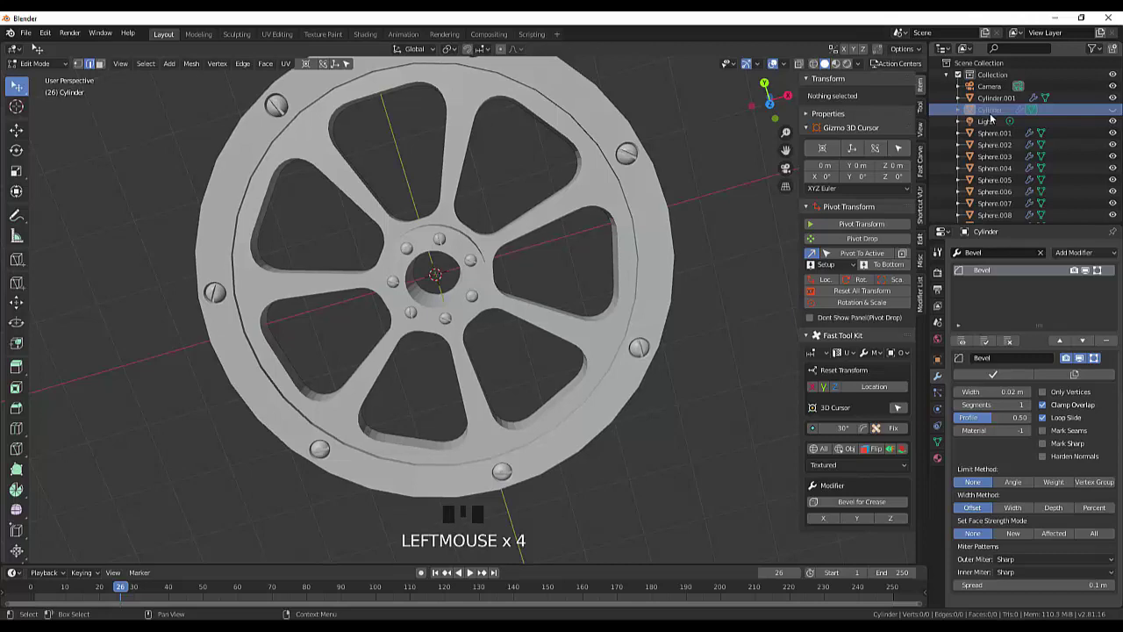
- Delete the extra cylinder from the Outliner context menu
left_click_drag(999, 119, 769, 207)
left_click_drag(770, 207, 776, 210)
scroll("down", 3)
scroll("up", 3)
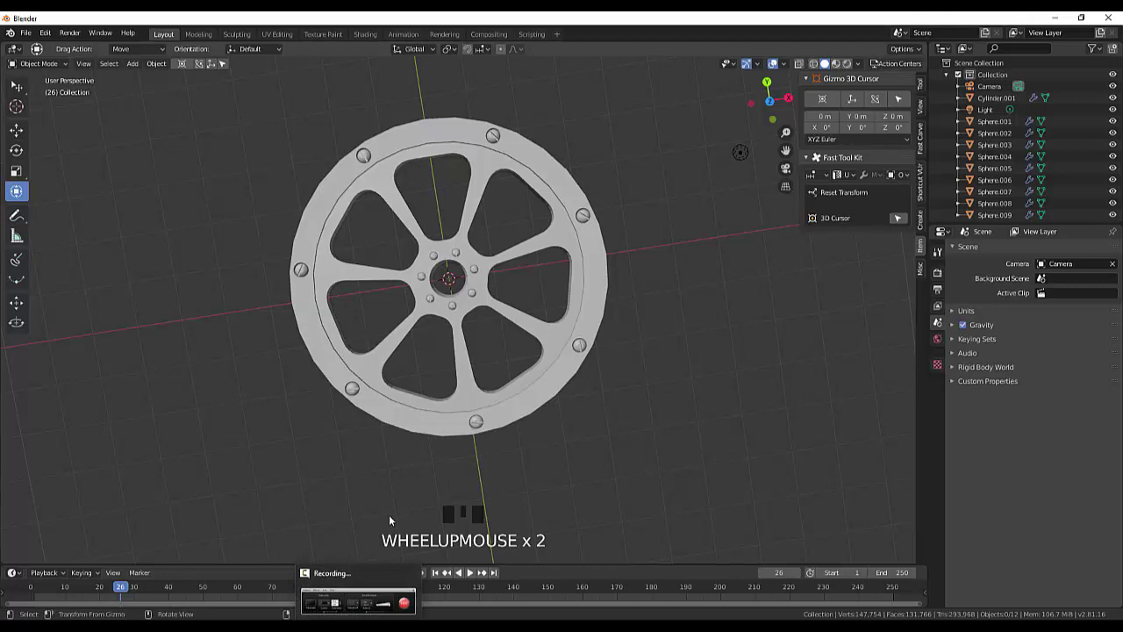
- Add a test torus tire around the wheel with Shift+A, then remove it
key("shift+a")
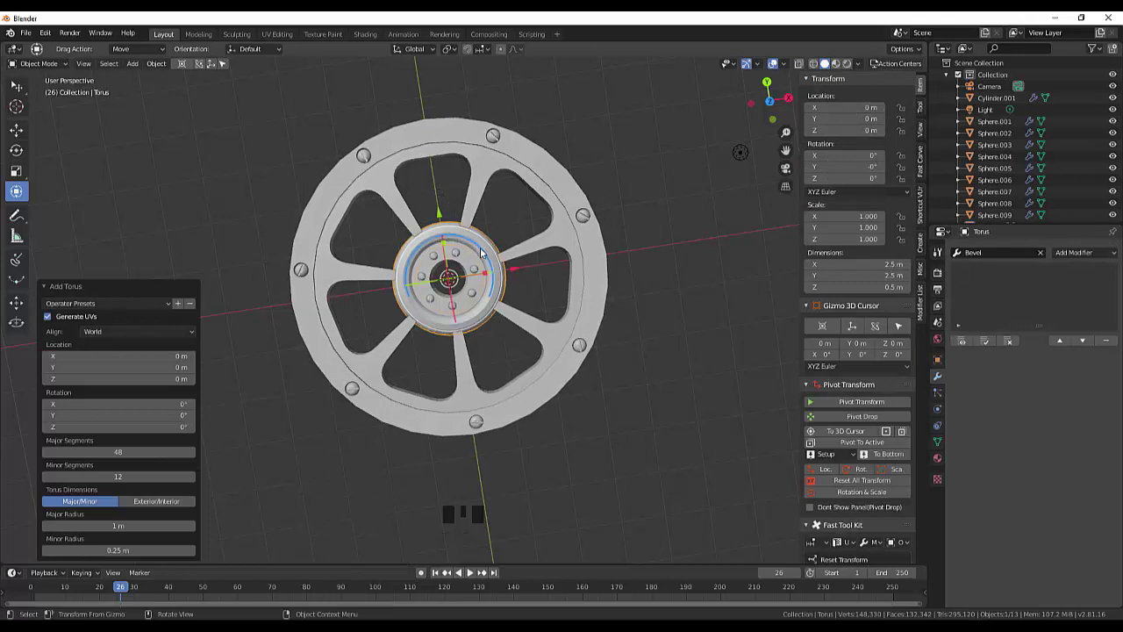
scroll("down", 3)
scroll("up", 3)
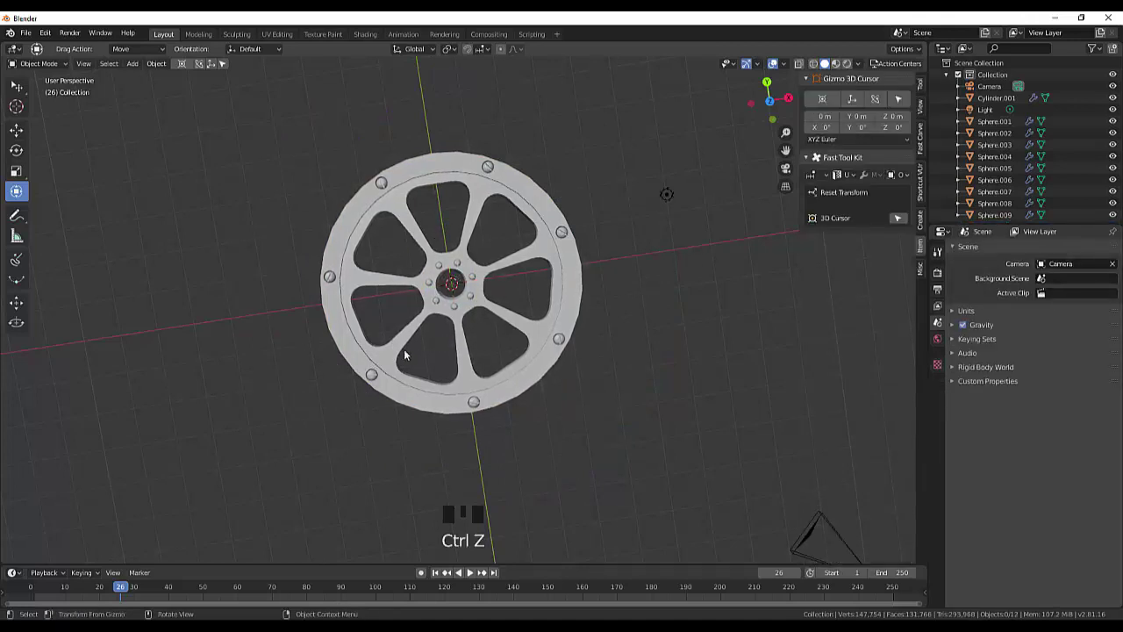
- Switch to top orthographic view and open the Add menu for the torus tire
key("KP_7")
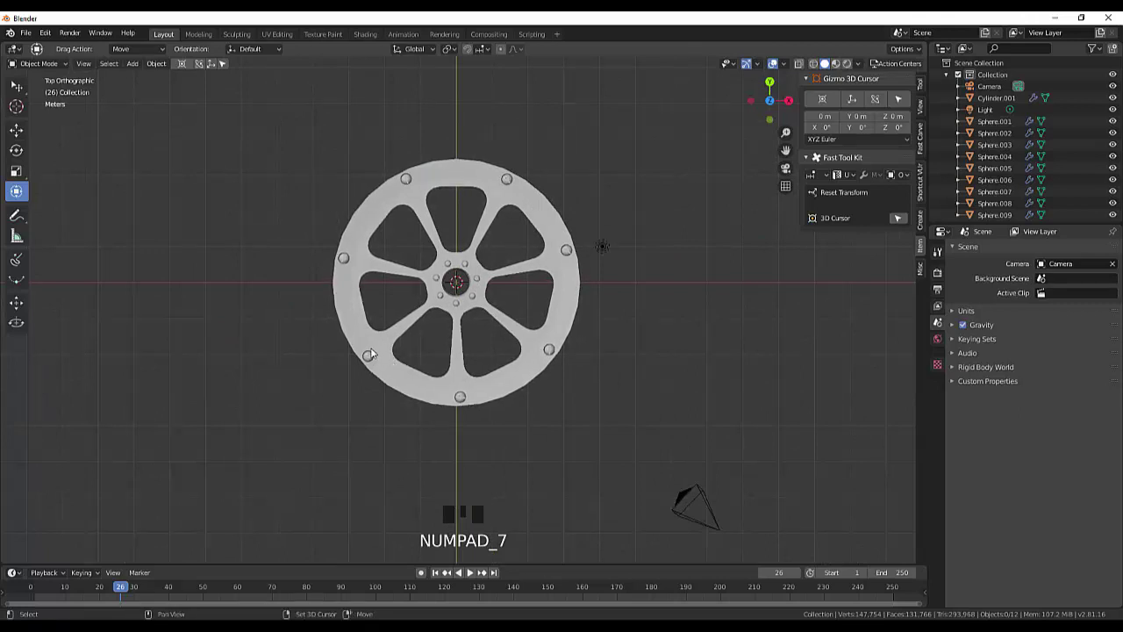
key("shift+a")
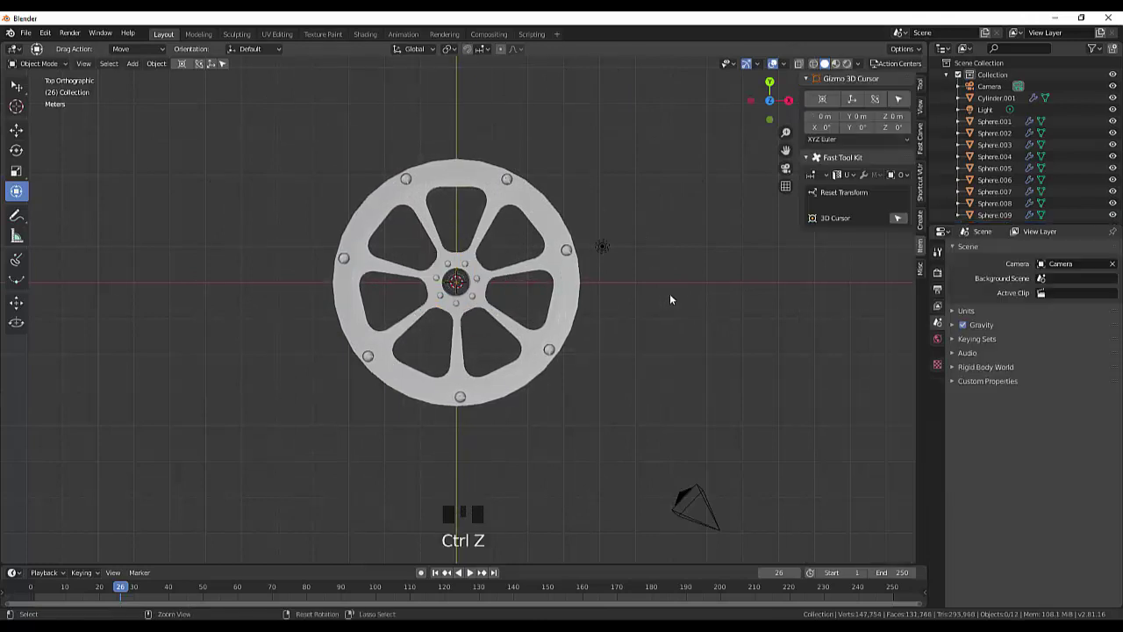
- Bring up the Add menu to insert a torus mesh for the tire
key("shift+a")
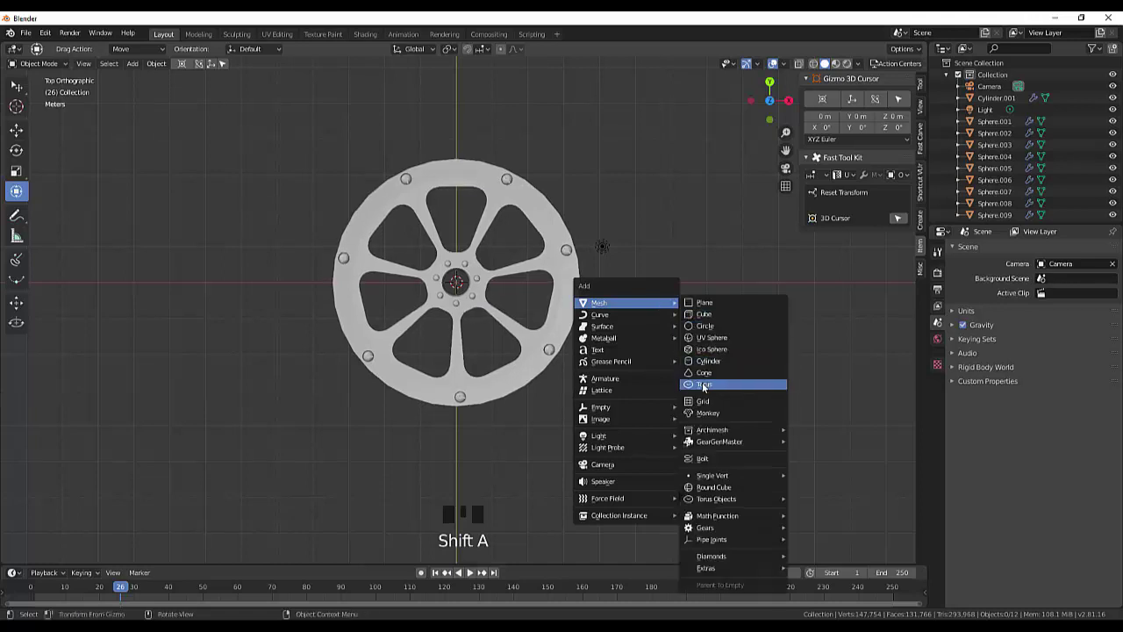
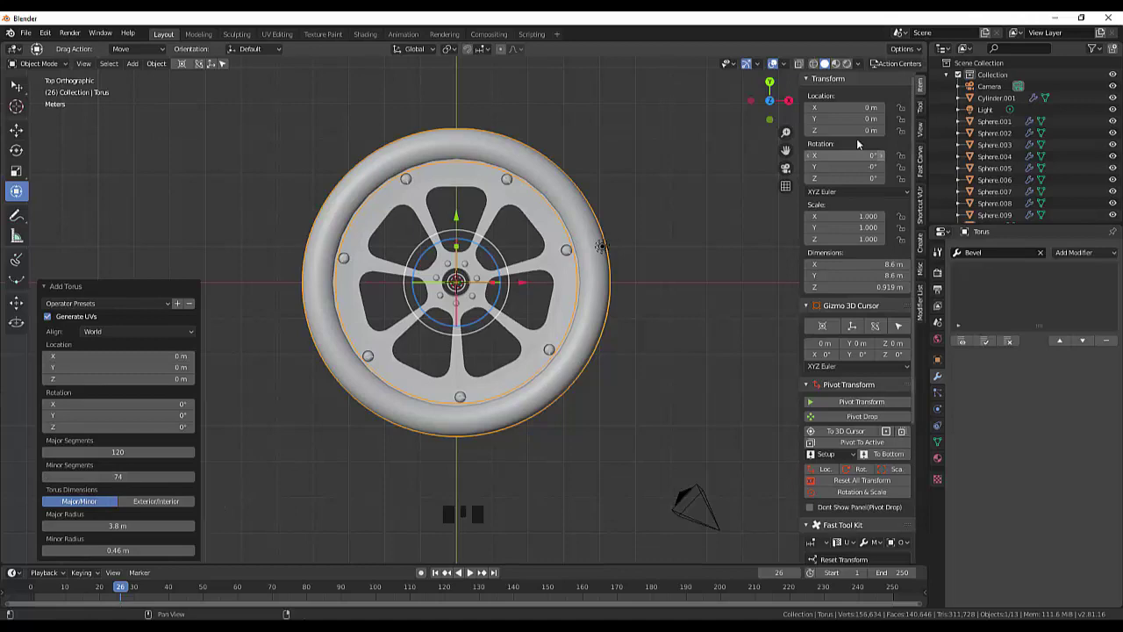
- Set the torus tire to 4 m major radius and 0.52 m minor radius around the rim
left_click_drag(671, 196, 675, 248)
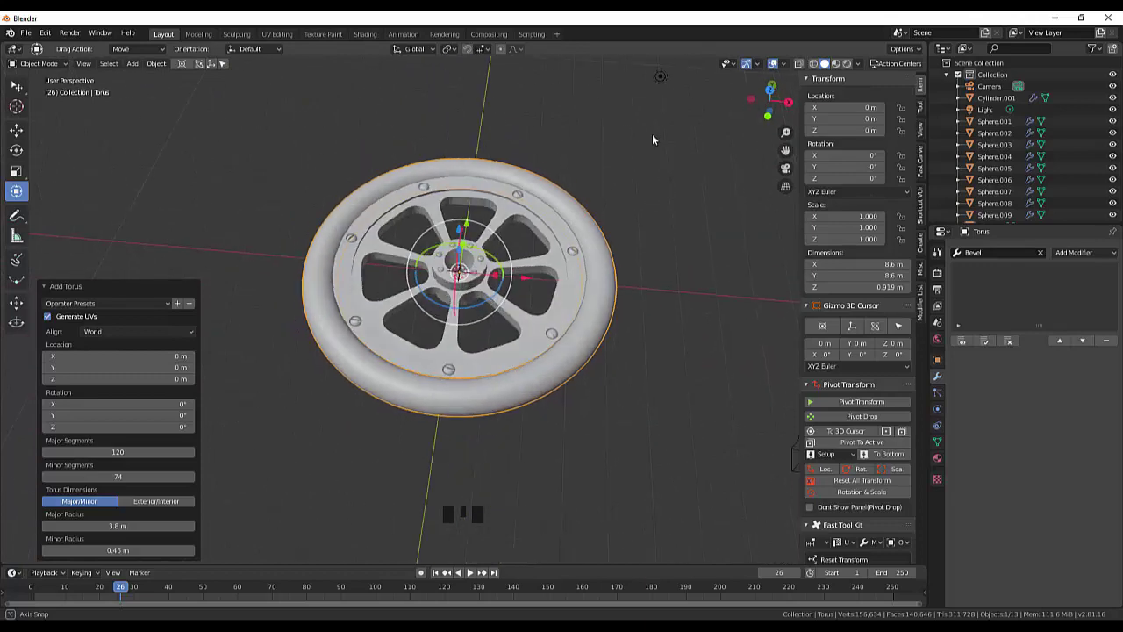
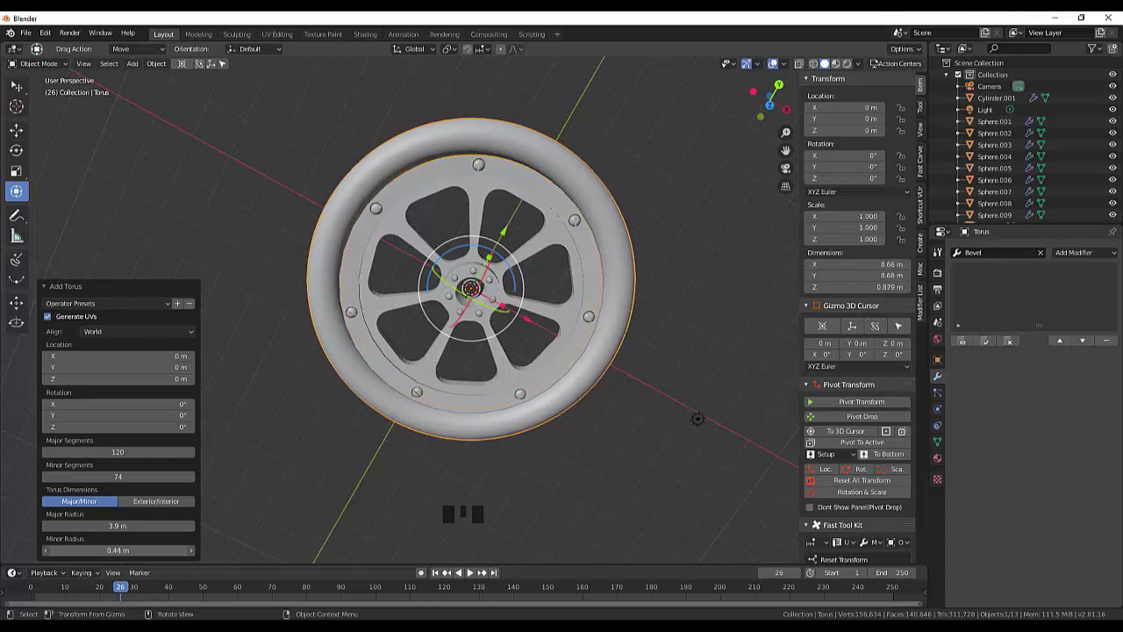
left_click_drag(622, 364, 697, 520)
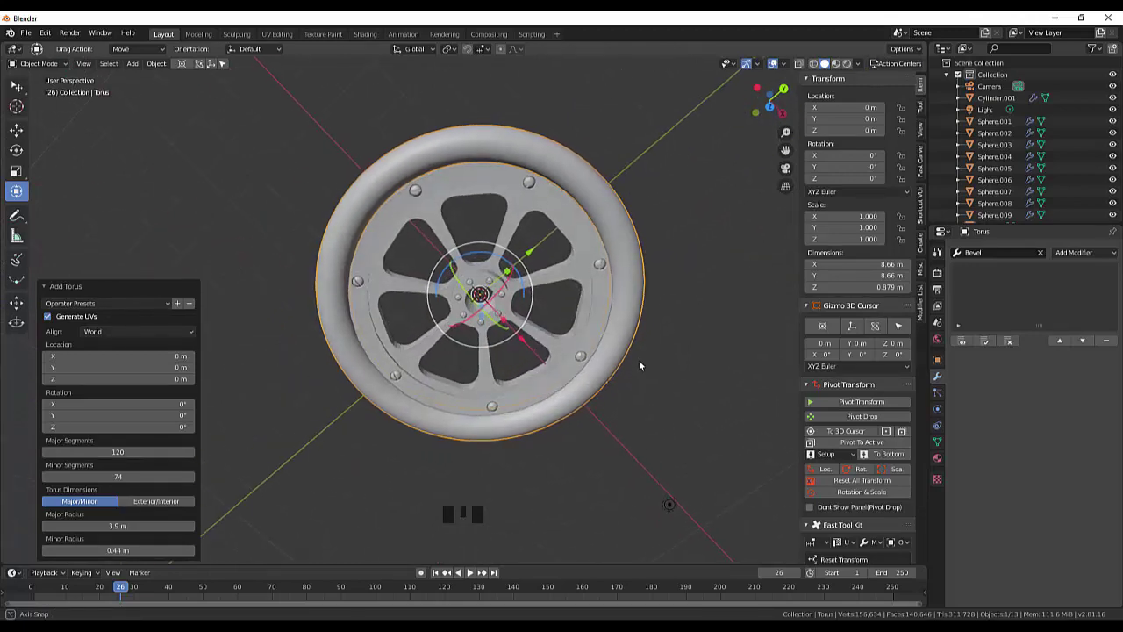
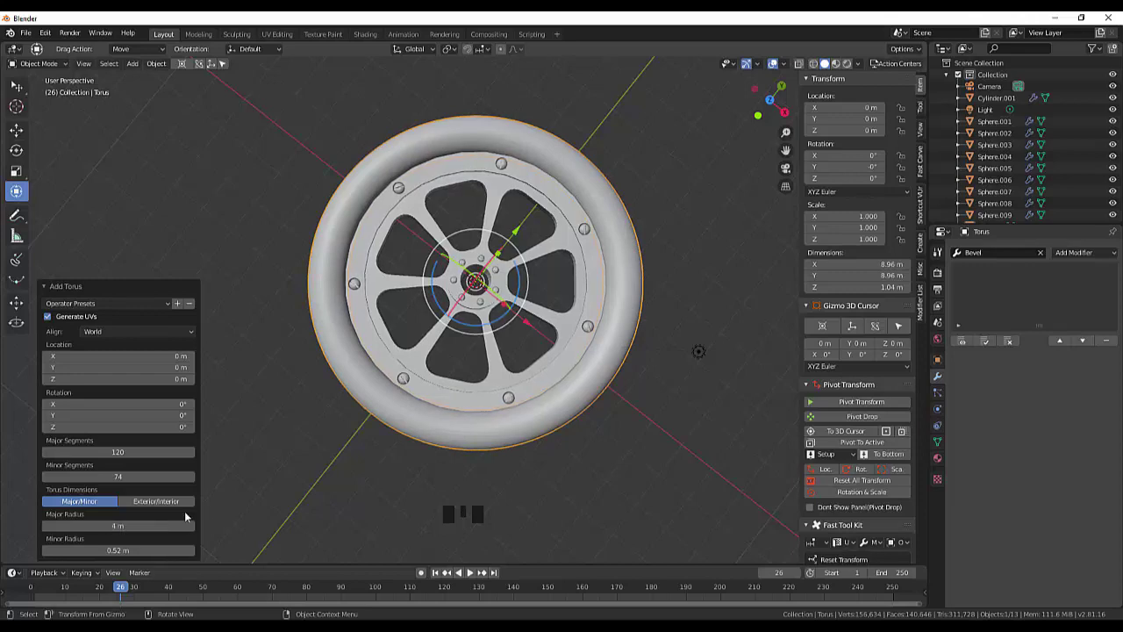
left_click(250, 498)
left_click_drag(309, 469, 370, 251)
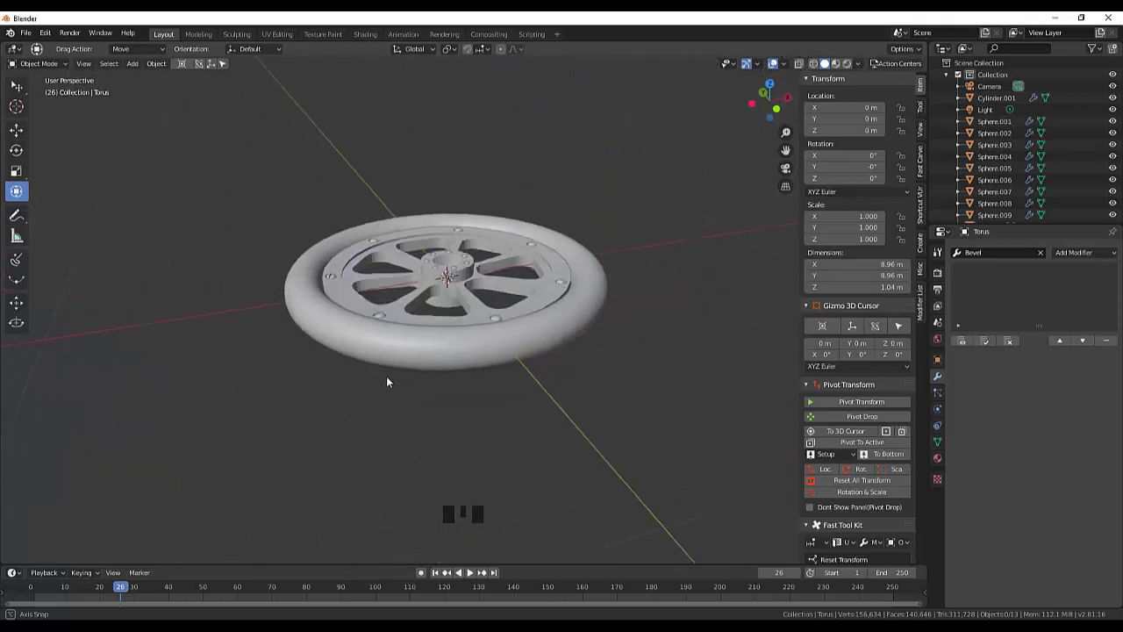